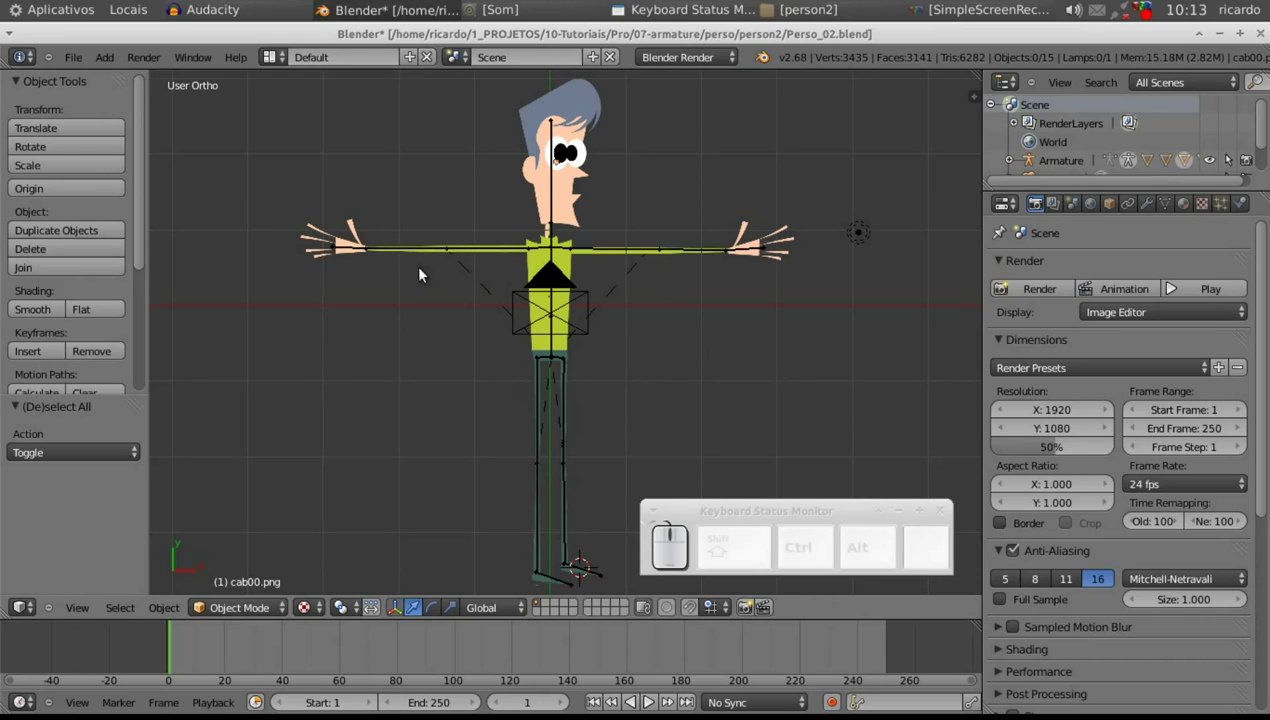
- Bend the left forearm bone and rotate the left hand bone into a test pose
right_click(426, 253)
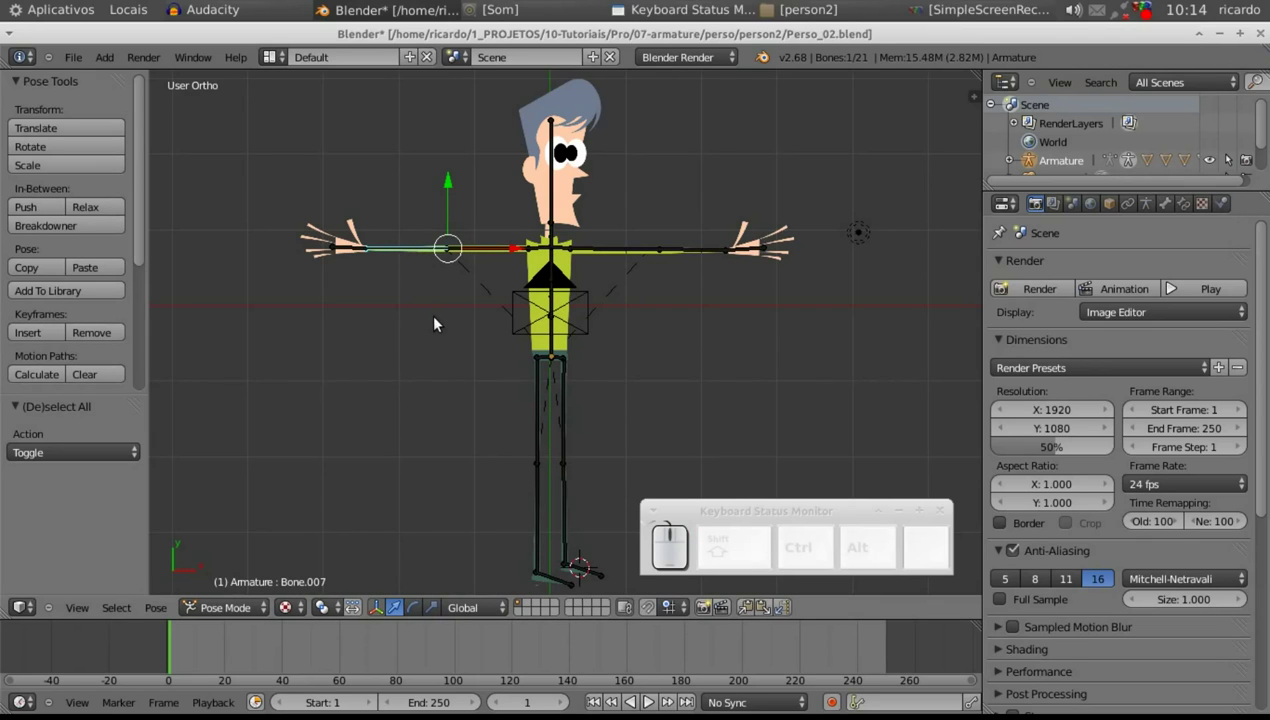
key(r)
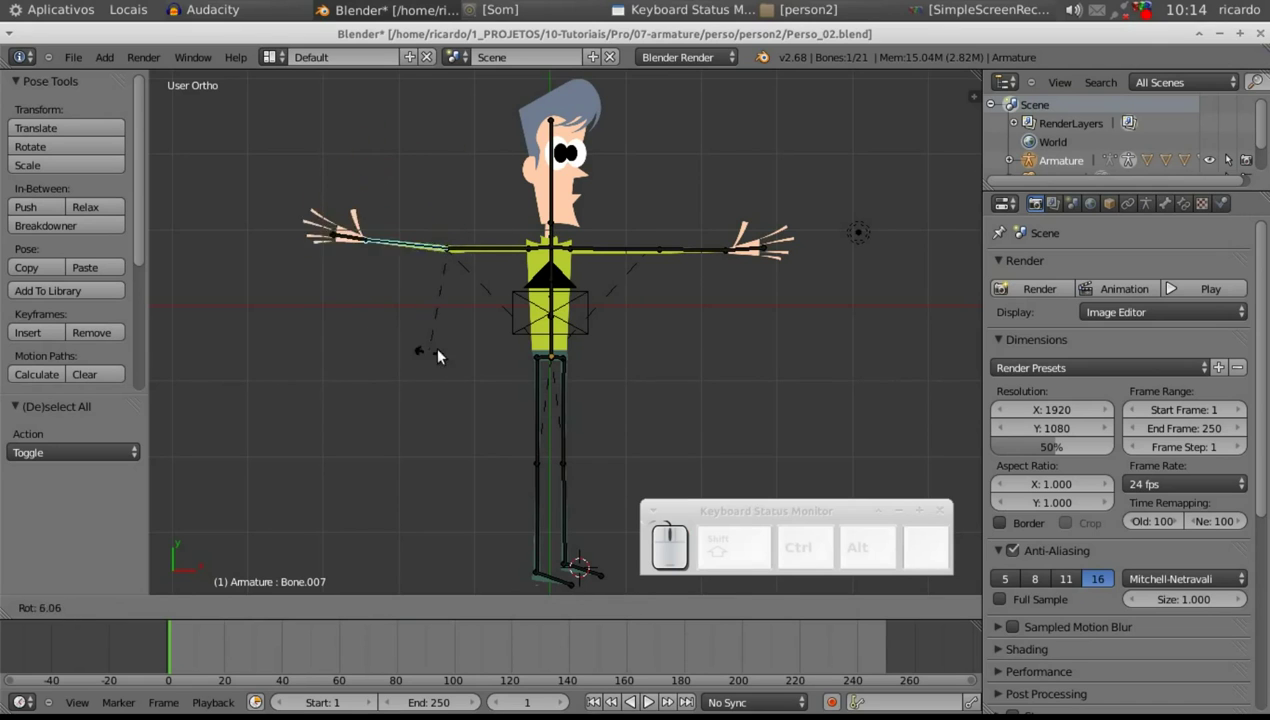
click(435, 344)
right_click(337, 236)
right_click(349, 232)
key(r)
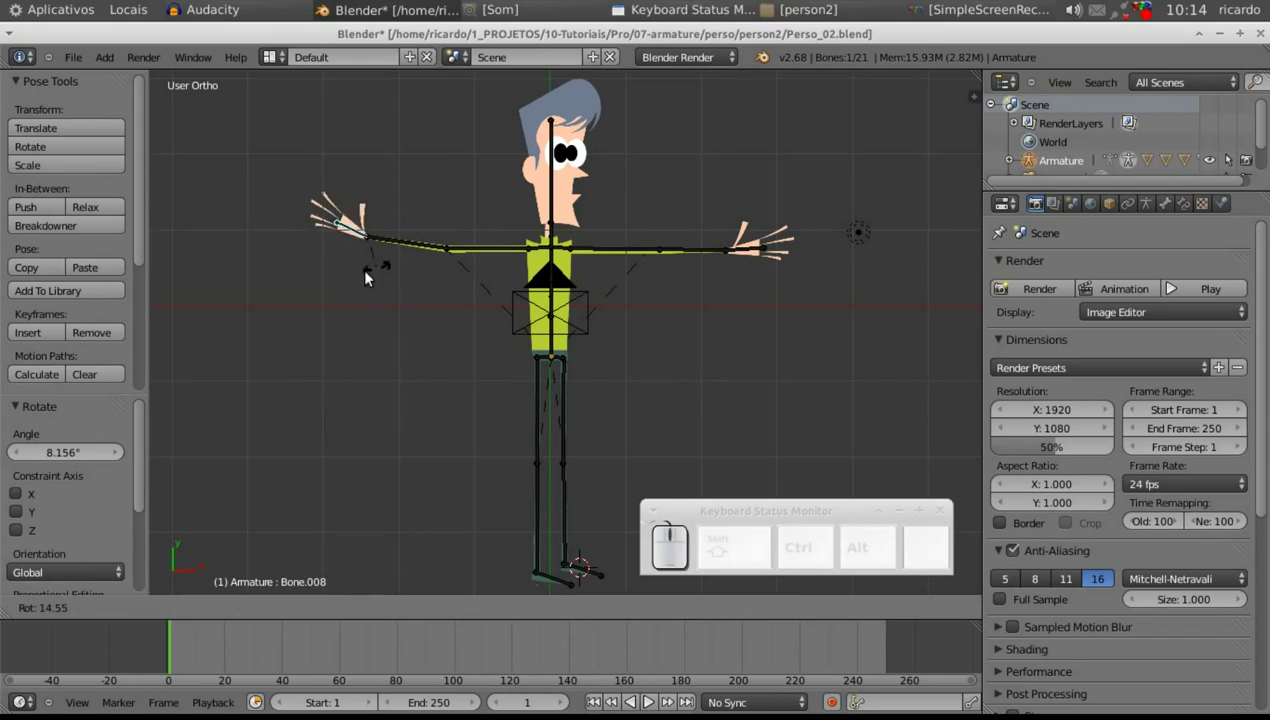
click(414, 281)
- Tilt the head bone and rotate the upper leg bone
right_click(557, 172)
key(r)
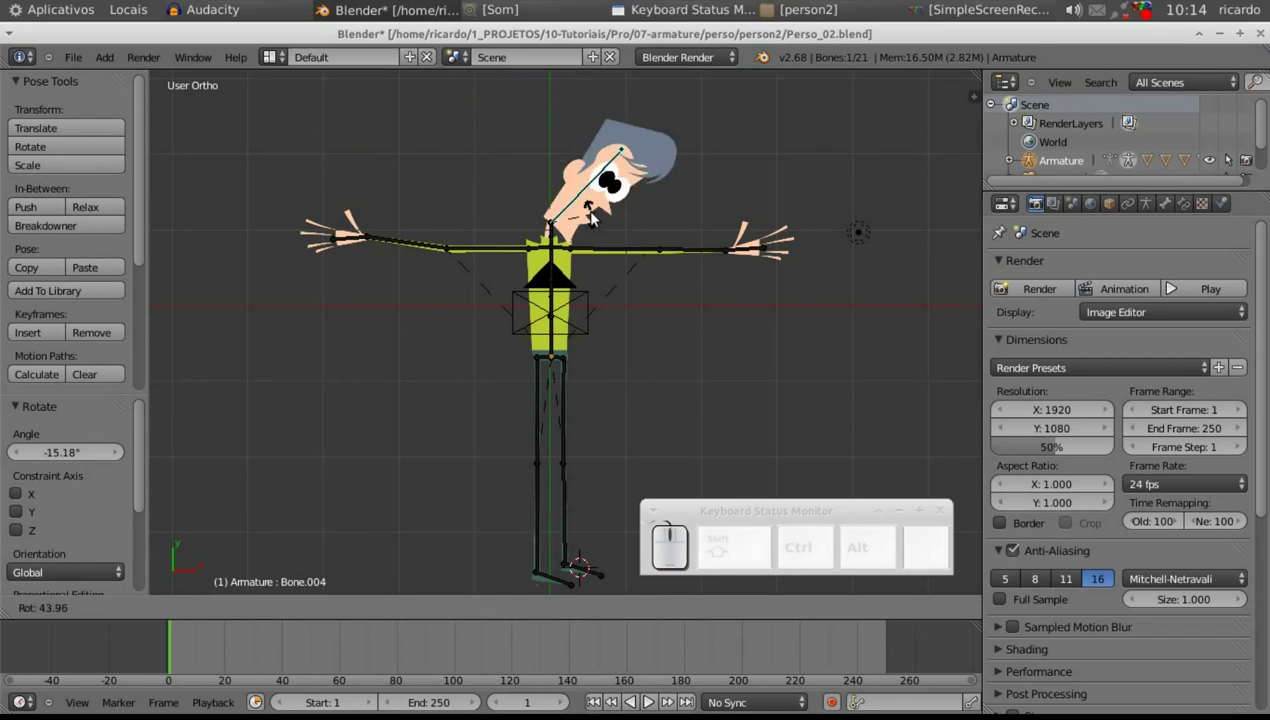
click(585, 187)
right_click(542, 453)
key(r)
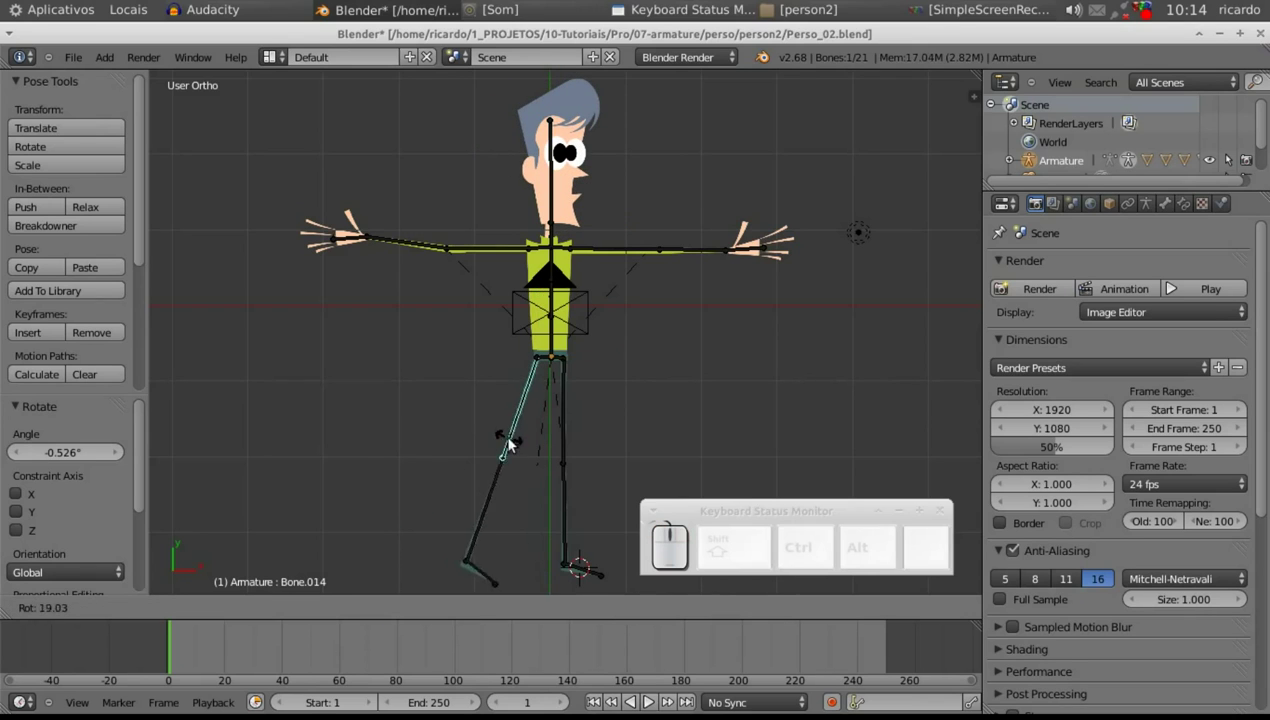
click(436, 420)
- Rotate the lower leg and foot bones so the left leg ends bent and raised
right_click(417, 443)
key(r)
key(Escape)
right_click(403, 443)
key(r)
click(419, 459)
right_click(336, 380)
key(r)
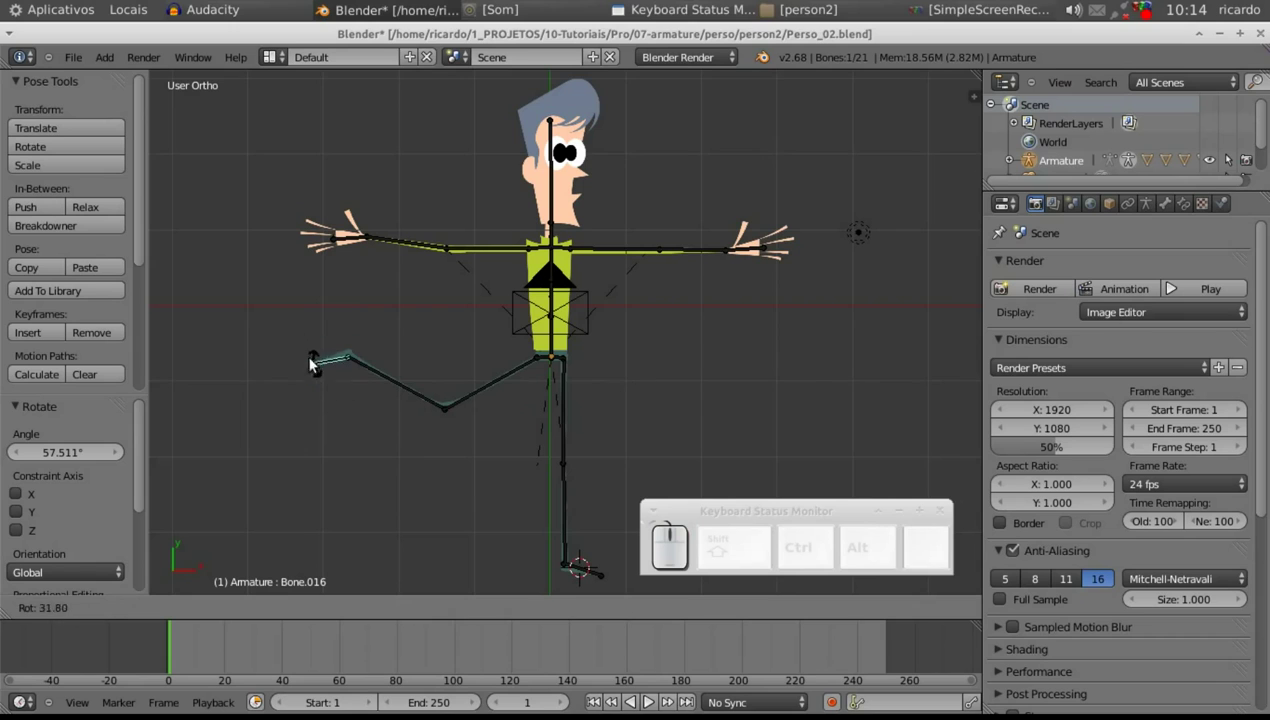
click(324, 365)
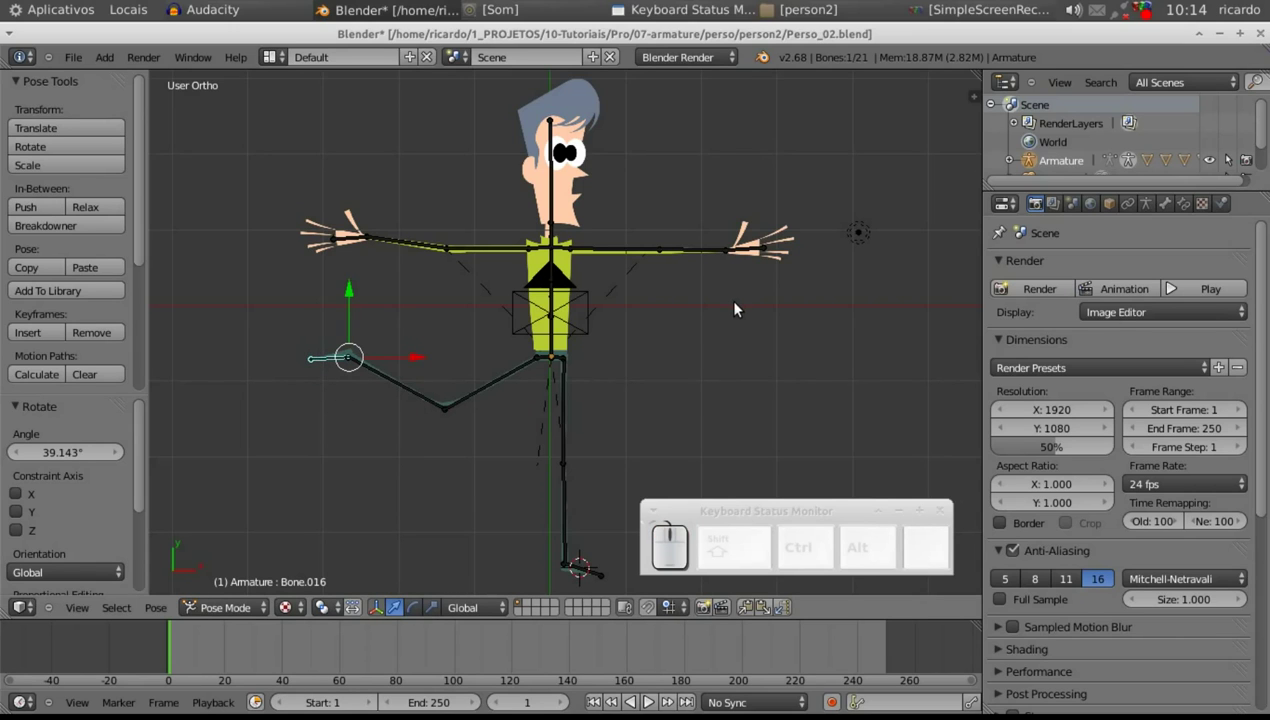
drag(410, 321, 593, 379)
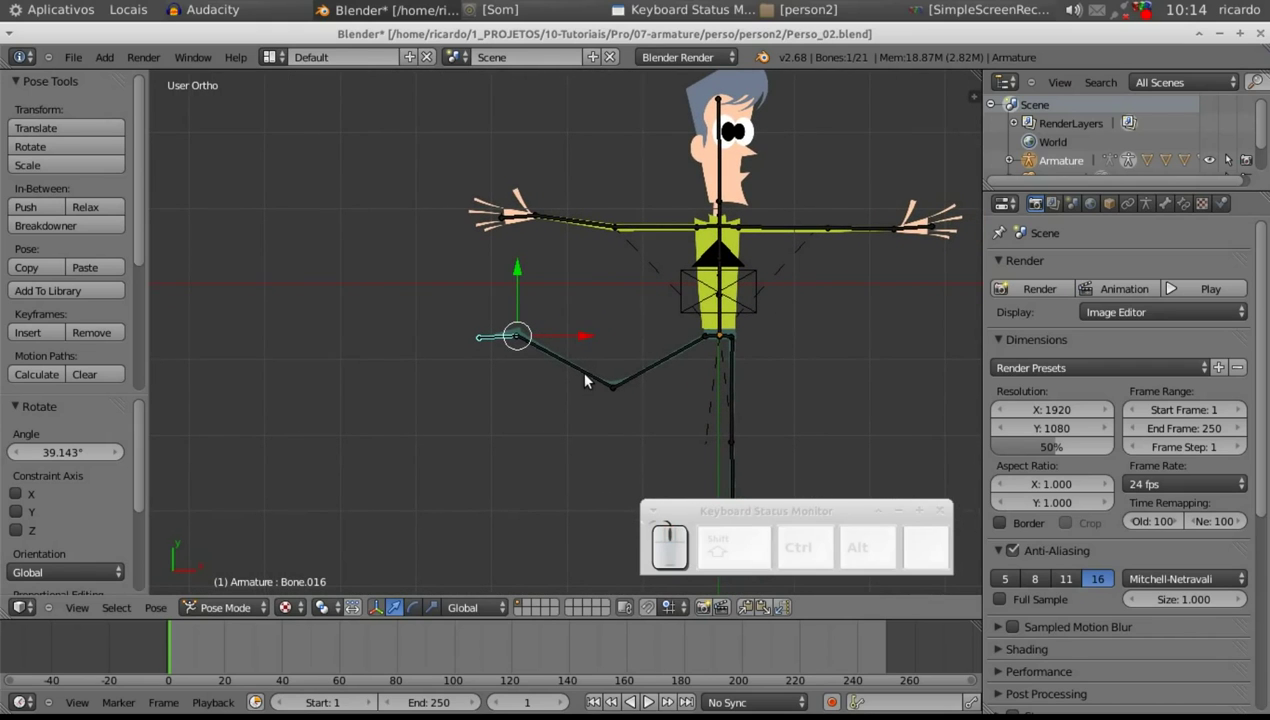
- Clear the rotation of each posed bone with Alt+R so the character returns to its T-pose
key(alt+r)
right_click(601, 378)
key(alt+r)
right_click(666, 366)
key(alt+r)
right_click(597, 220)
key(alt+r)
right_click(587, 226)
key(alt+r)
- Reframe the view around the character and deselect all bones
drag(529, 235, 860, 291)
key(alt+r)
drag(596, 320, 717, 327)
scroll(down, 3)
scroll(up, 3)
drag(661, 309, 785, 556)
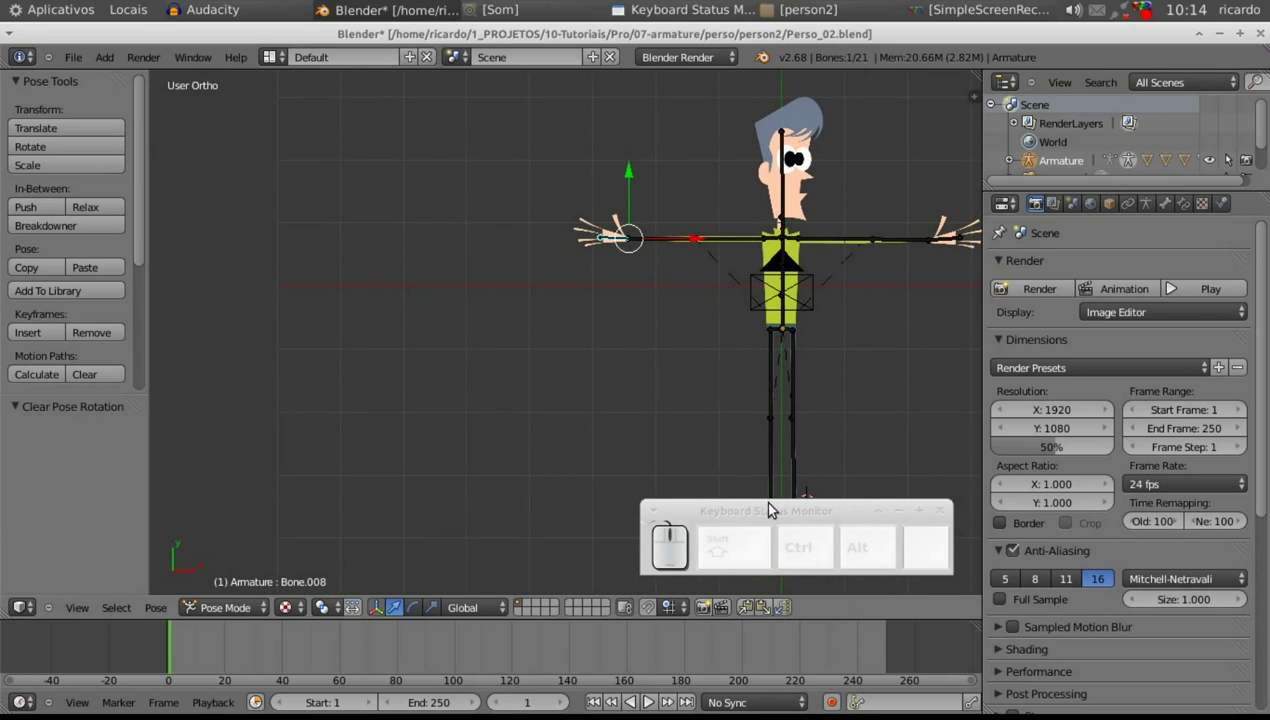
drag(775, 514, 517, 41)
click(516, 38)
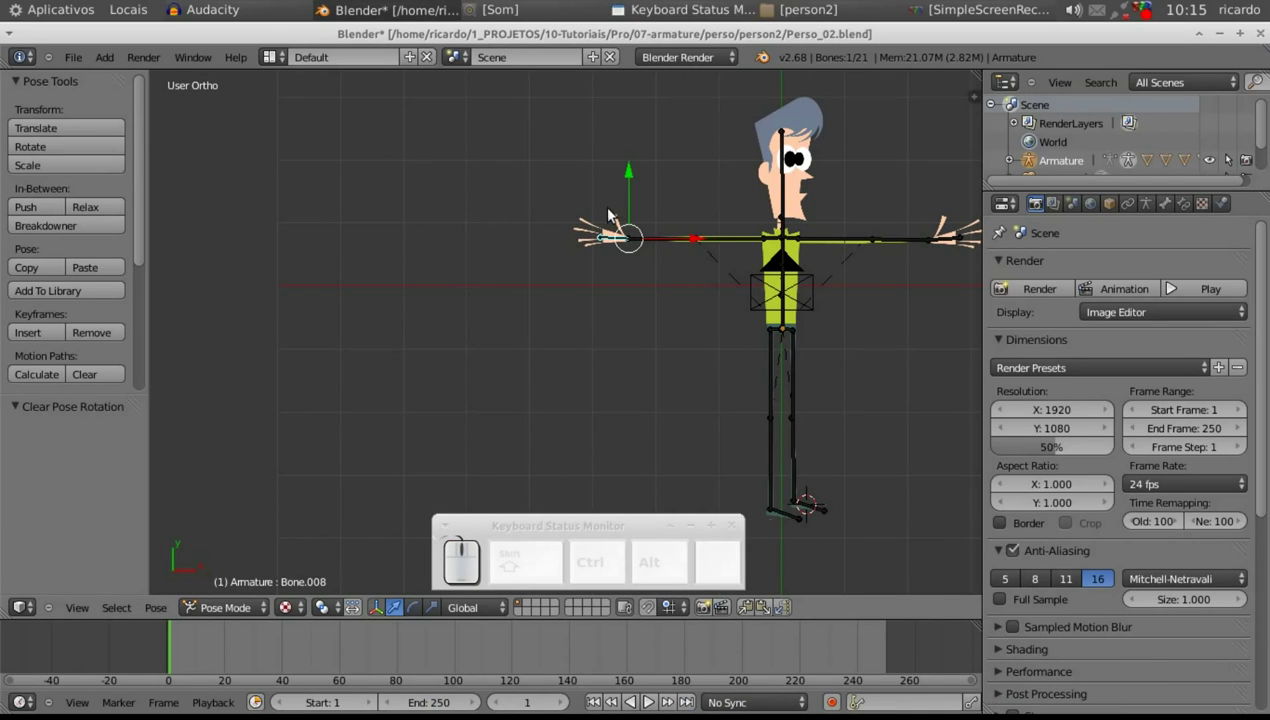
key(a)
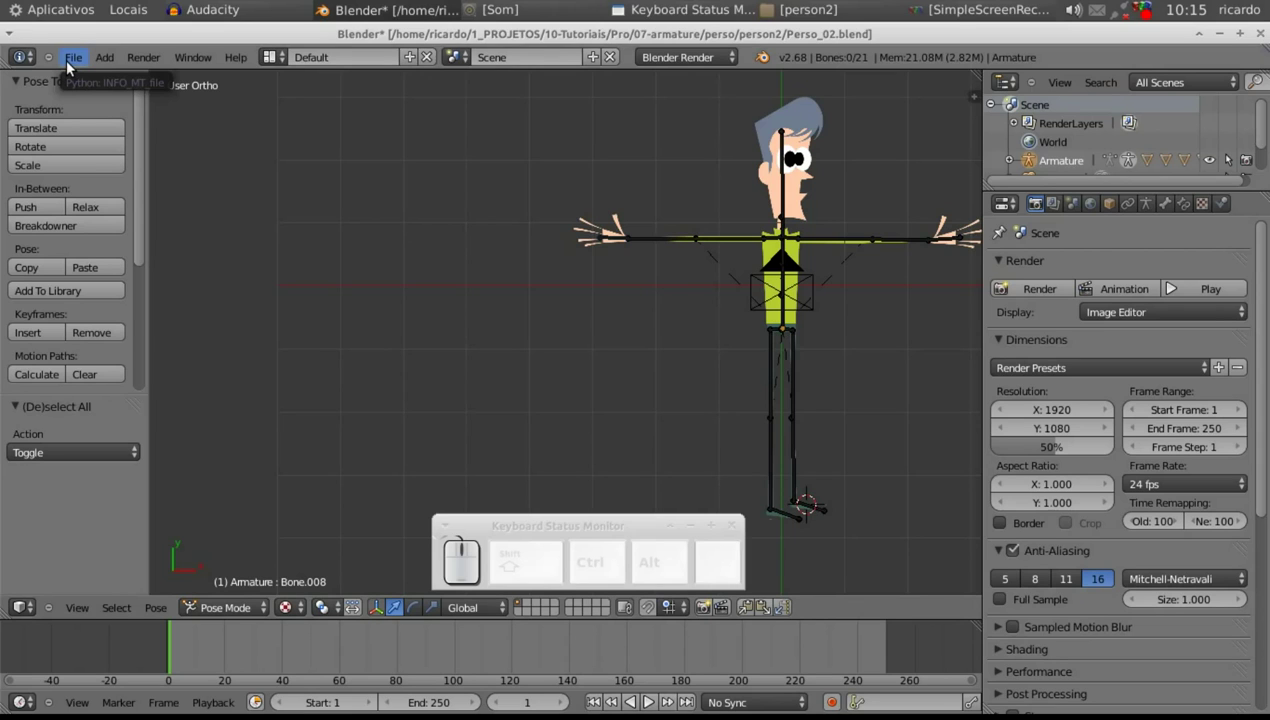
- Start Import Images as Planes and pick the bracoD.png arm image
click(72, 67)
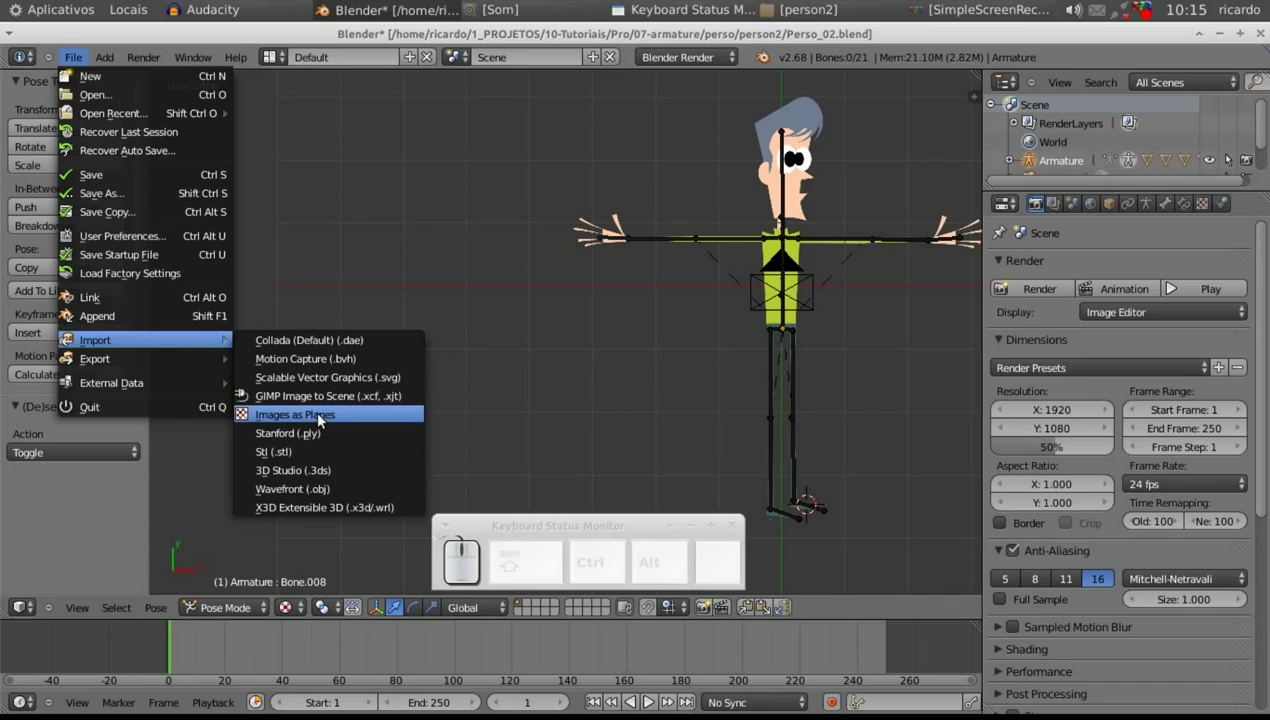
click(324, 416)
click(284, 169)
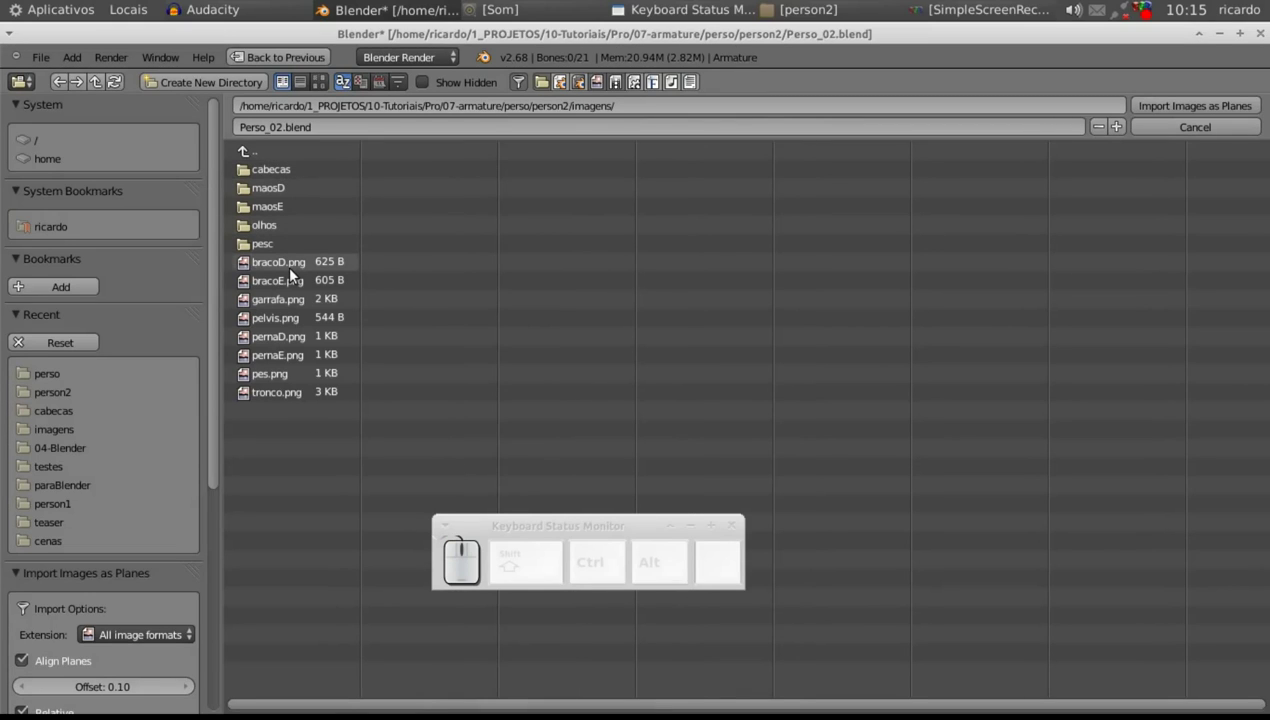
click(299, 271)
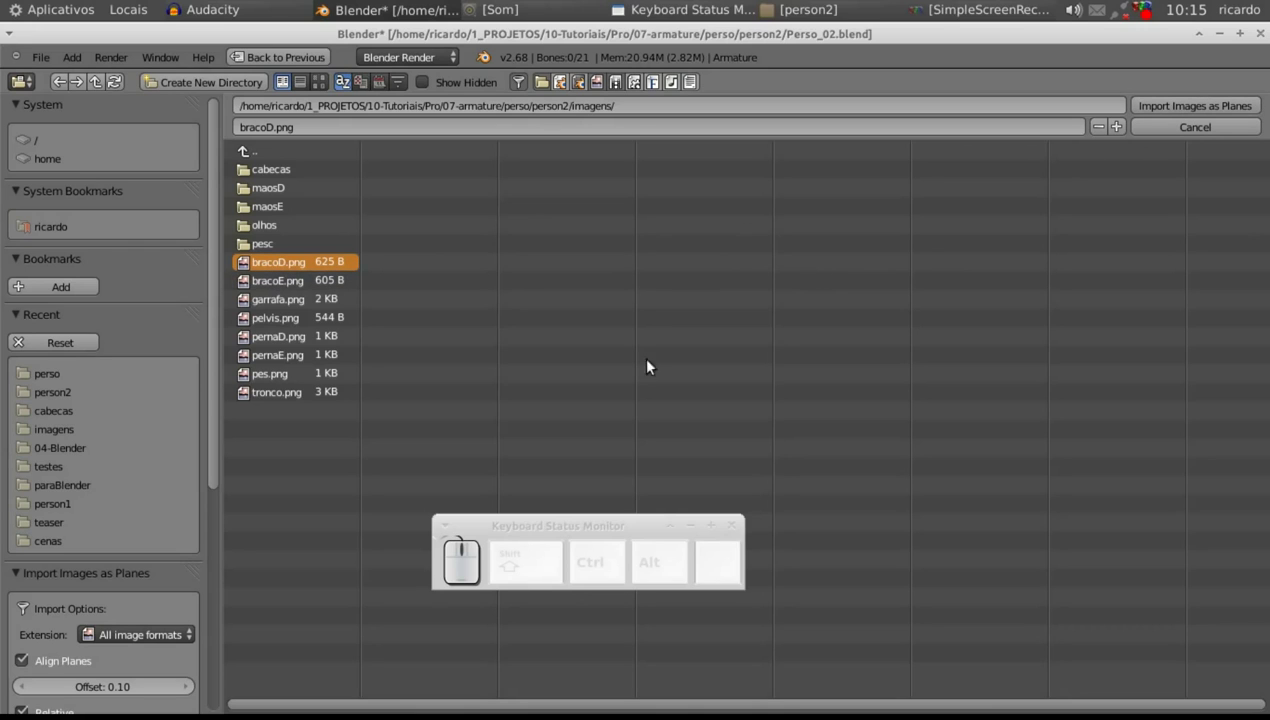
drag(217, 368, 33, 539)
- Enable Use Alpha, Z Transparency and Receive Transparent Shadows, then import the arm plane
click(26, 507)
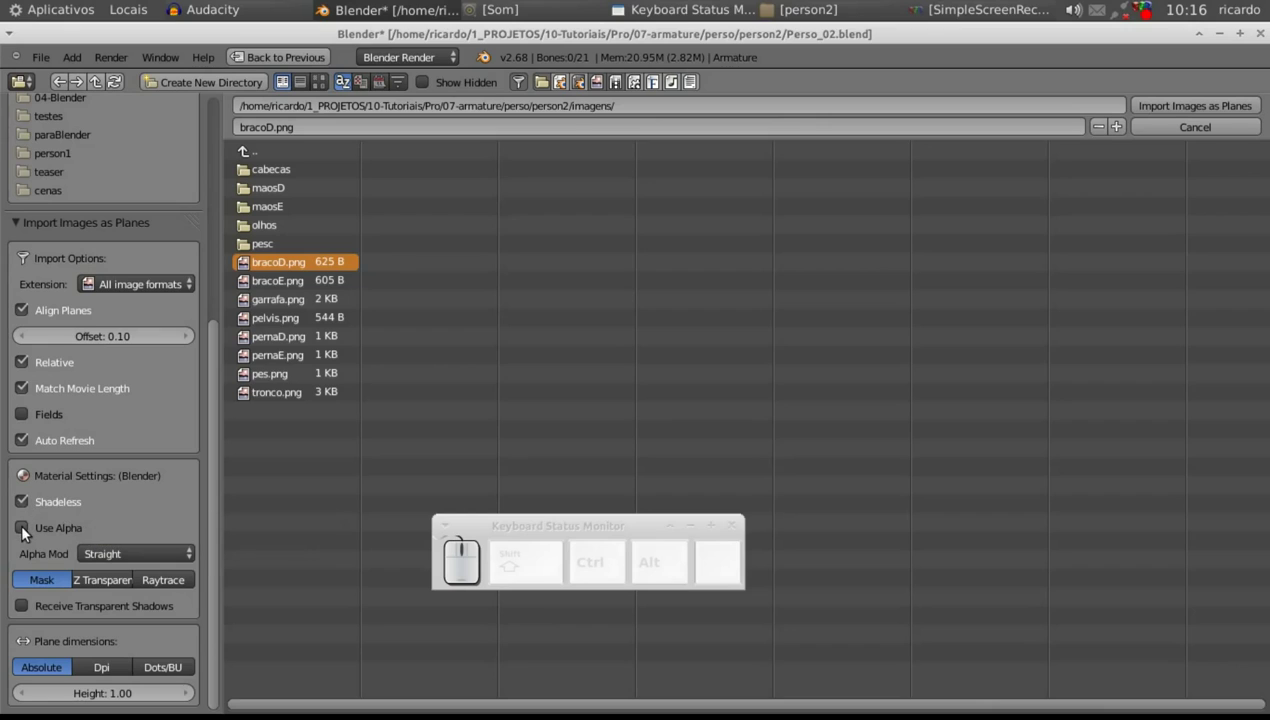
click(25, 535)
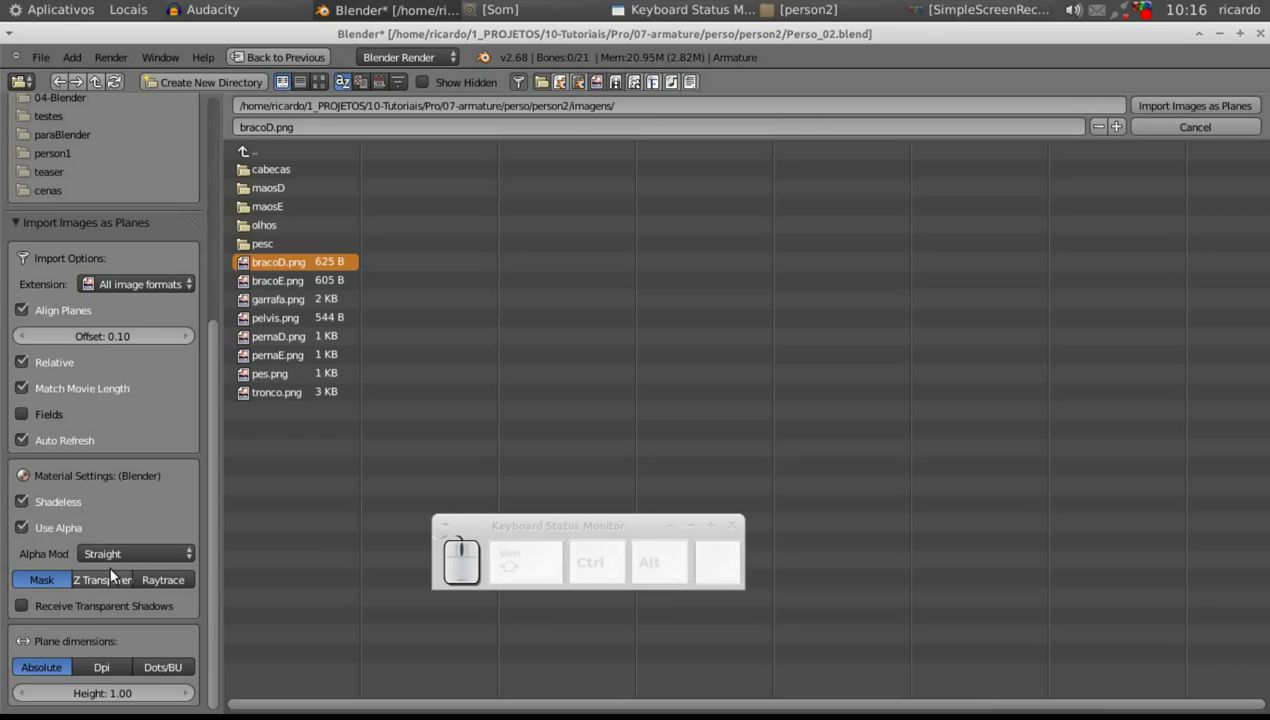
click(109, 584)
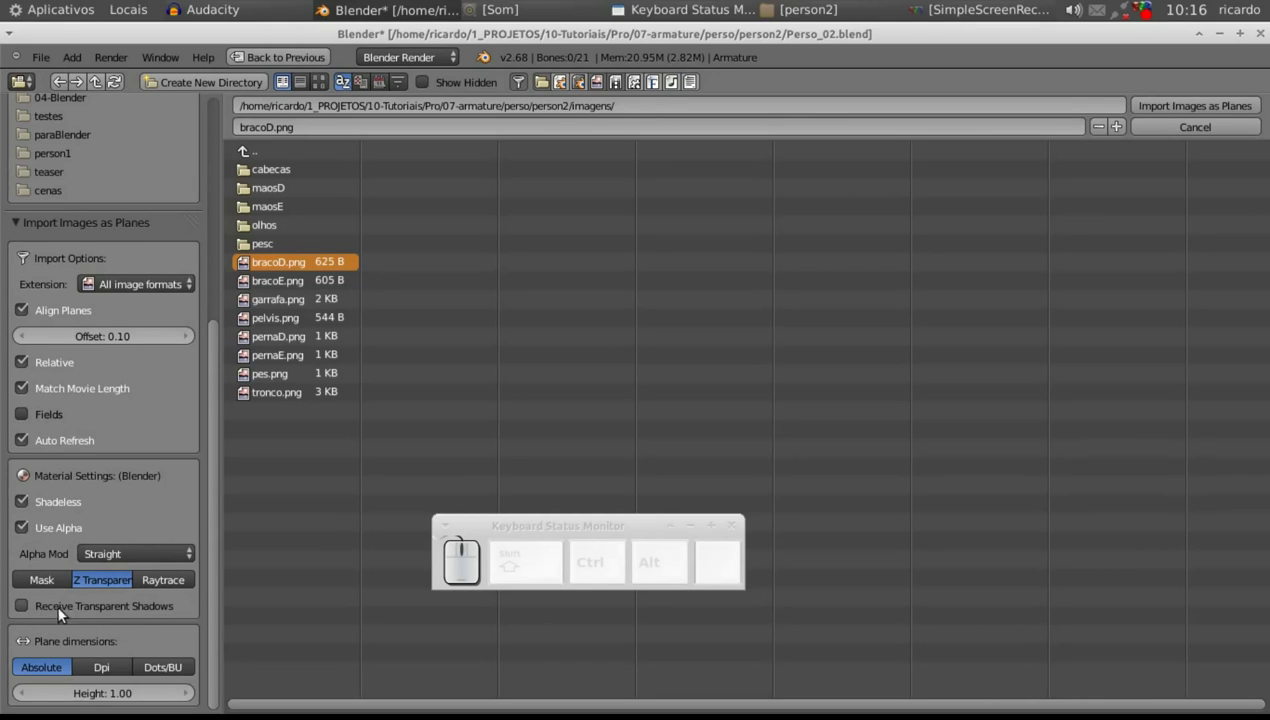
click(24, 607)
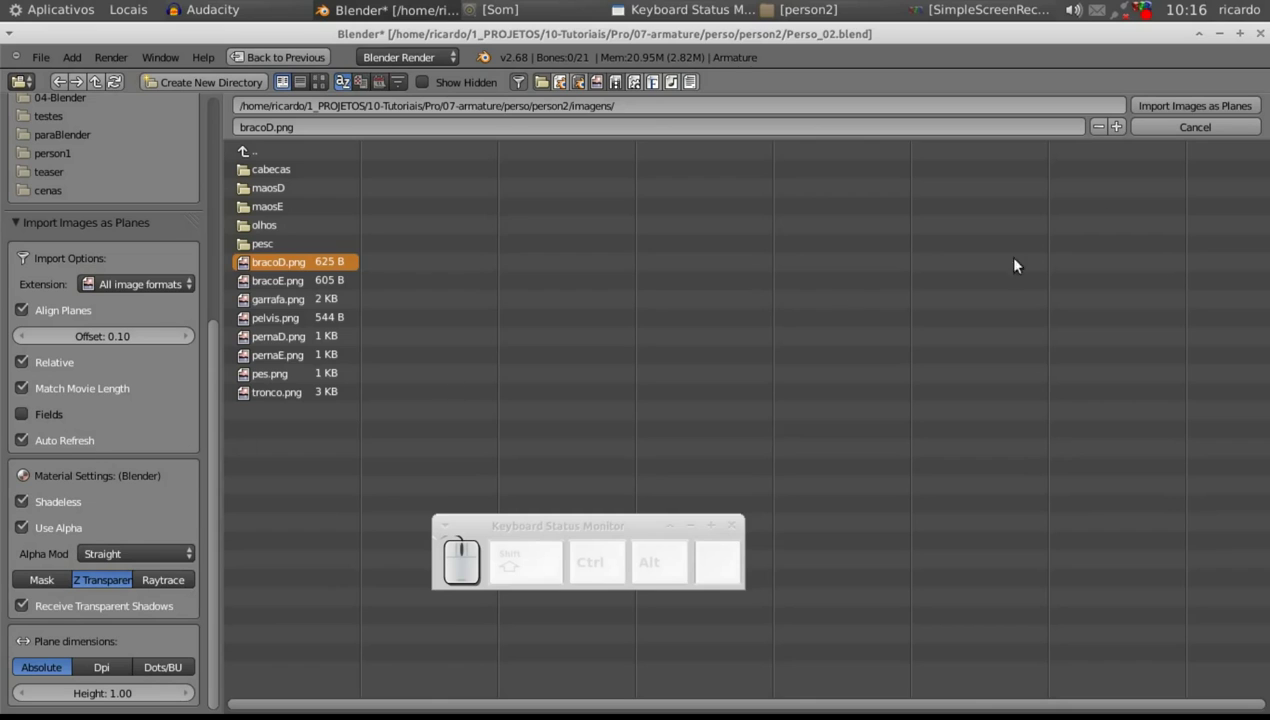
click(1169, 116)
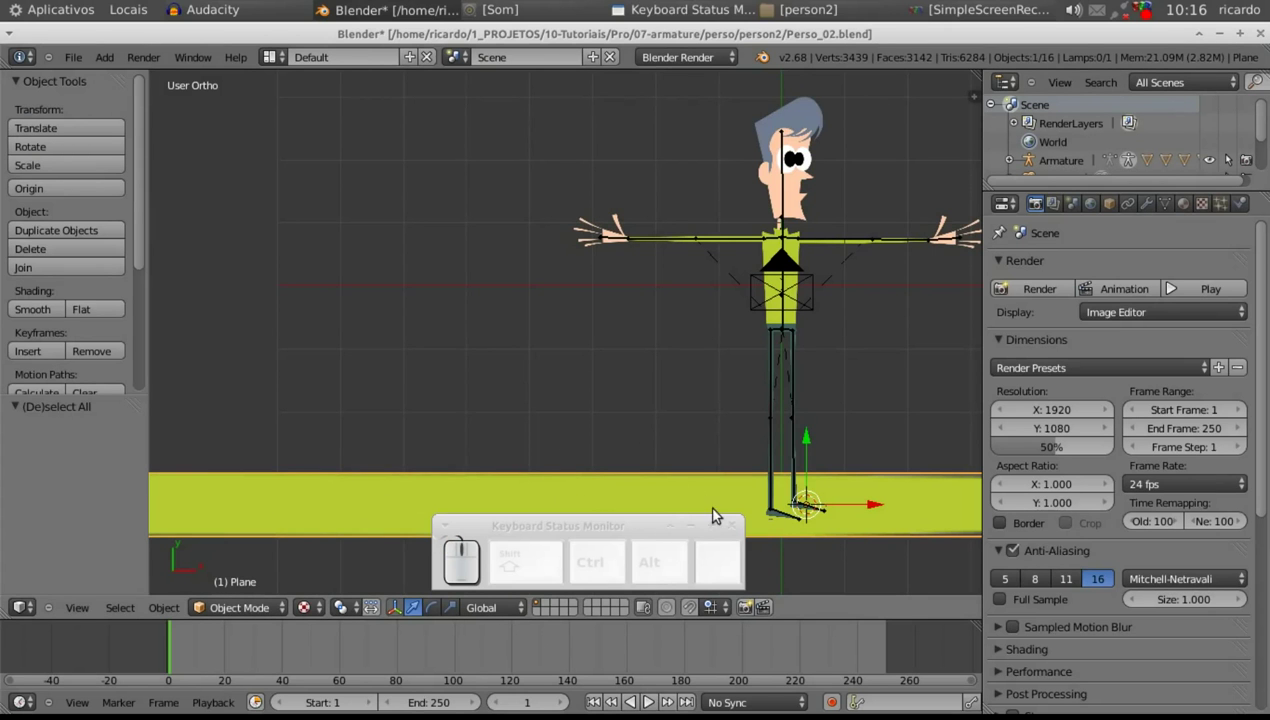
- Scale the arm plane down to about 0.188 and move it beside the character at arm height
key(s)
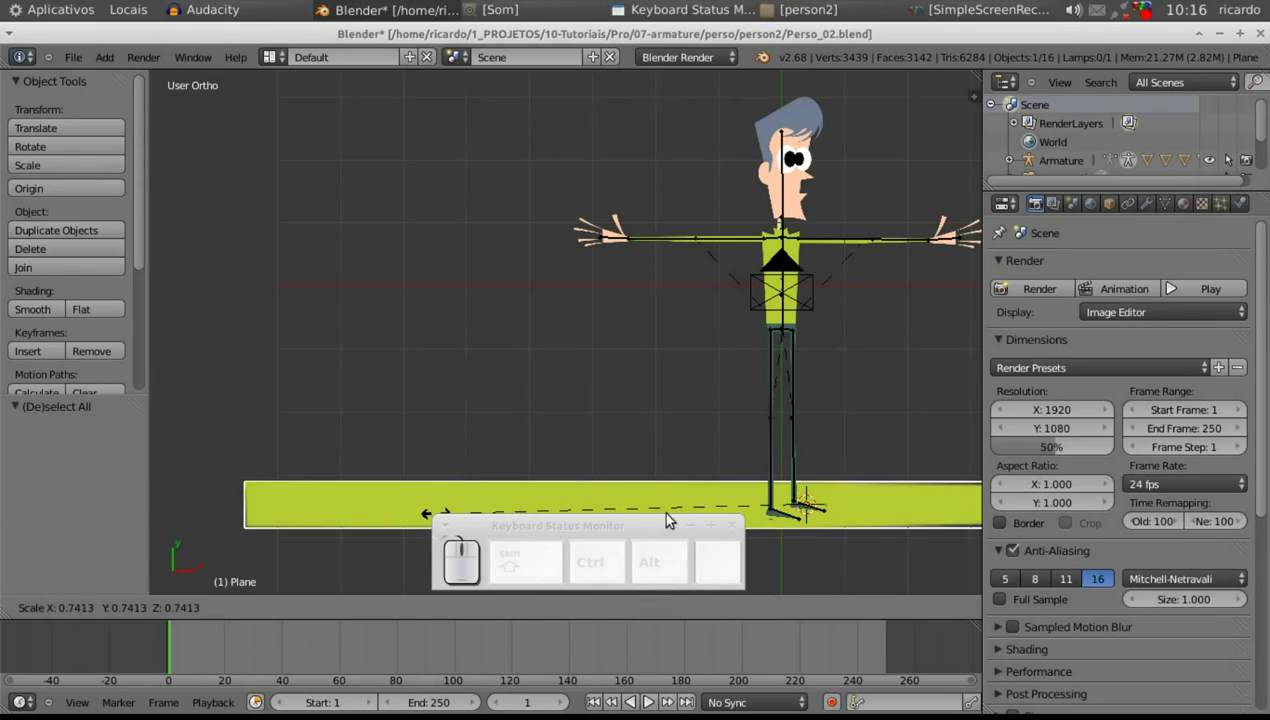
click(721, 507)
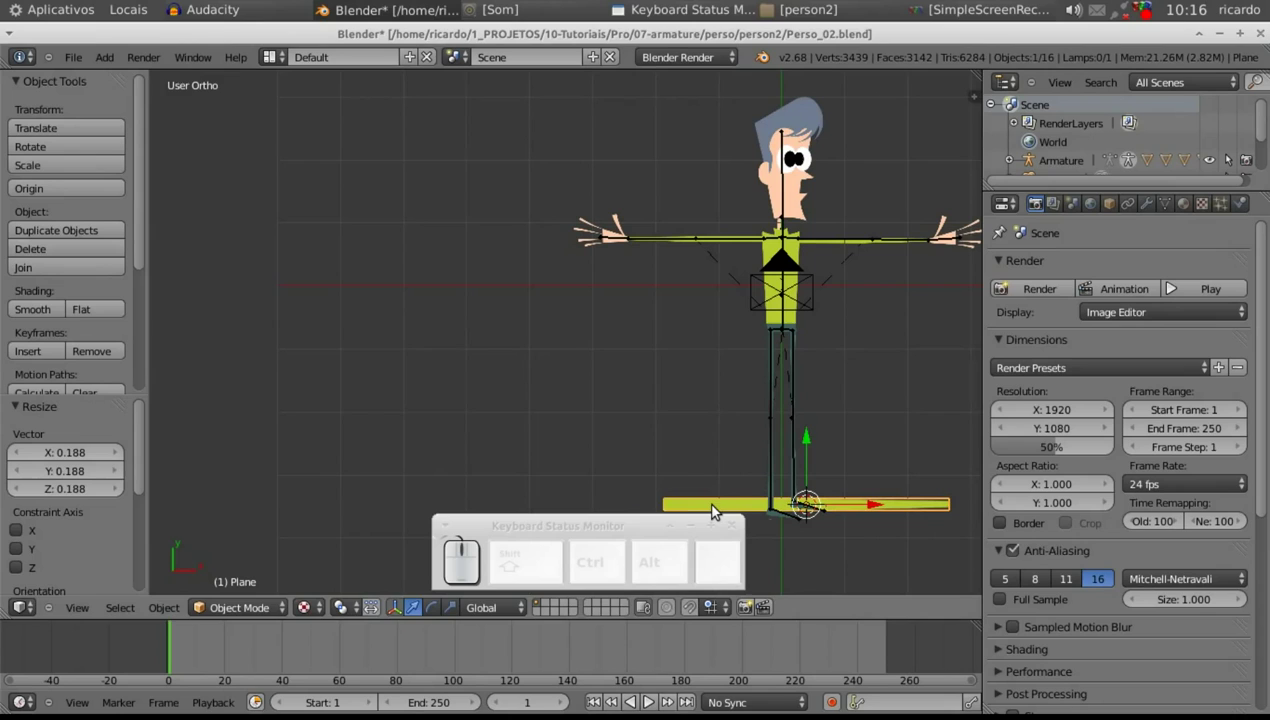
key(g)
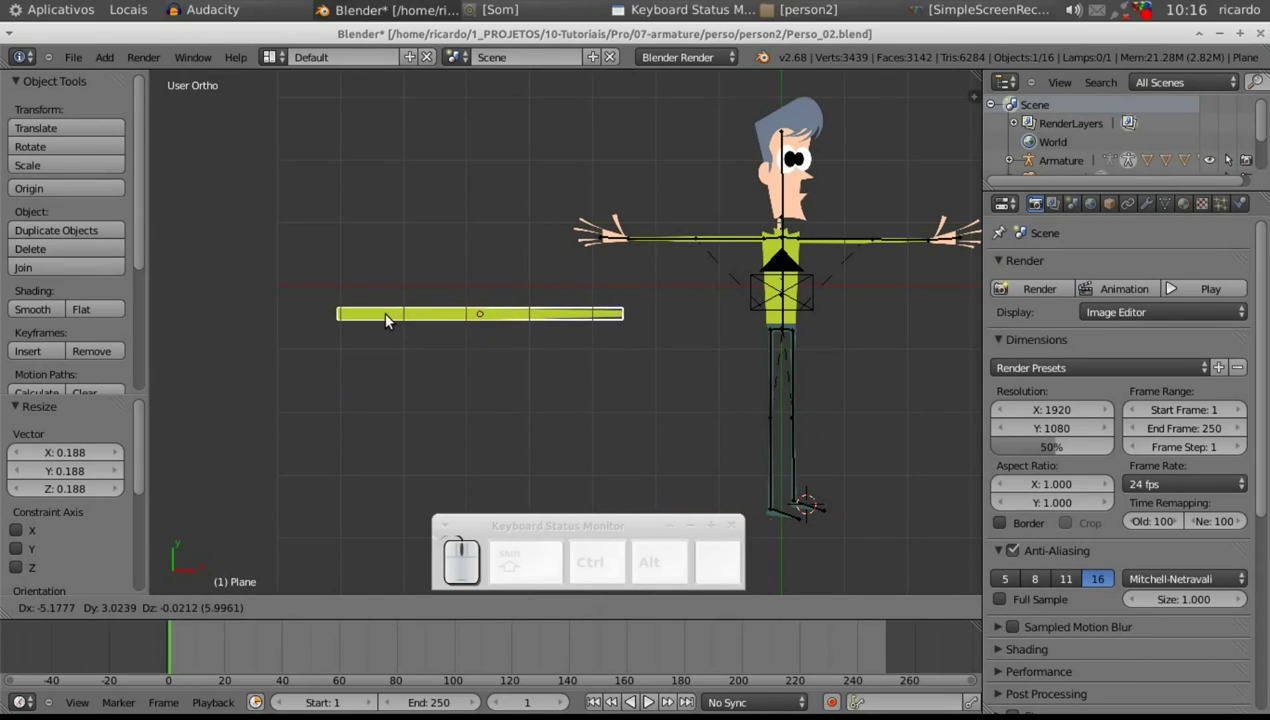
click(393, 320)
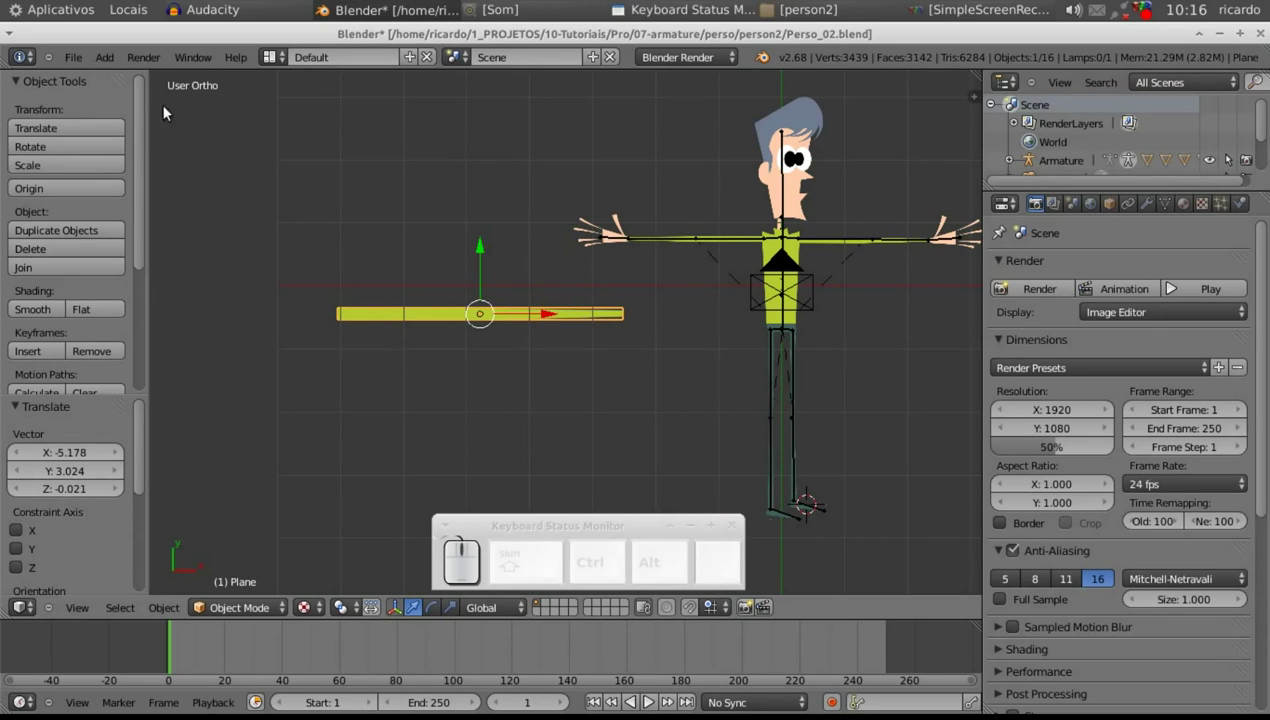
click(81, 68)
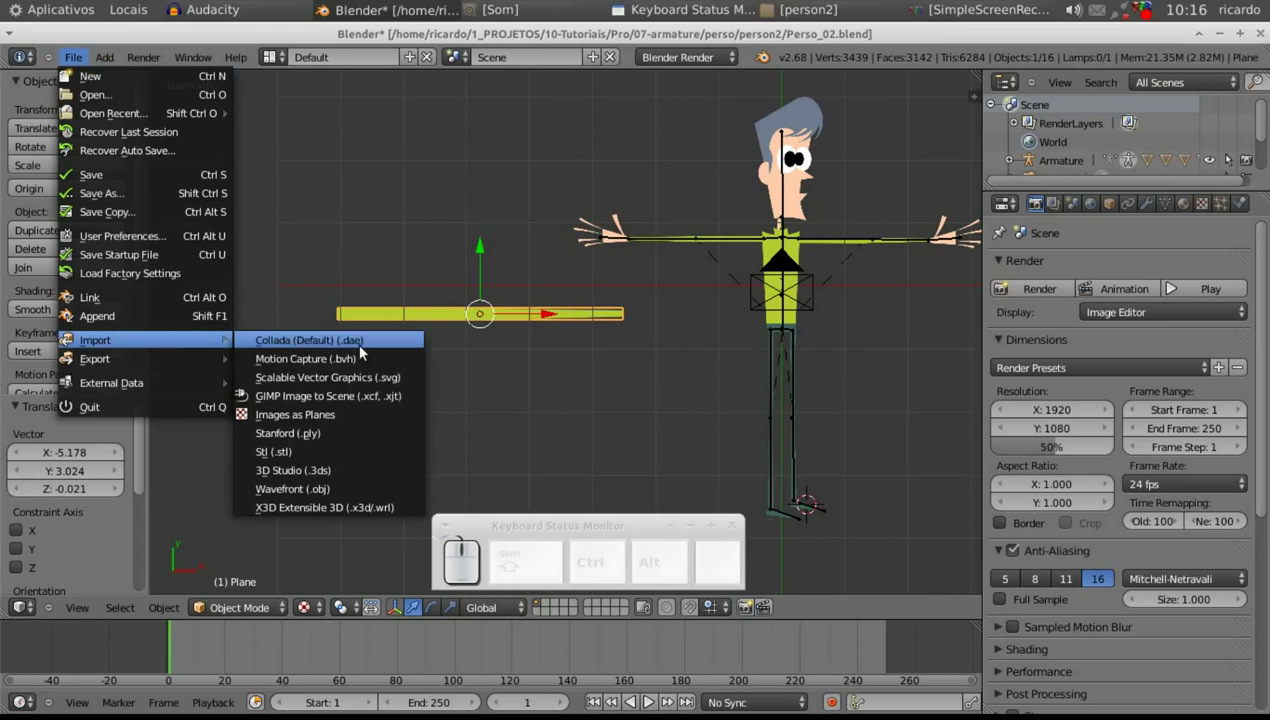
- Import the mao00.png hand image from the maosD folder as a plane
click(356, 415)
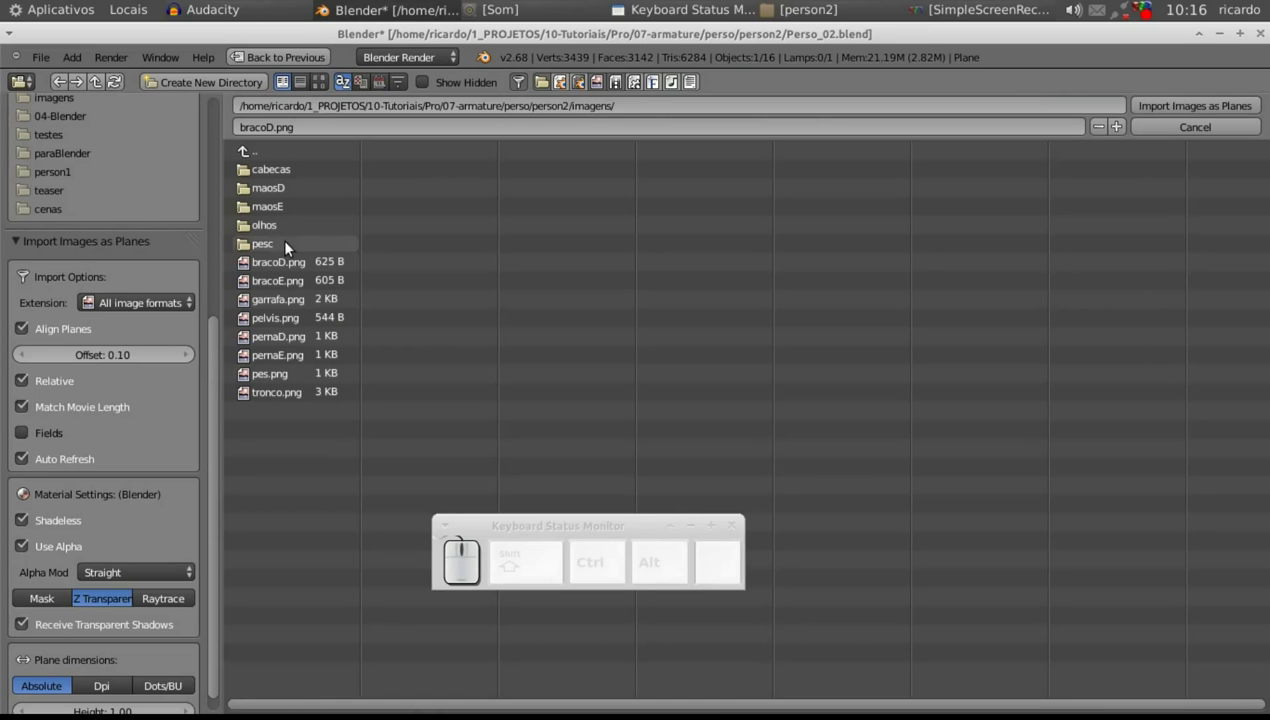
click(290, 192)
click(303, 176)
drag(221, 351, 130, 499)
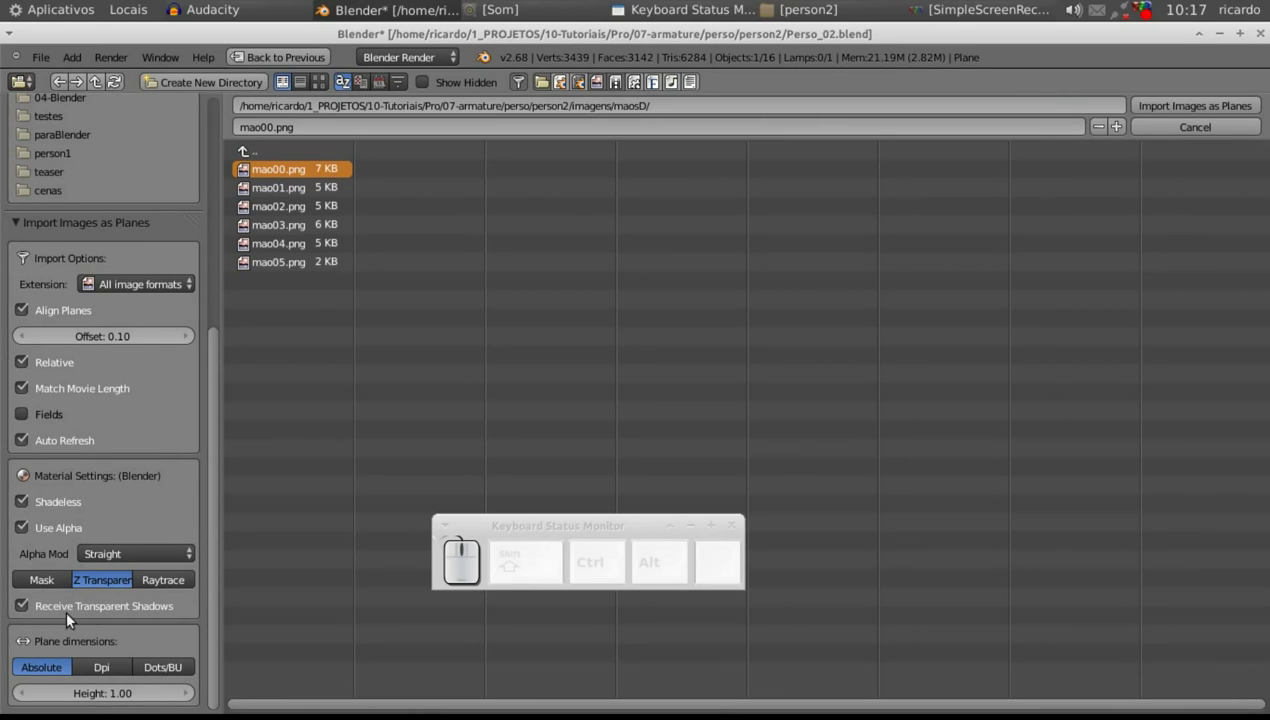
click(1238, 110)
- Move the hand plane to the end of the arm plane
key(g)
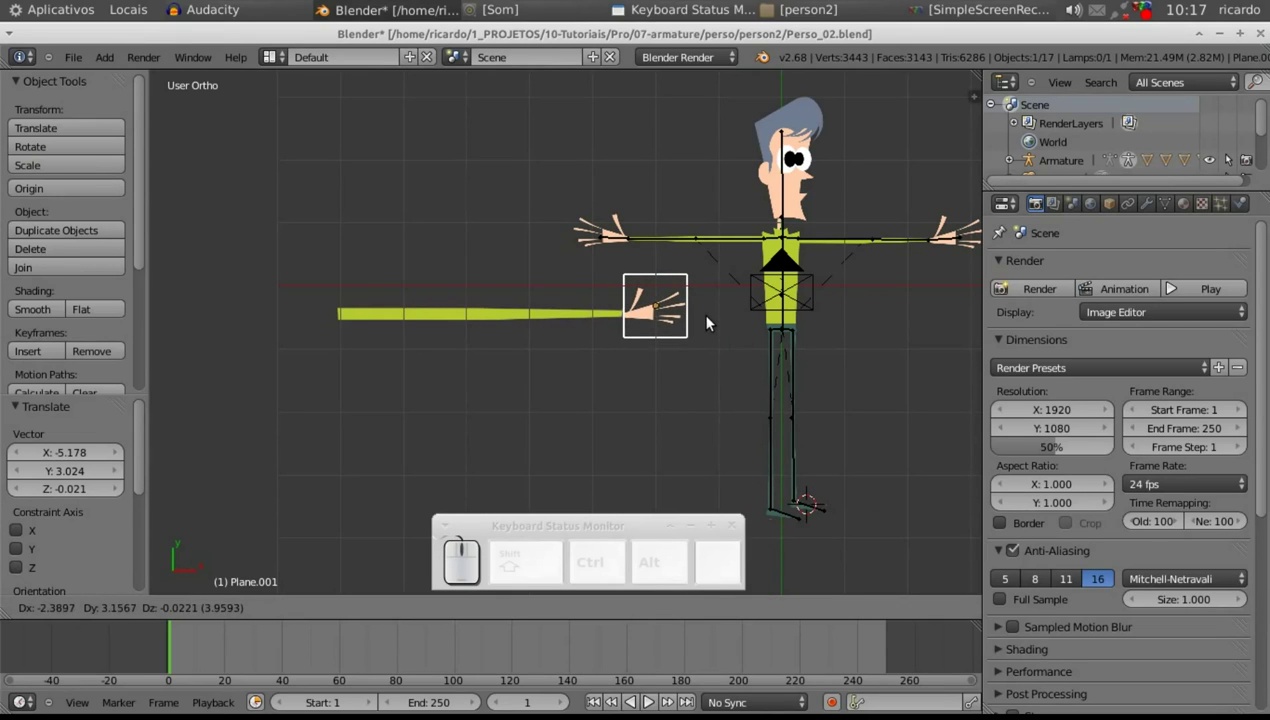
click(709, 320)
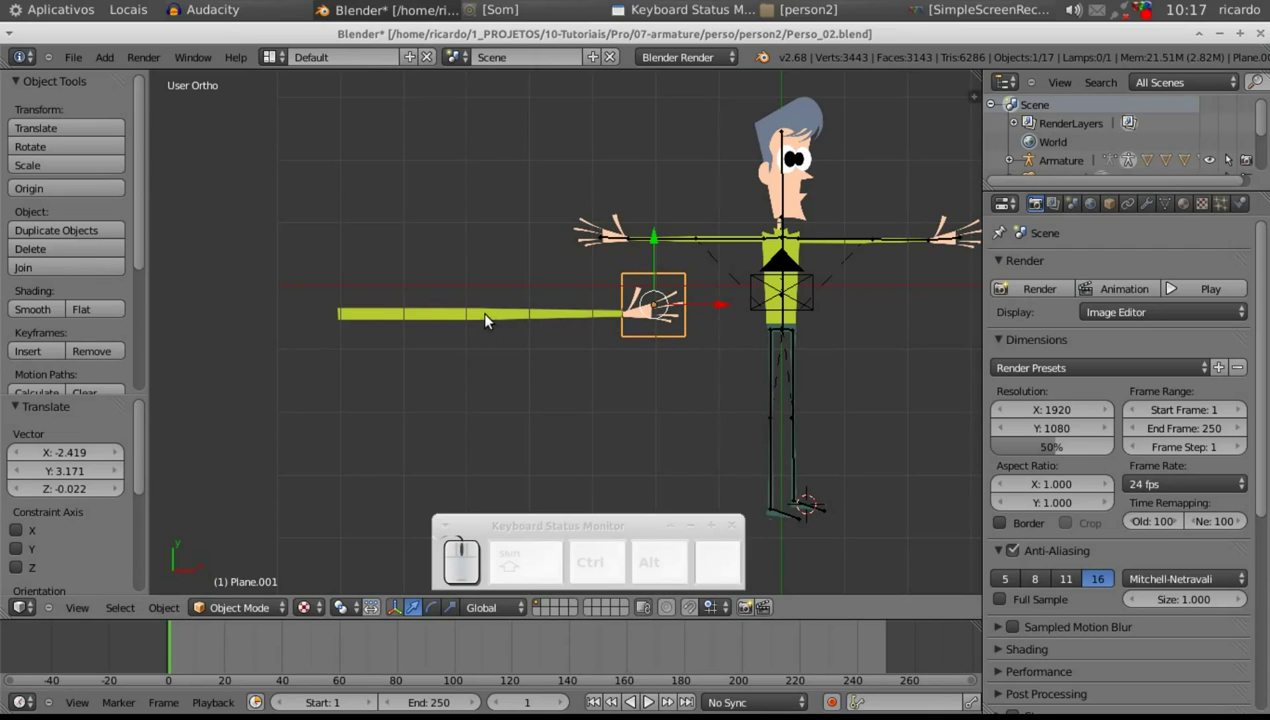
right_click(490, 318)
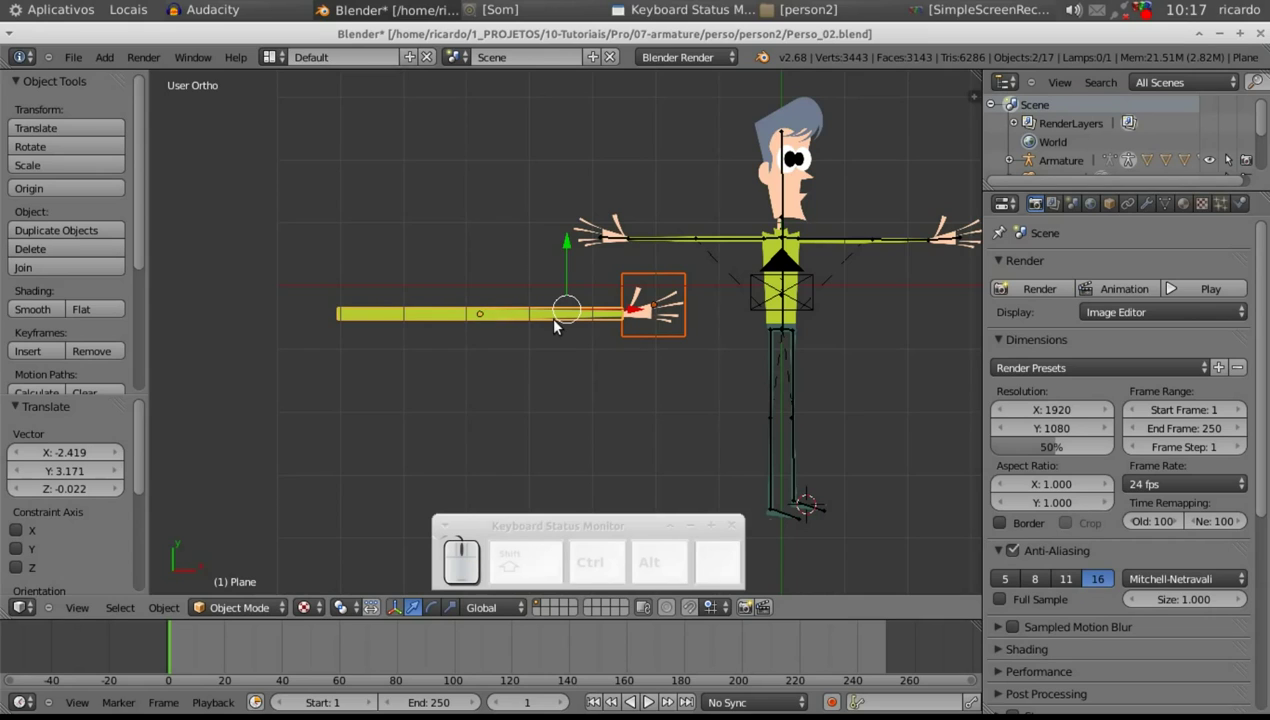
key(g)
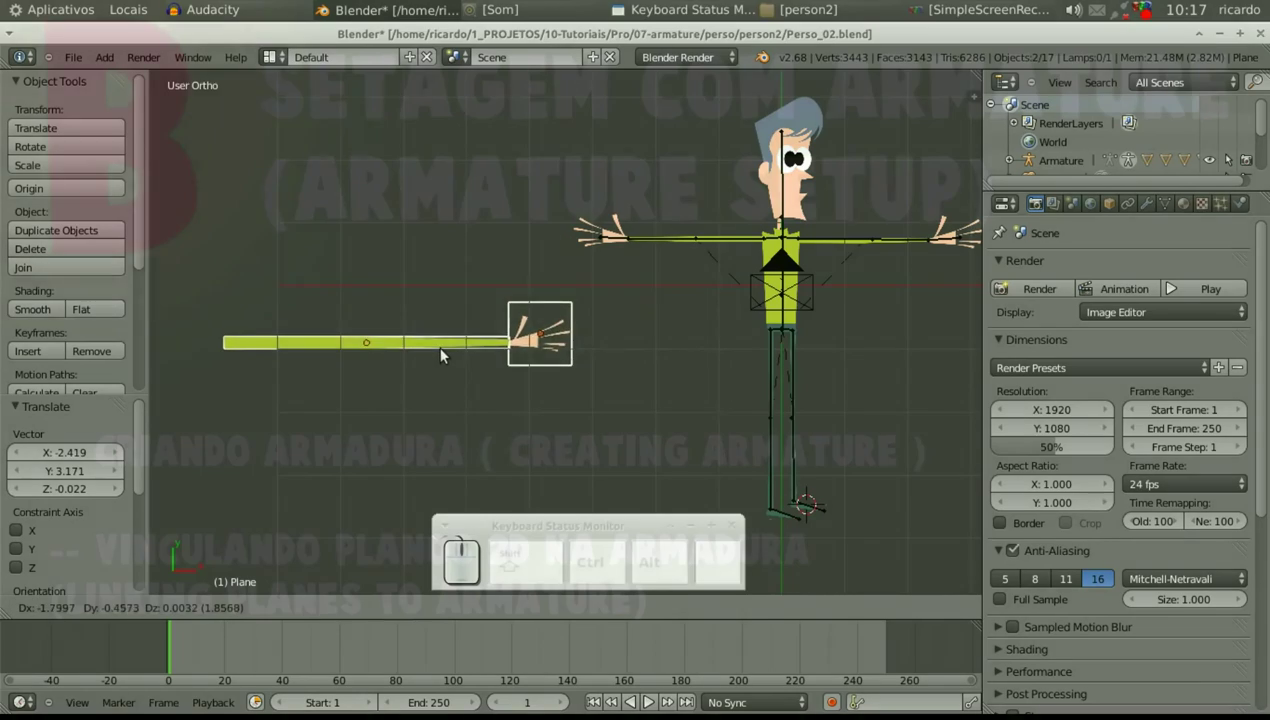
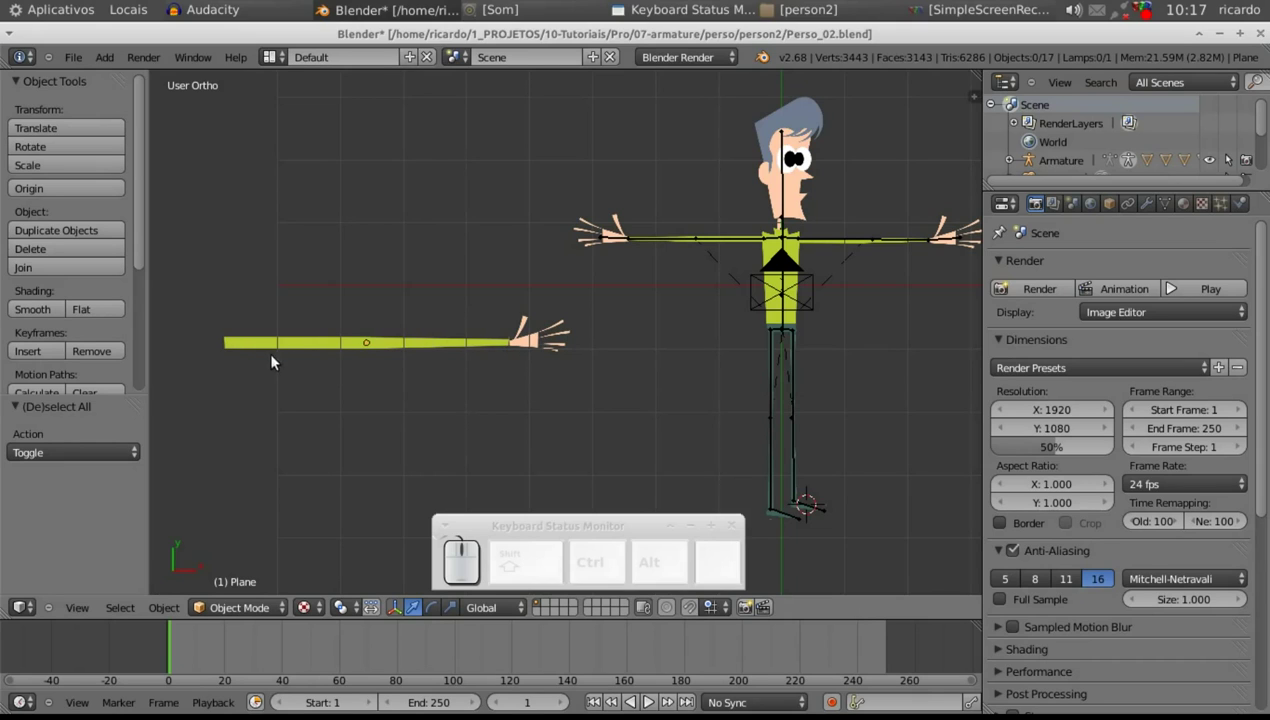
- Place the 3D cursor at the arm's shoulder end
click(234, 346)
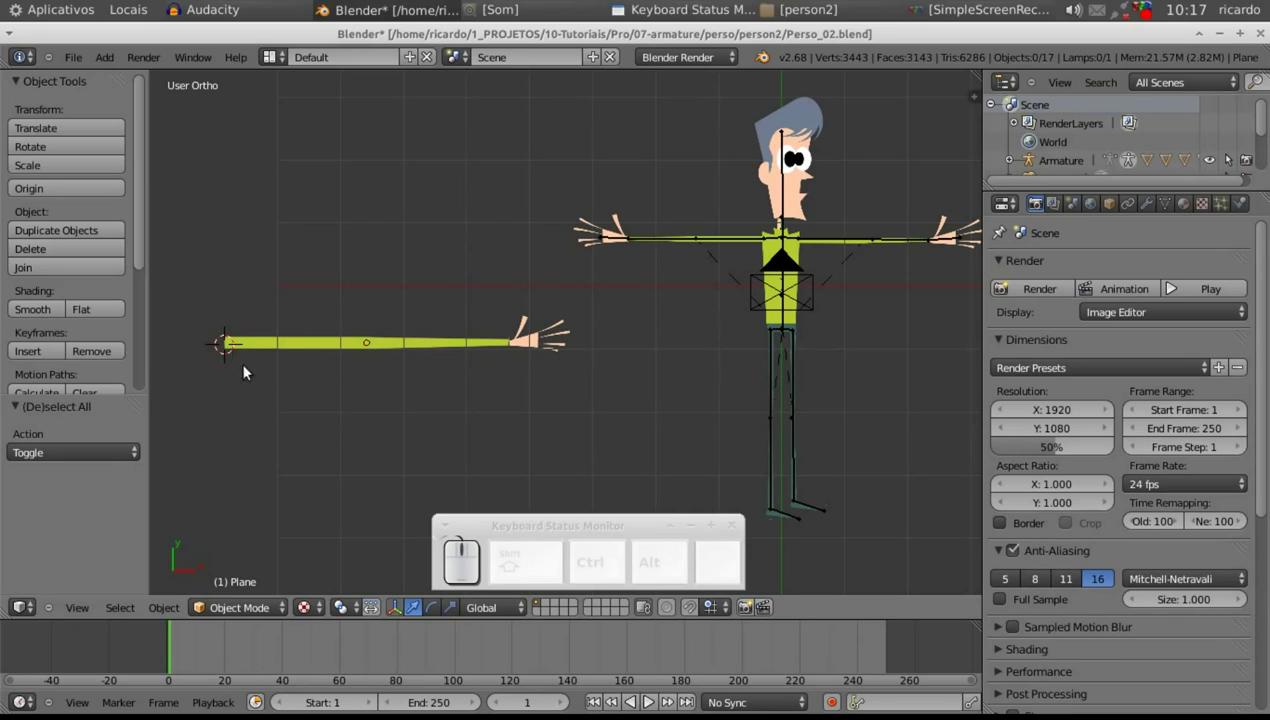
click(231, 350)
click(231, 350)
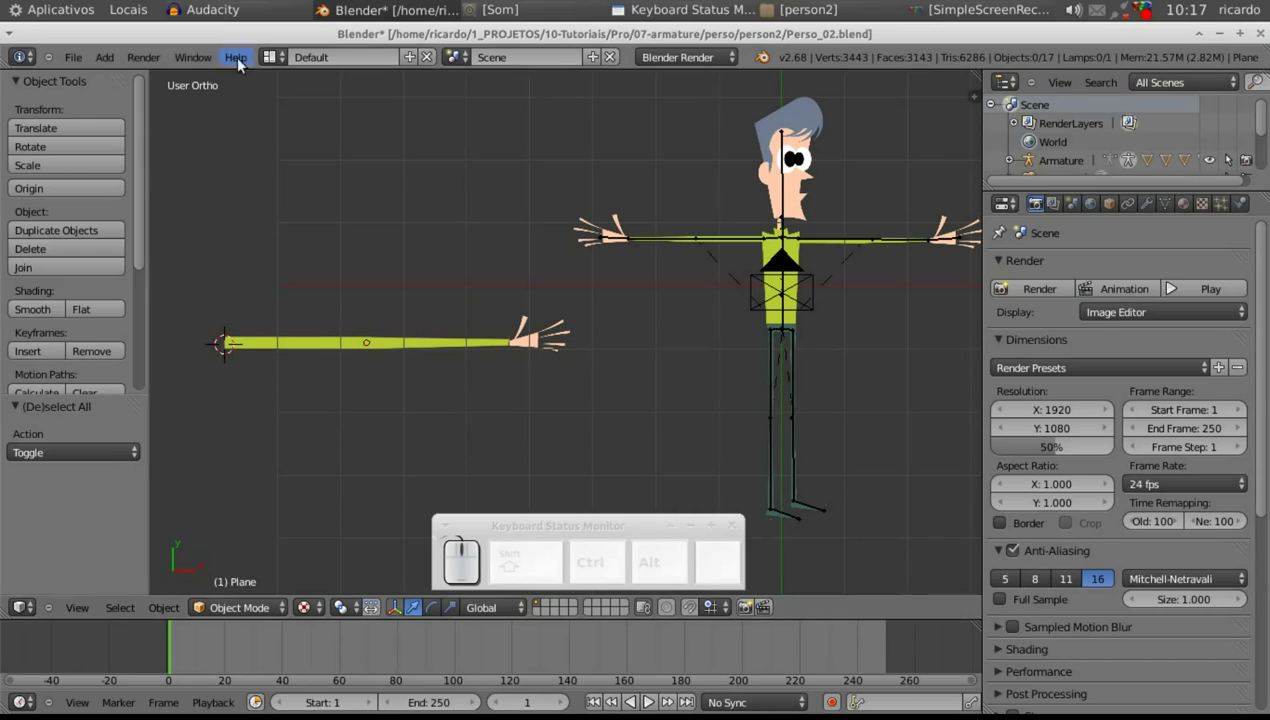
- Add a single-bone armature at the 3D cursor and check its orientation from the front view
click(117, 62)
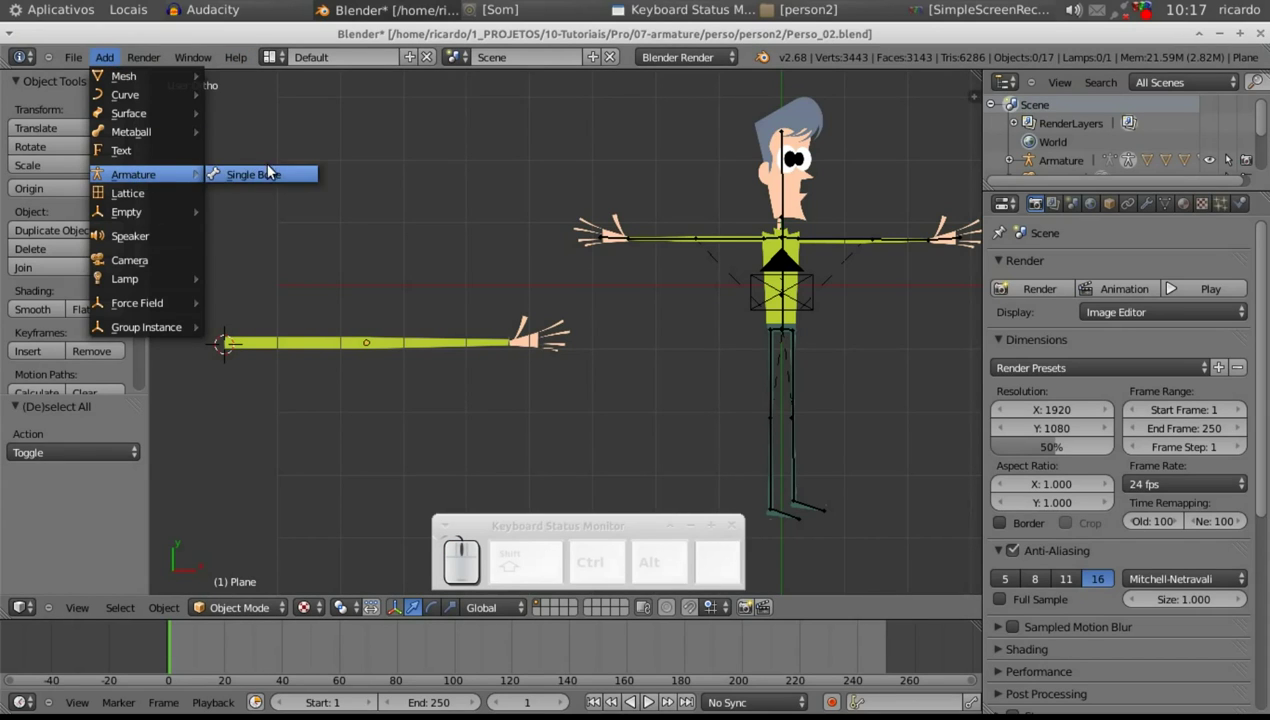
click(271, 169)
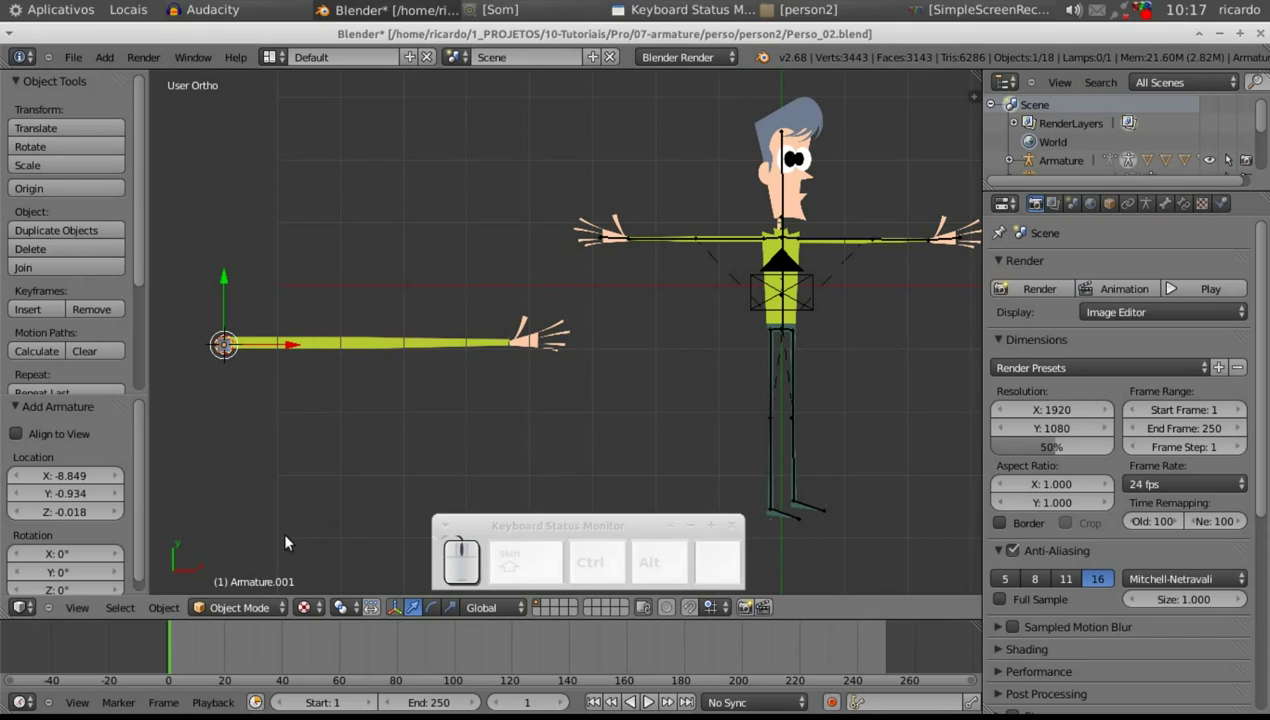
click(83, 612)
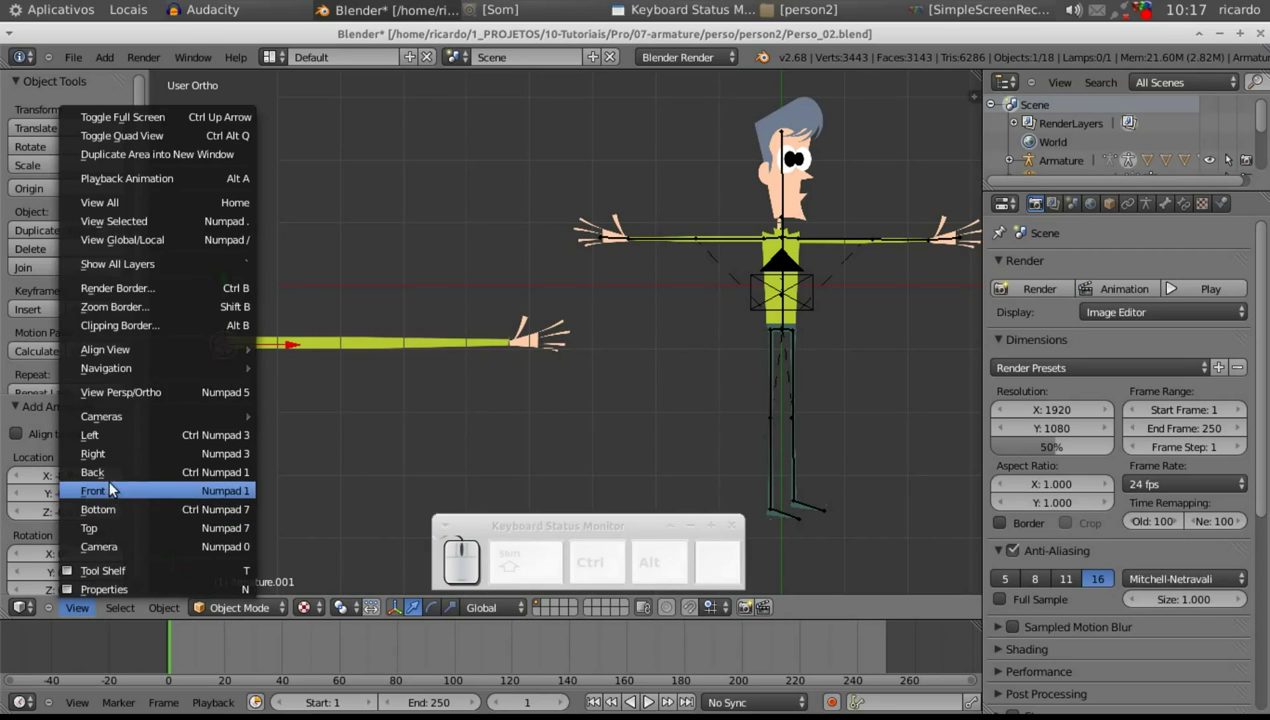
click(117, 493)
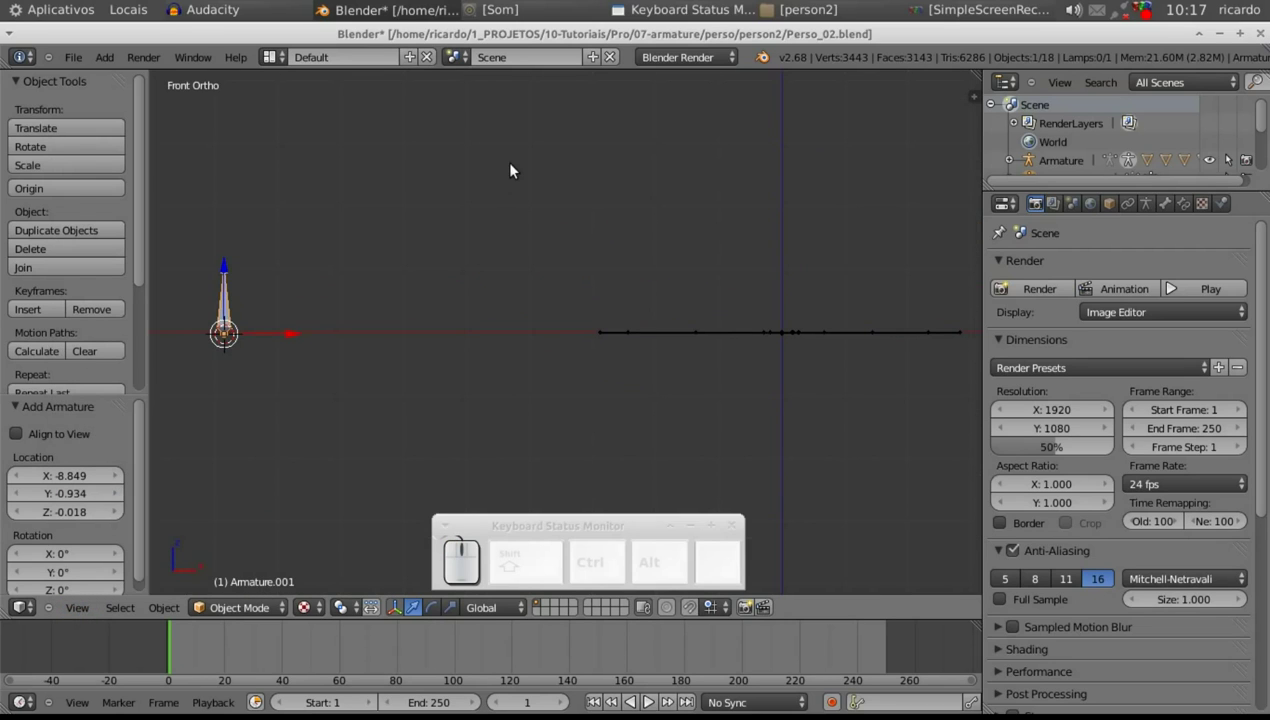
drag(518, 167, 82, 607)
- Return to top view and show the armature's Transform panel
click(82, 608)
click(114, 528)
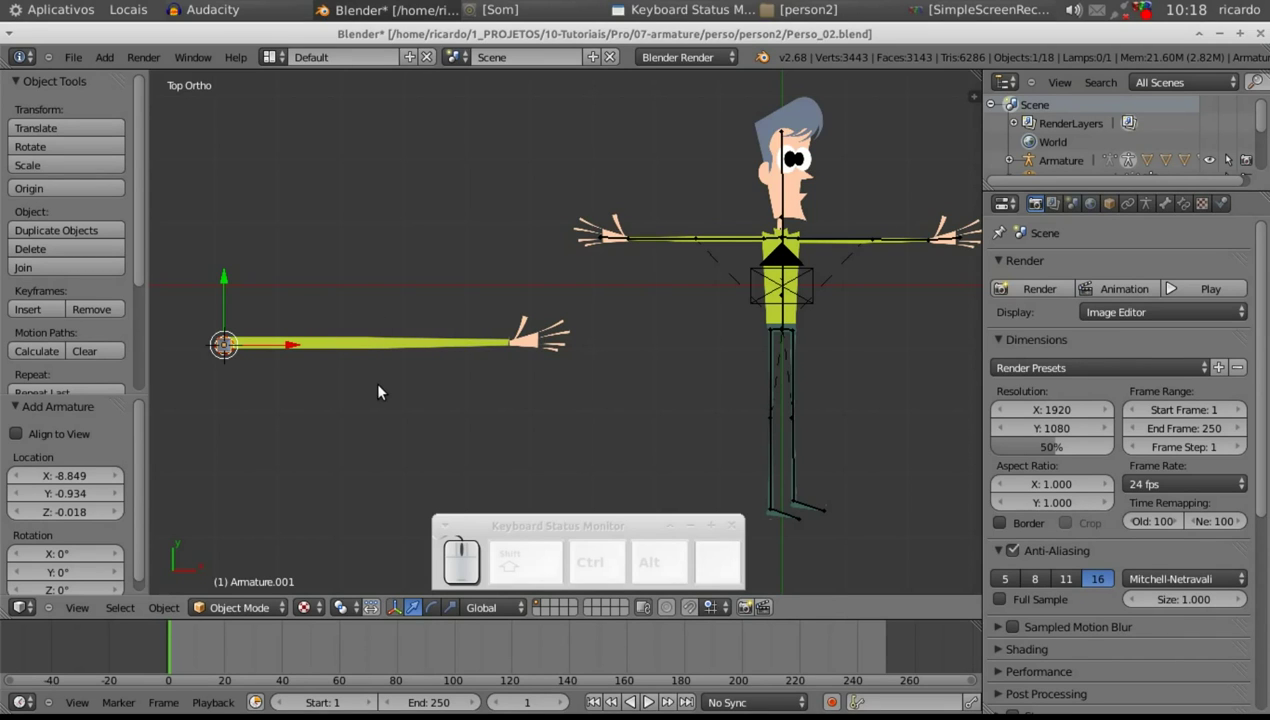
key(n)
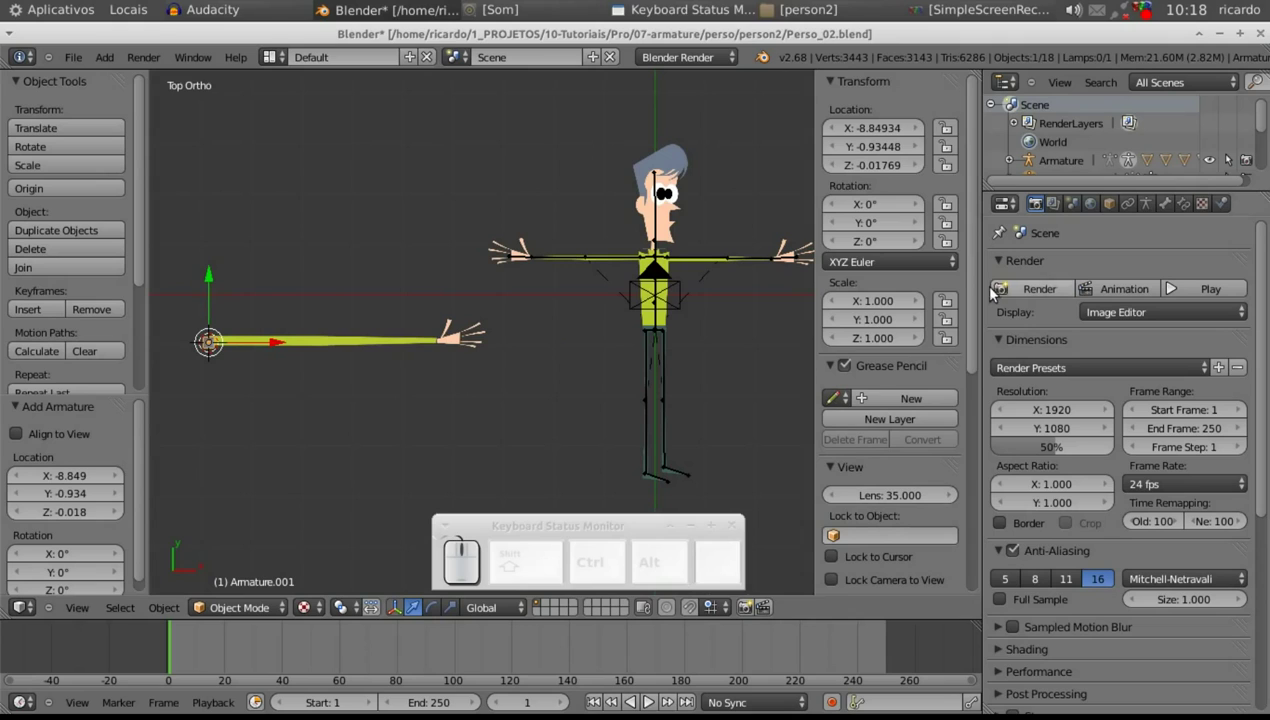
- Set the armature's Rotation Y to 90° so its bone lies along the arm
drag(982, 283, 904, 221)
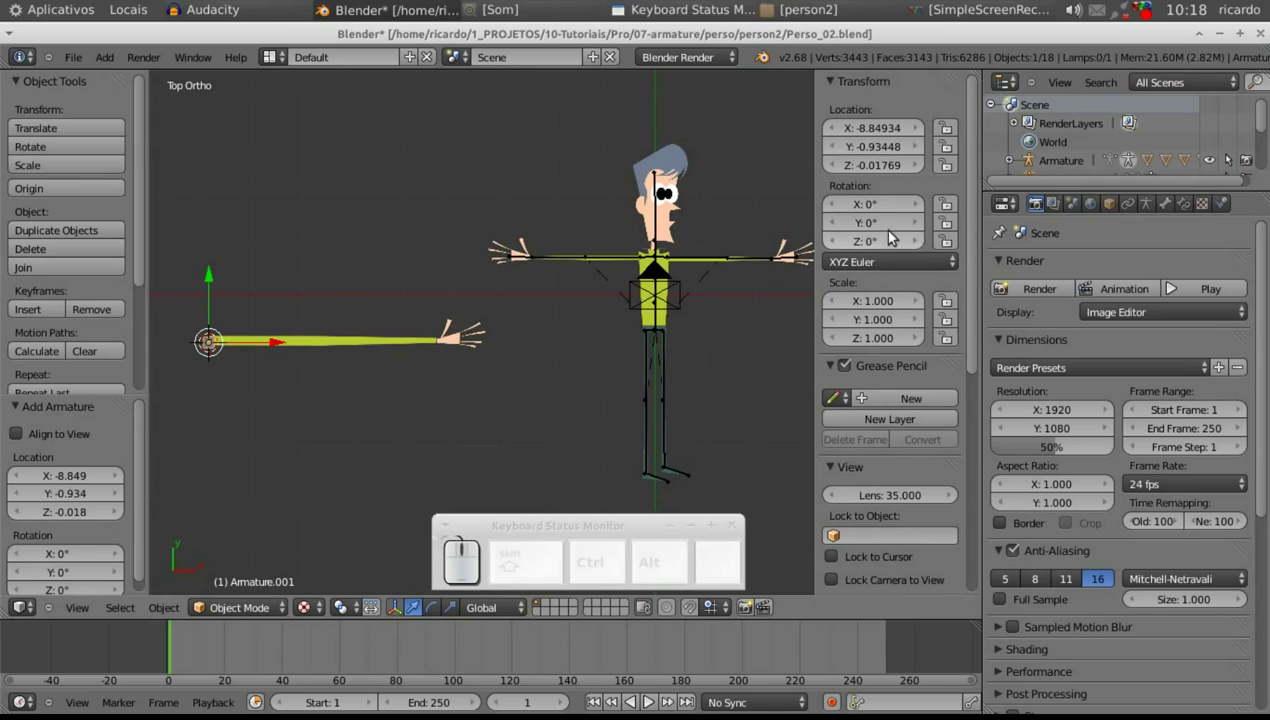
click(872, 227)
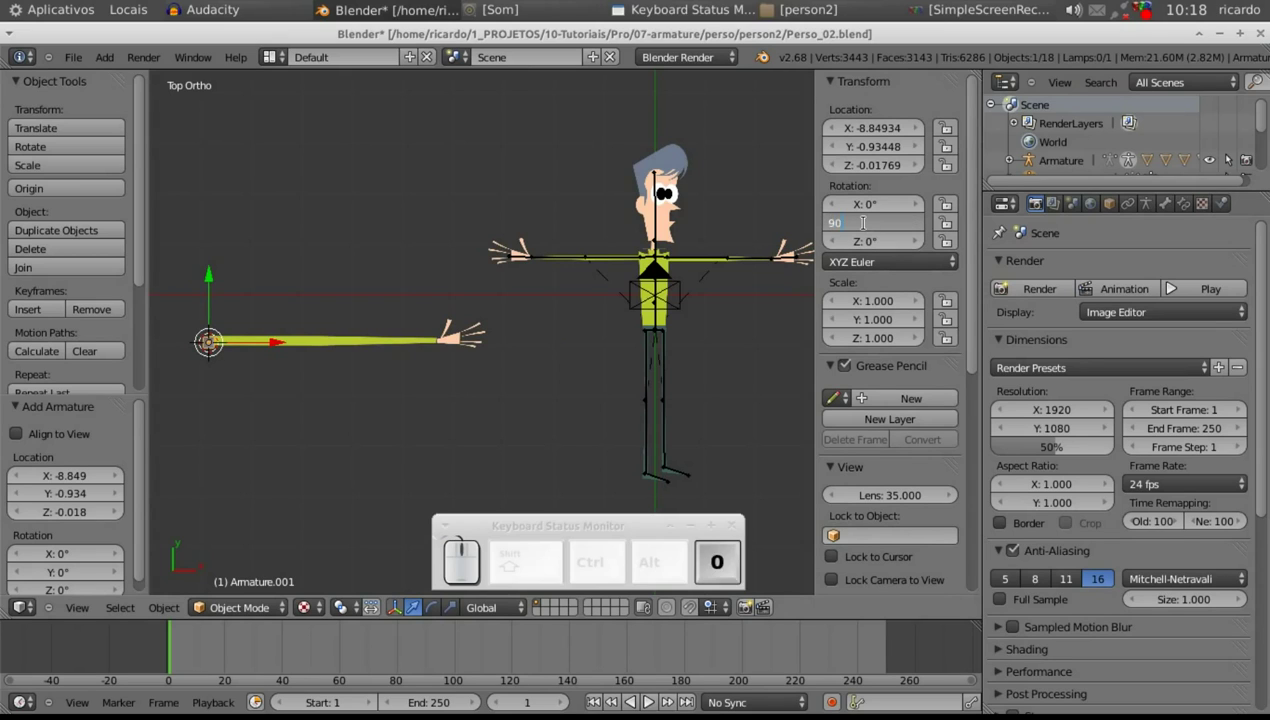
key(Return)
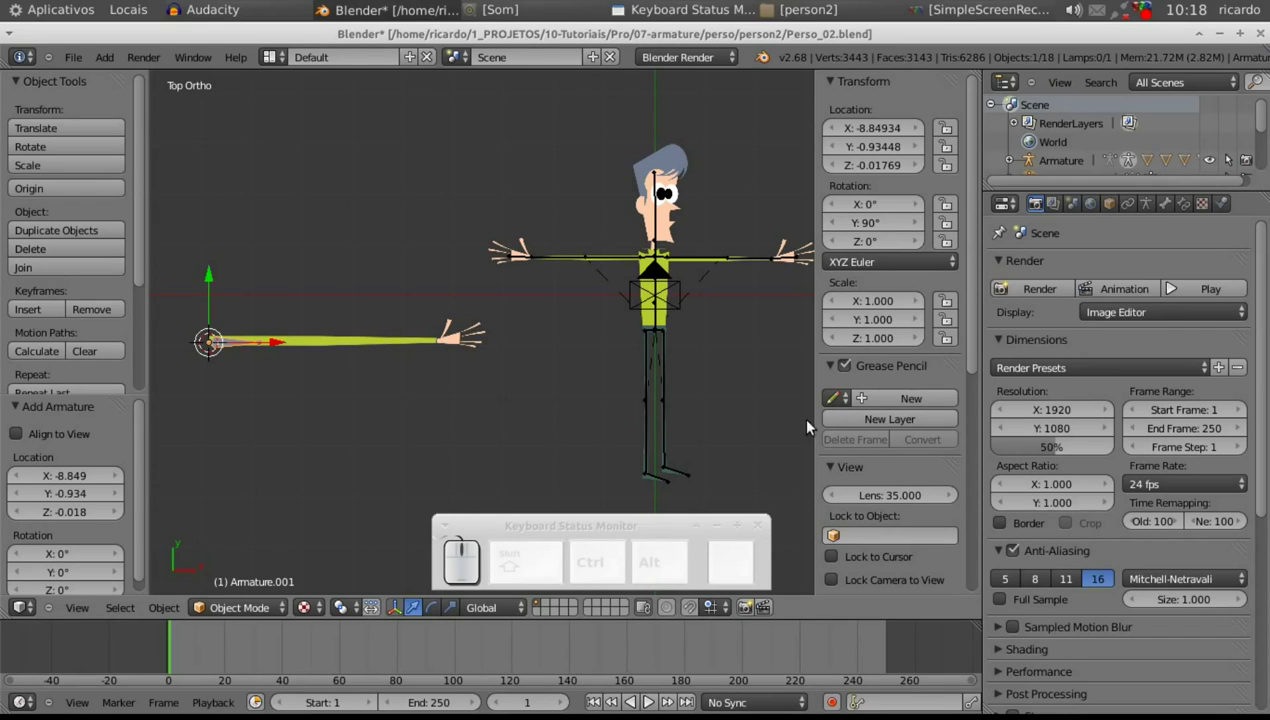
key(n)
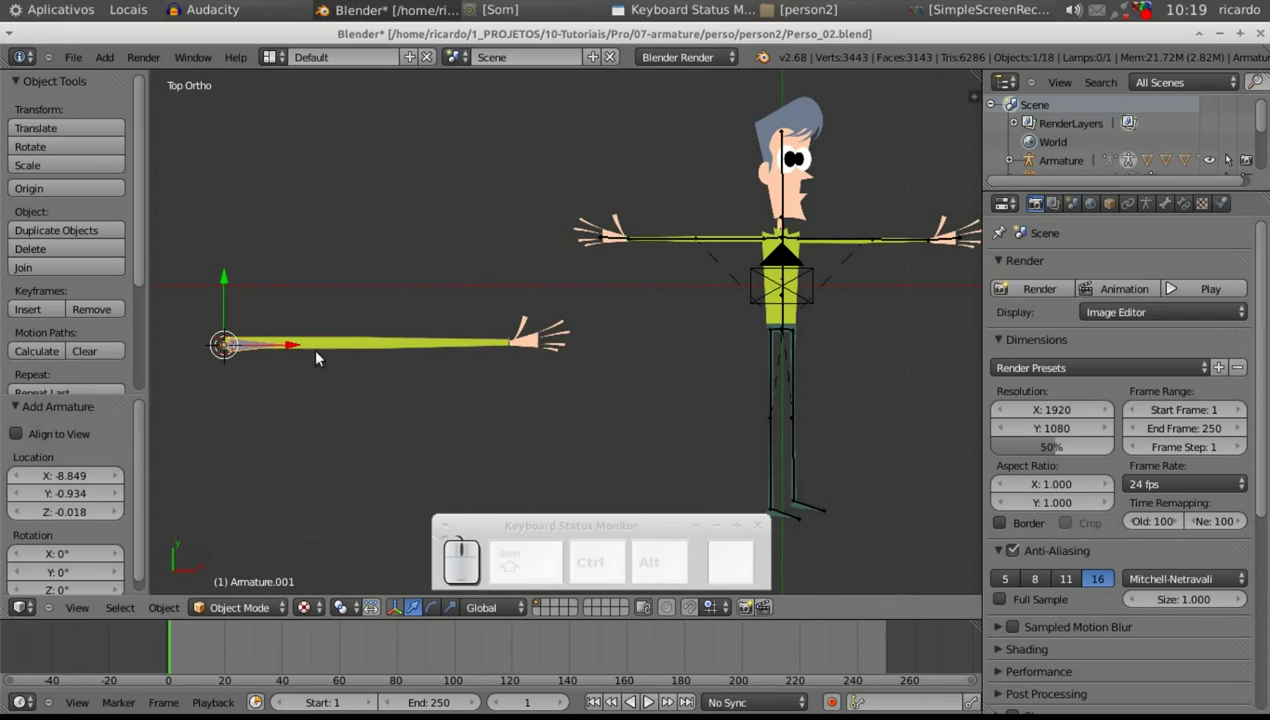
- In the armature's Display settings choose Stick drawing with X-Ray enabled
click(1154, 210)
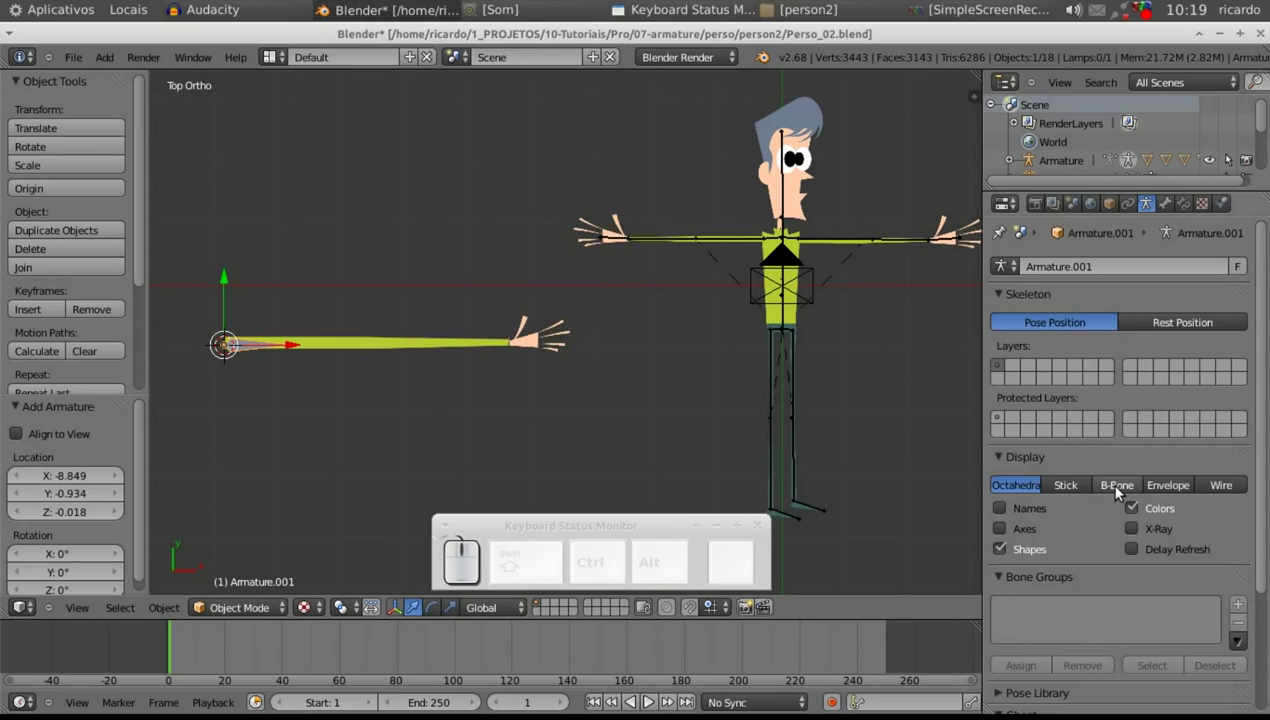
click(1085, 491)
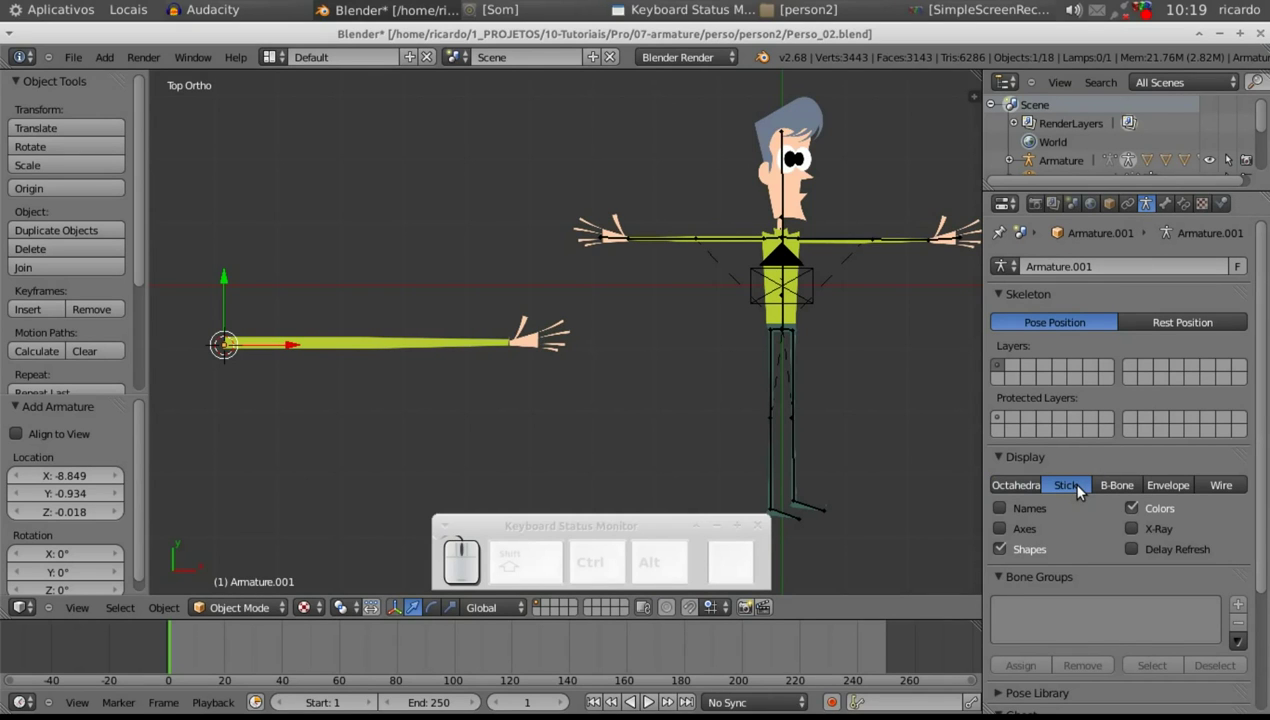
click(1134, 532)
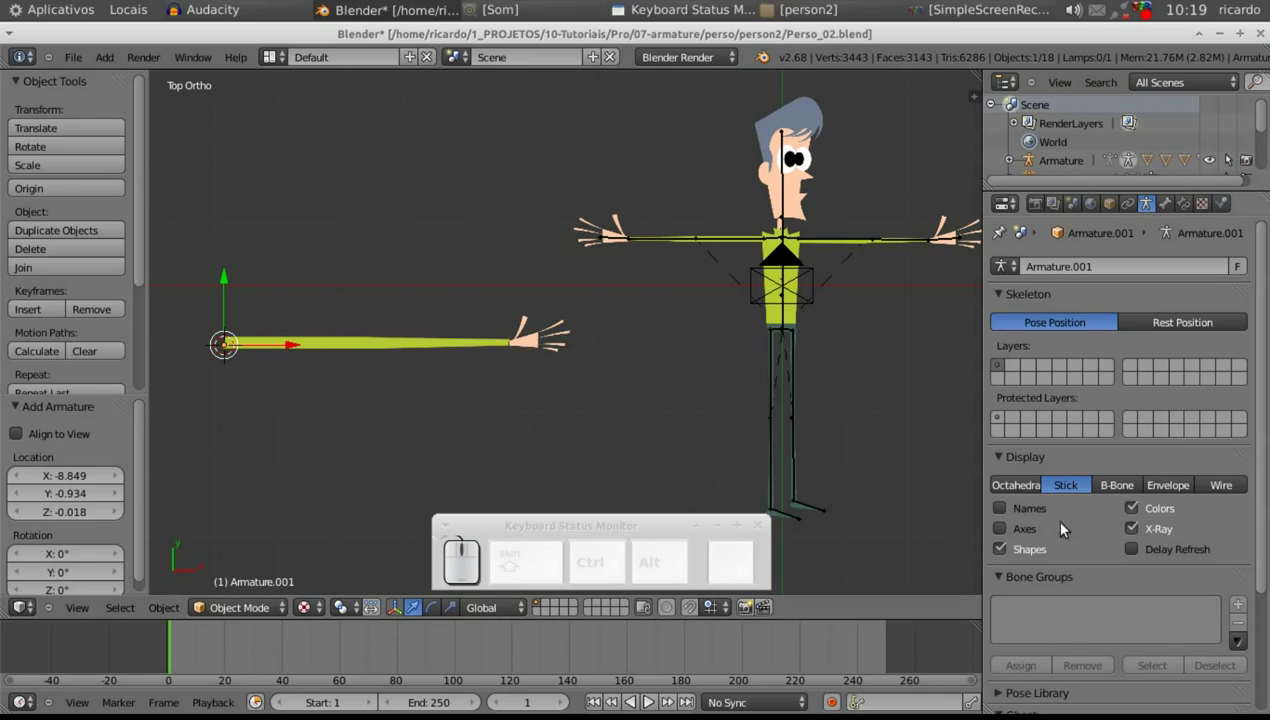
click(1122, 491)
click(1172, 490)
click(1224, 487)
click(1076, 485)
click(1012, 495)
click(1076, 488)
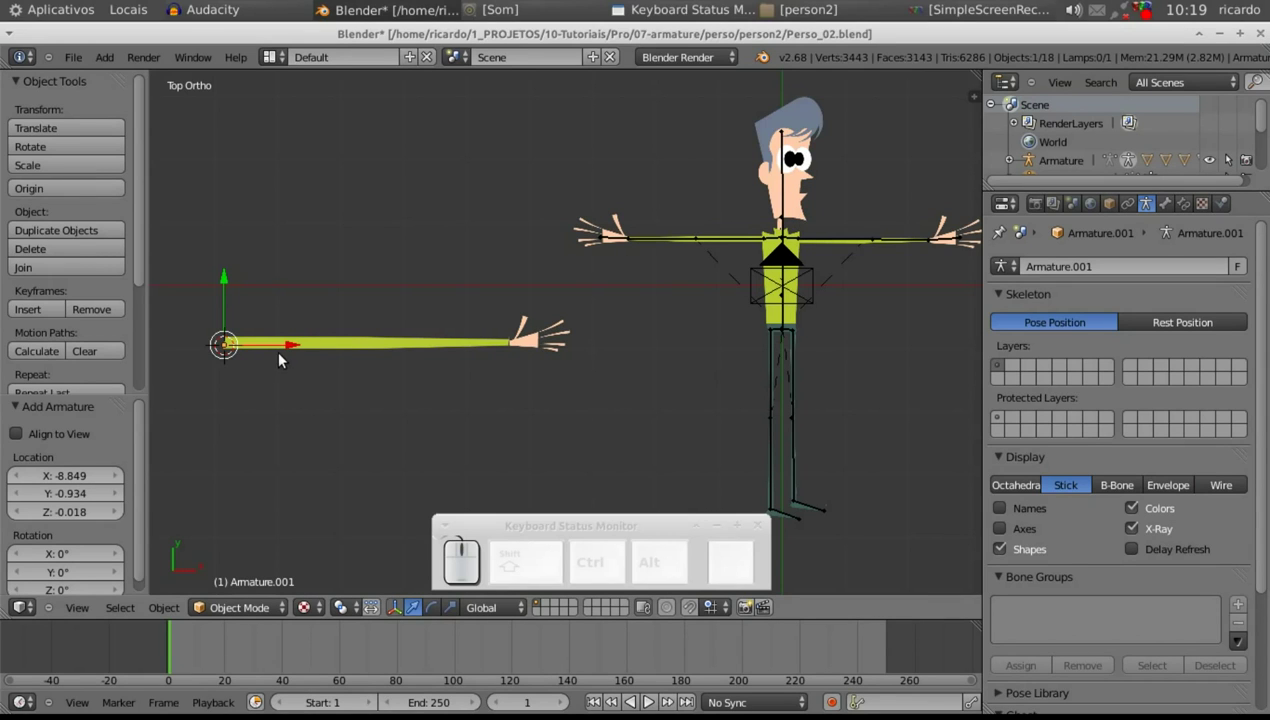
- In Edit Mode move the first bone's tip to the elbow and extrude bones to the wrist and into the hand
key(Tab)
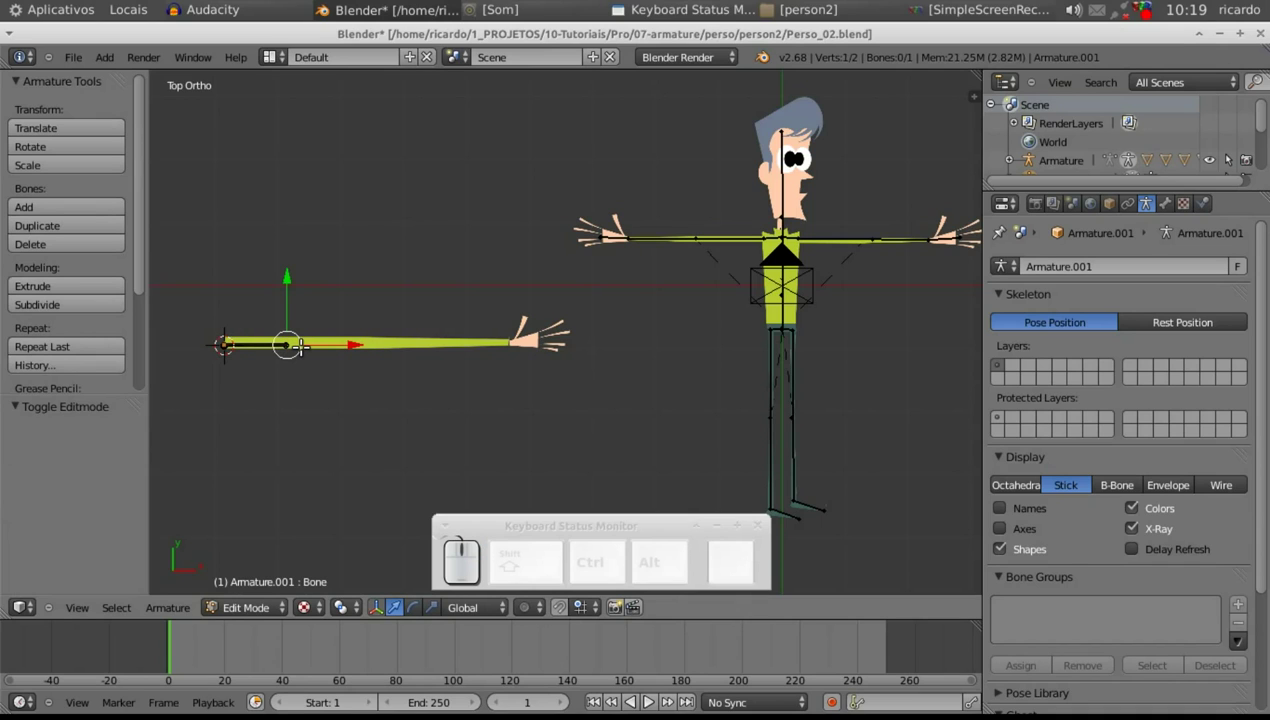
key(g)
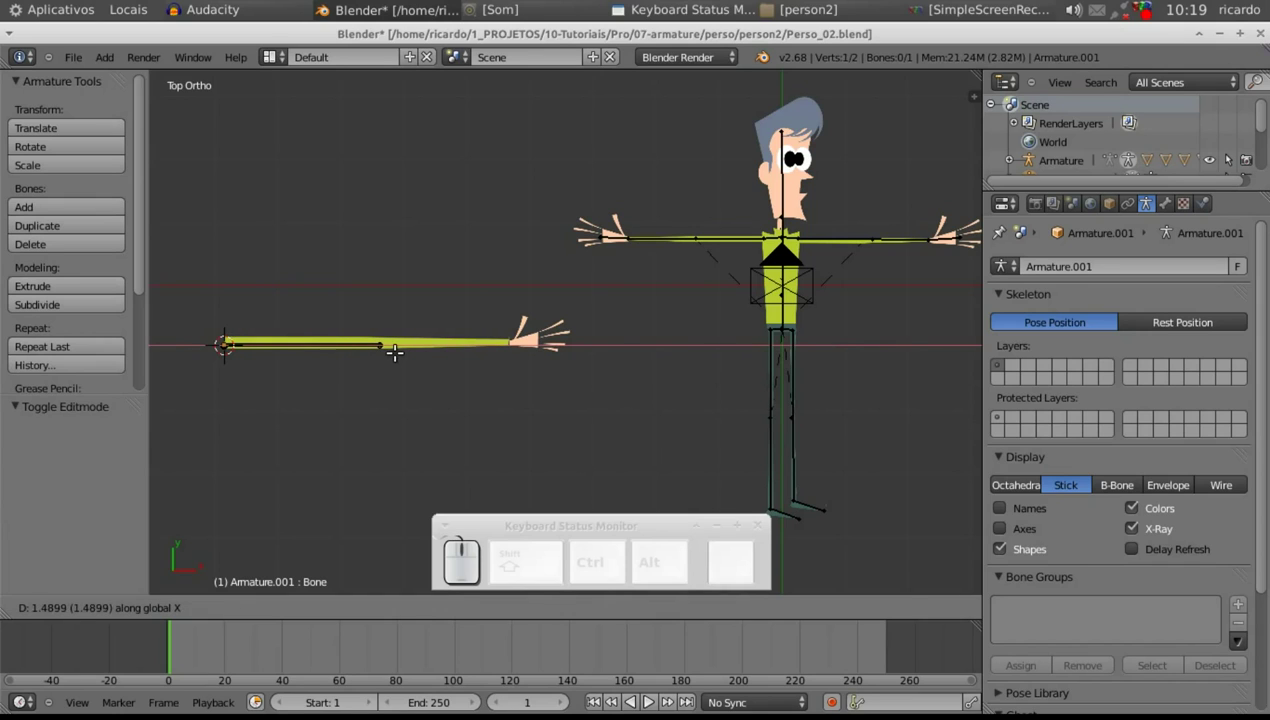
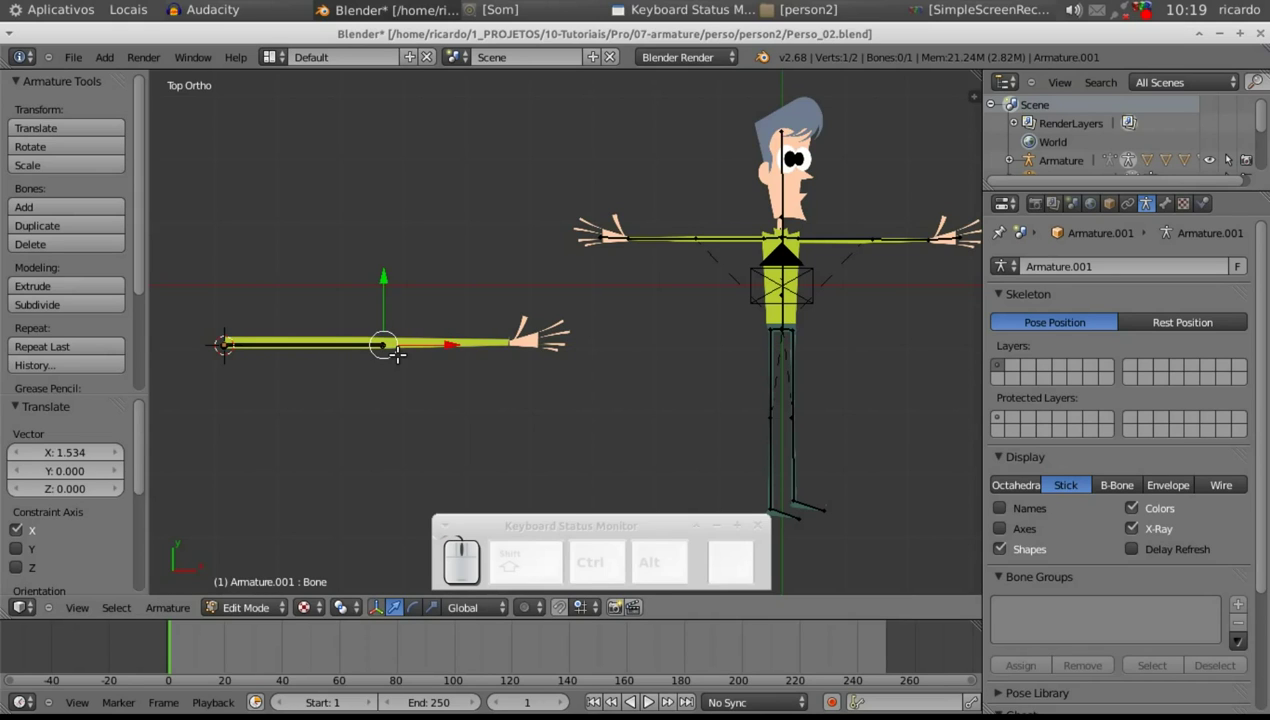
key(e)
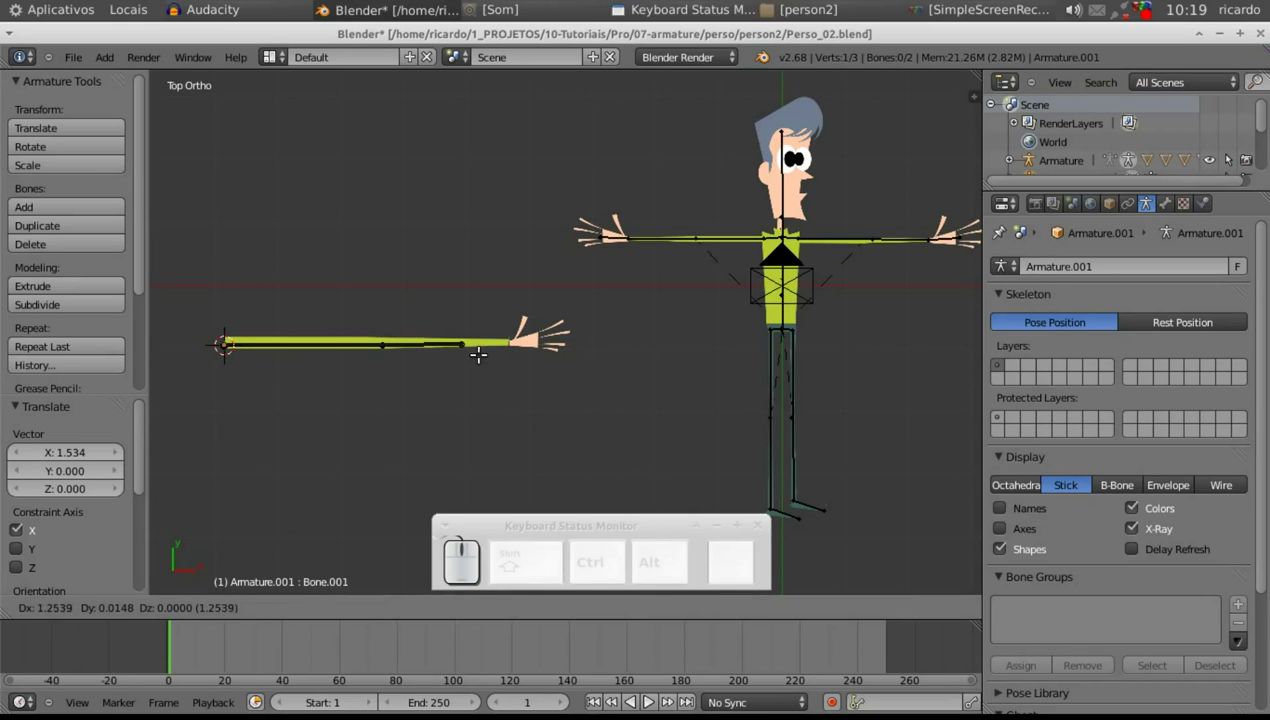
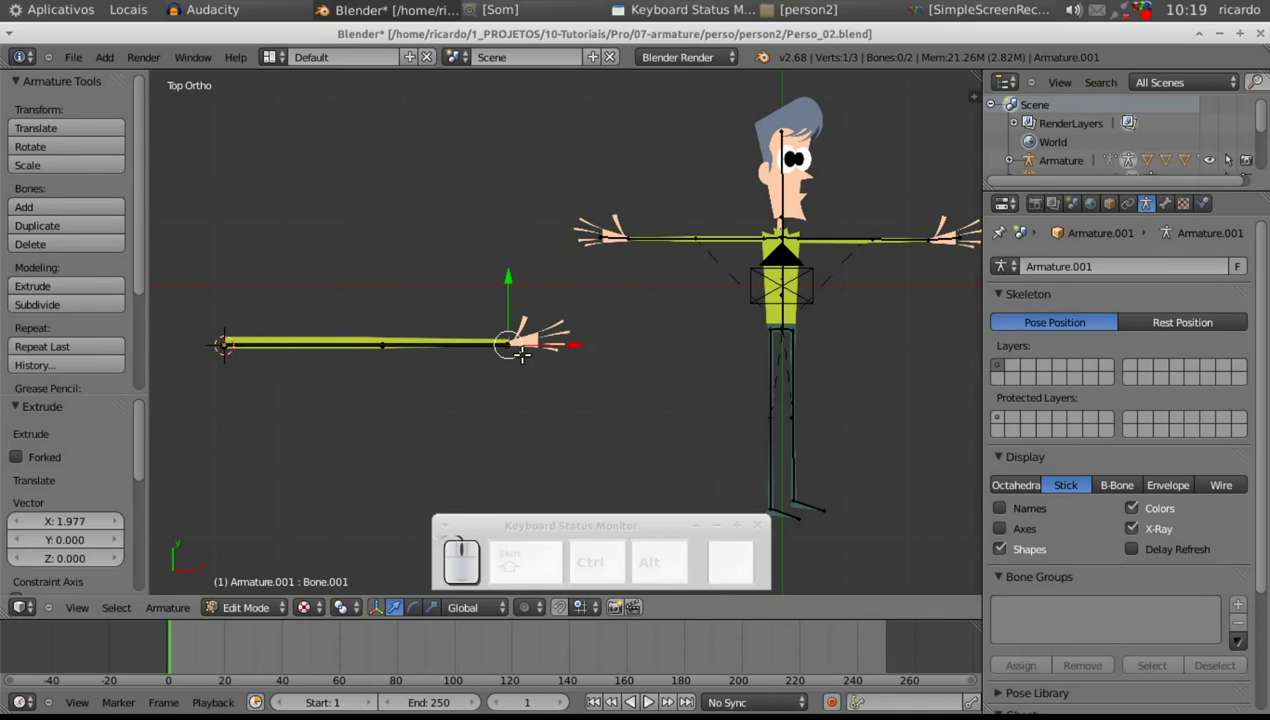
key(e)
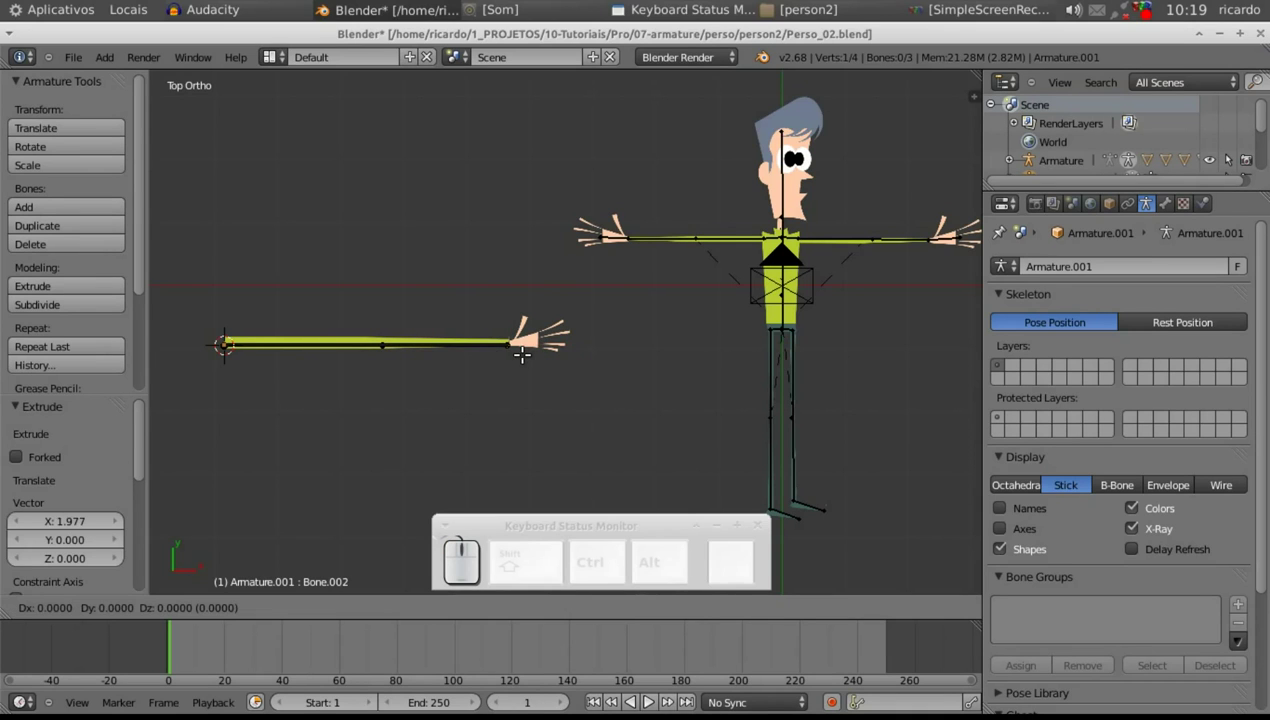
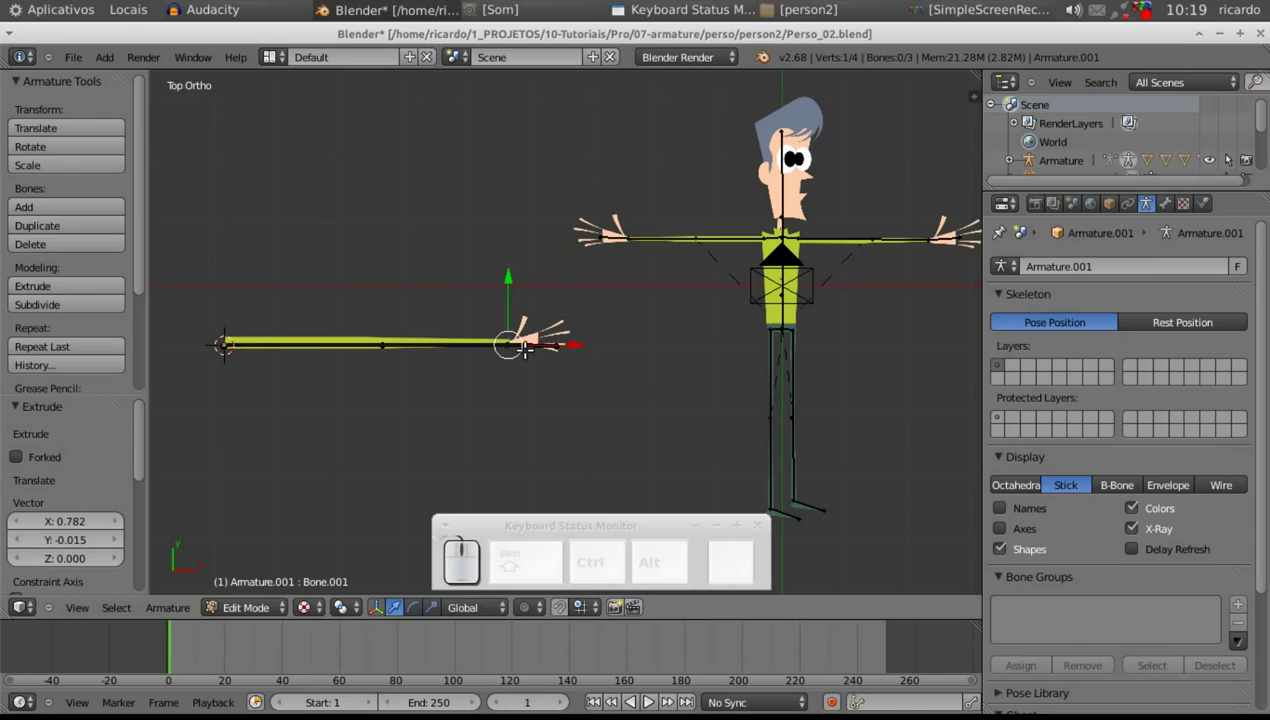
- Adjust the hand bone's tip position and leave Edit Mode
key(g)
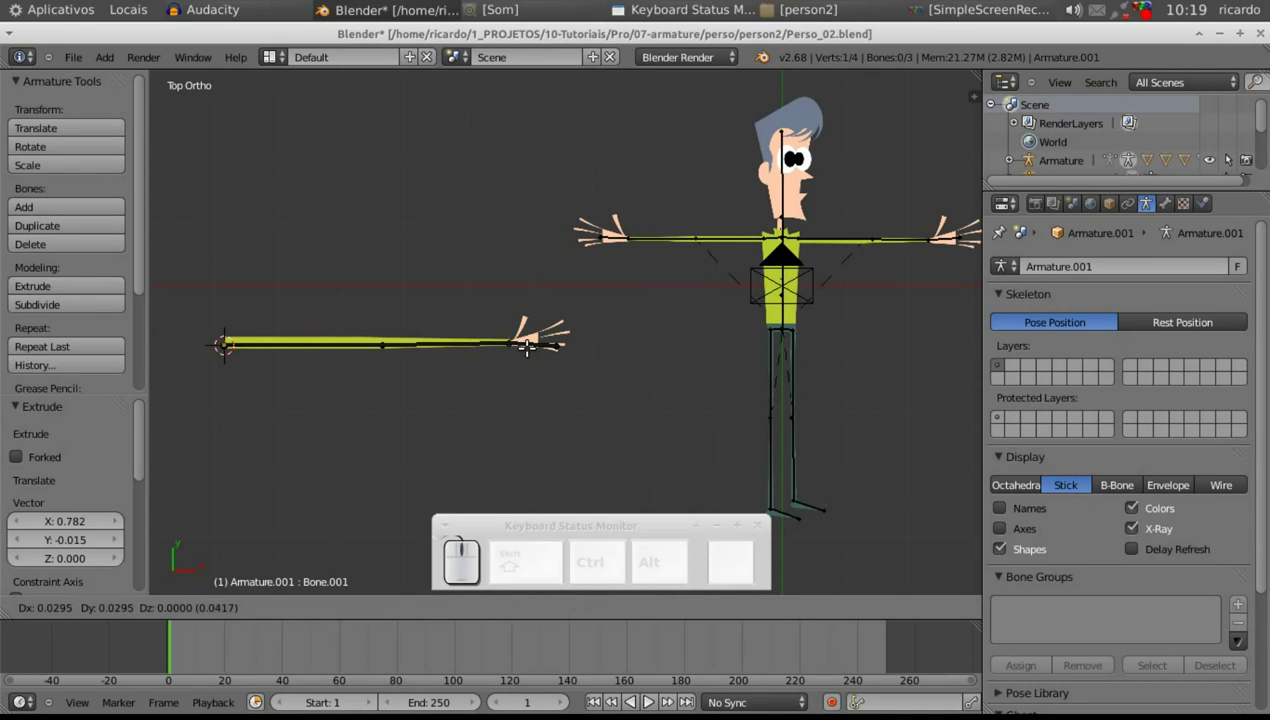
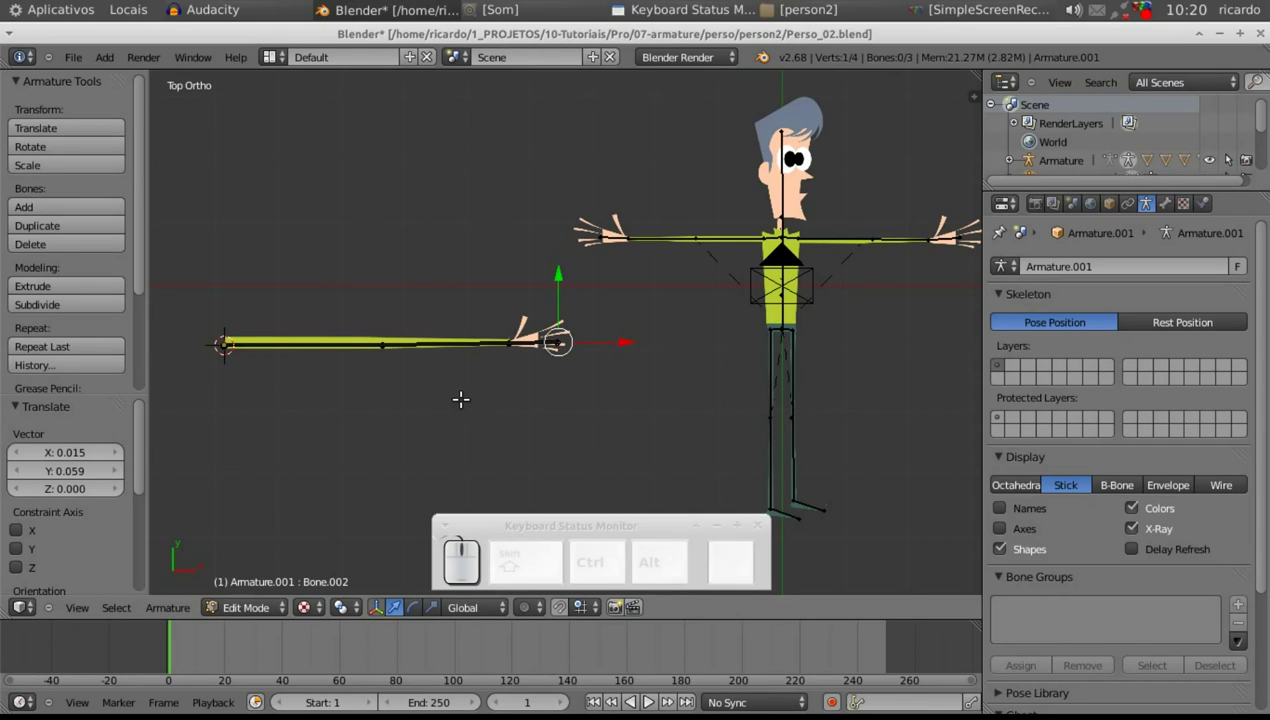
click(274, 613)
click(259, 589)
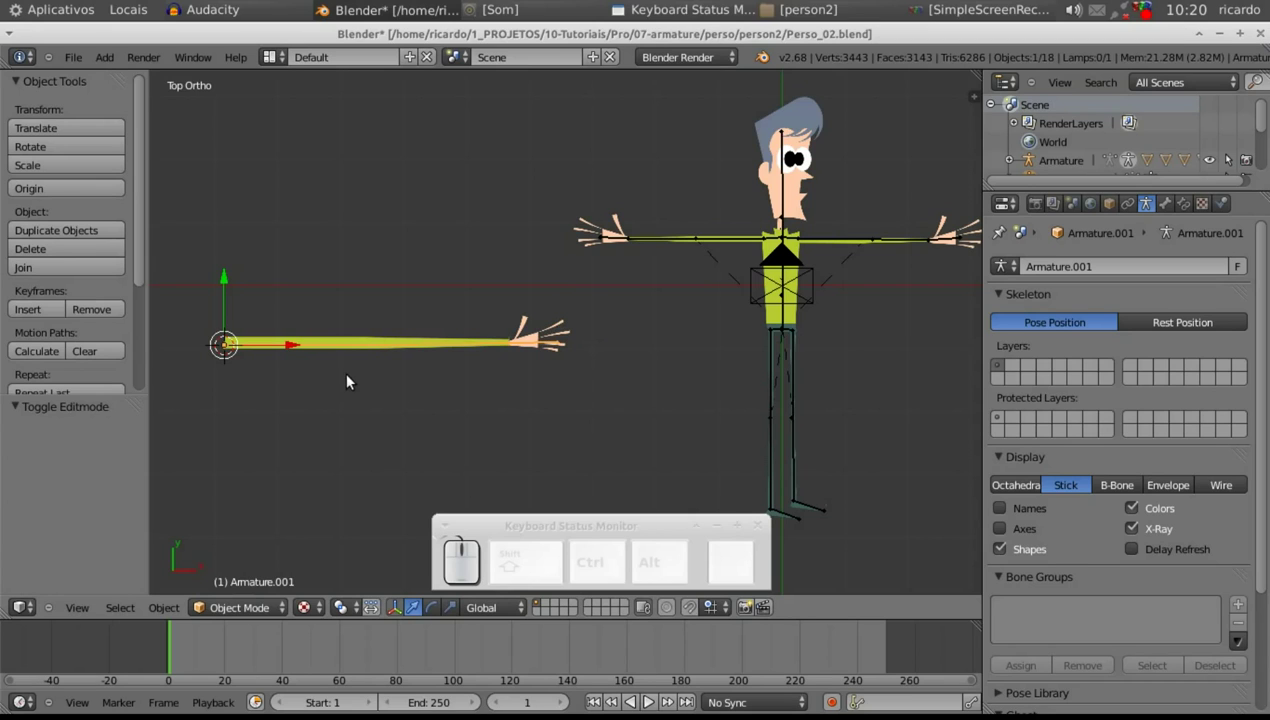
- Select the arm plane and subdivide it three times in Edit Mode
right_click(335, 358)
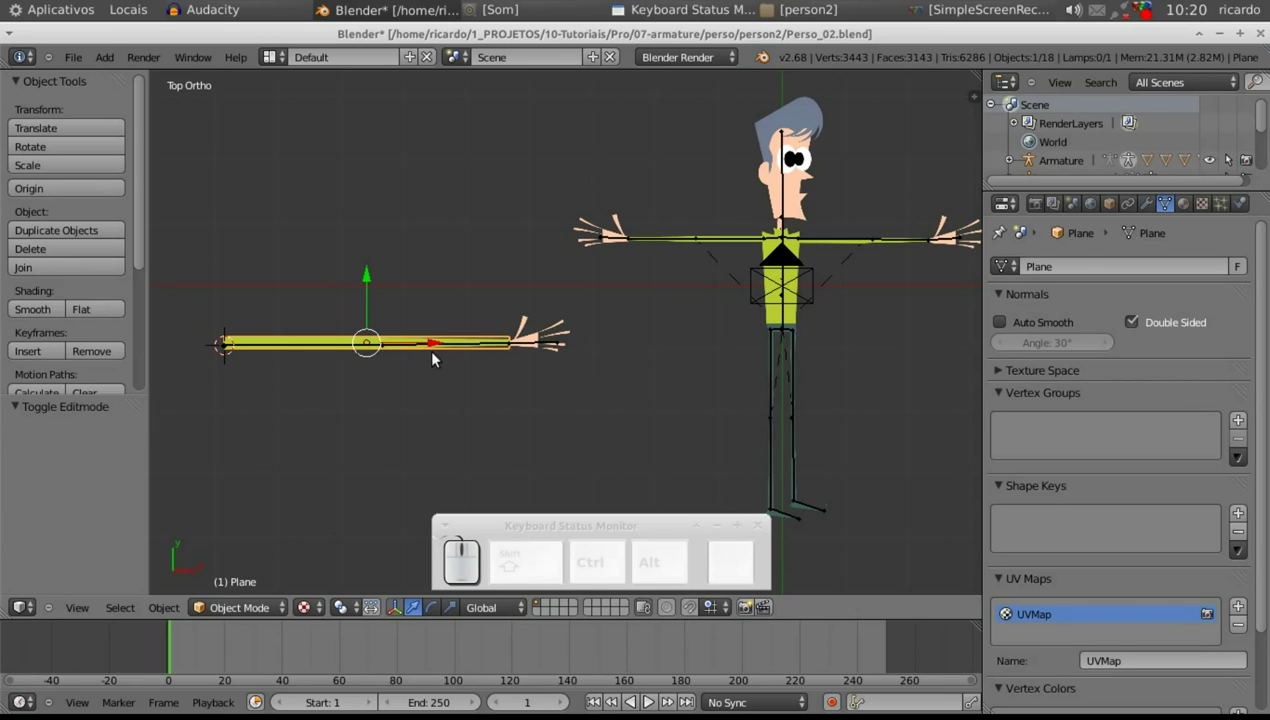
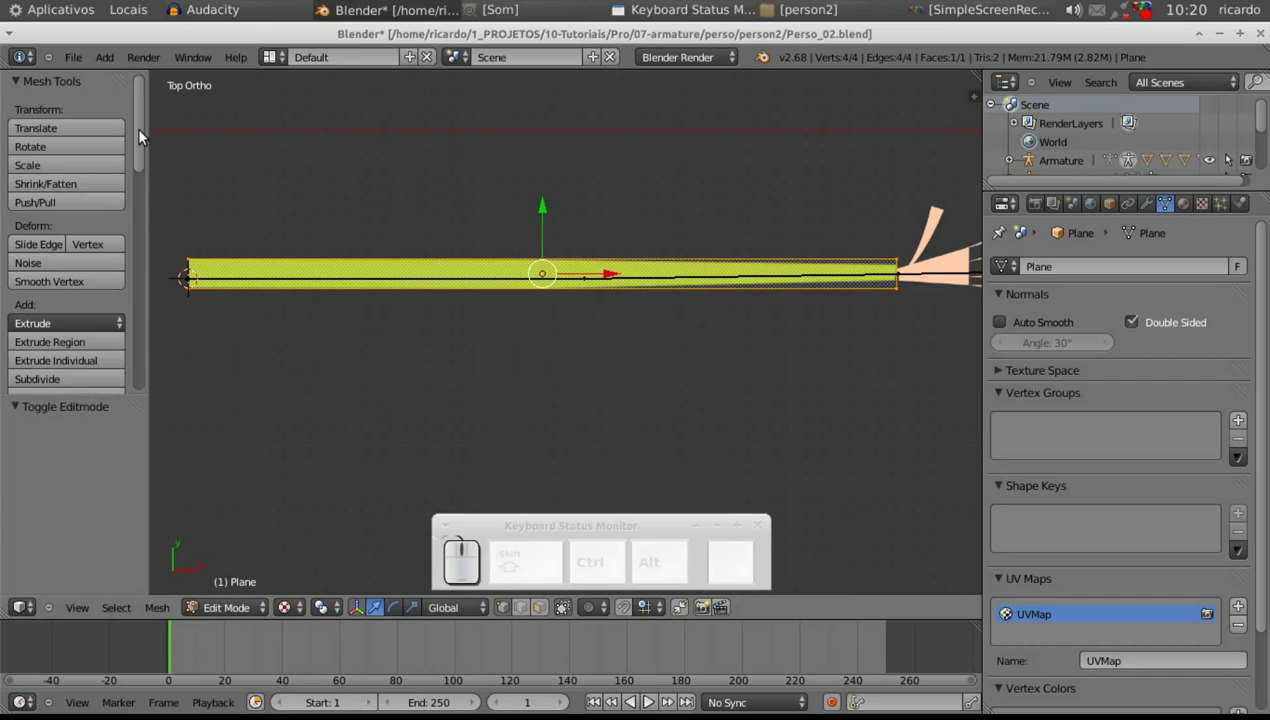
drag(148, 134, 71, 243)
click(63, 206)
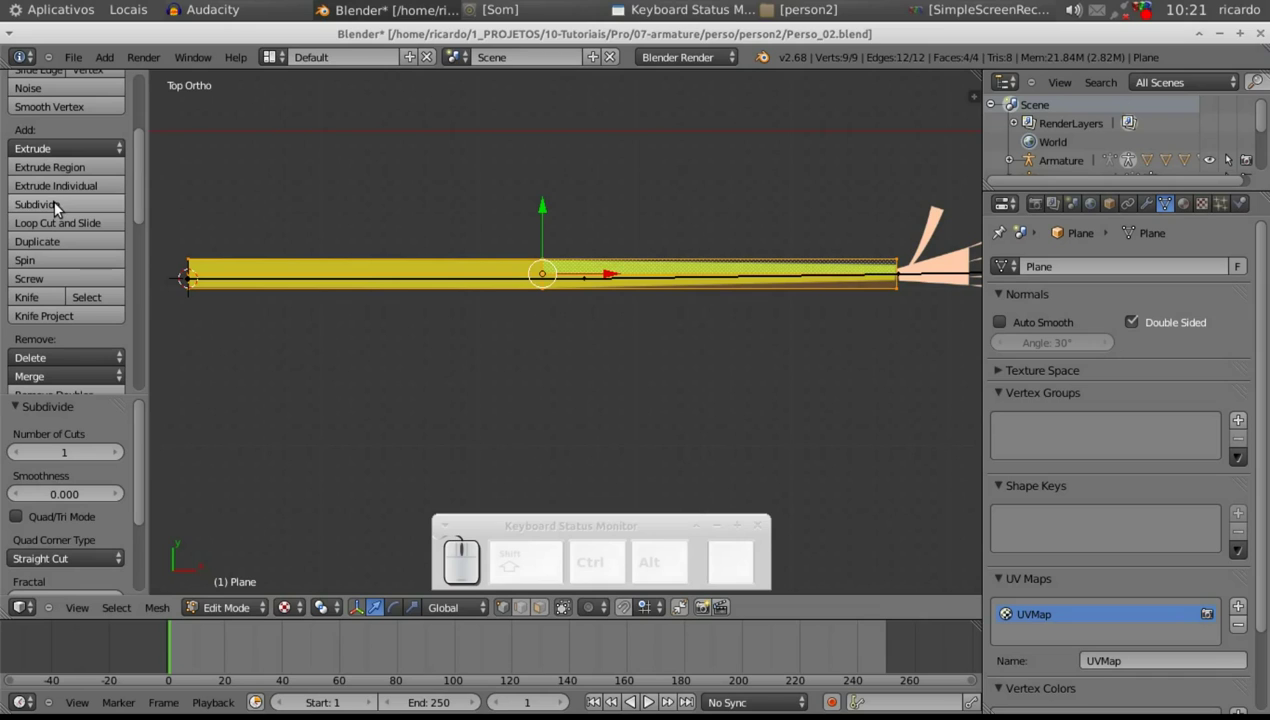
click(63, 206)
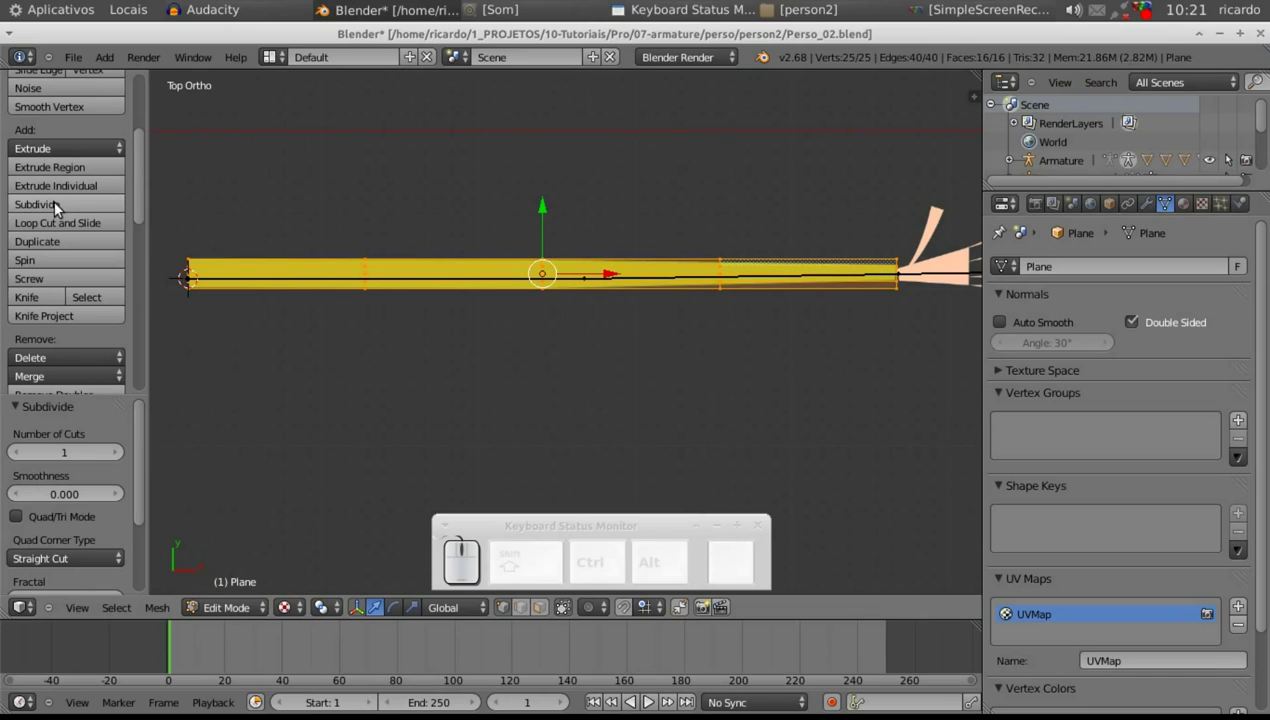
click(63, 206)
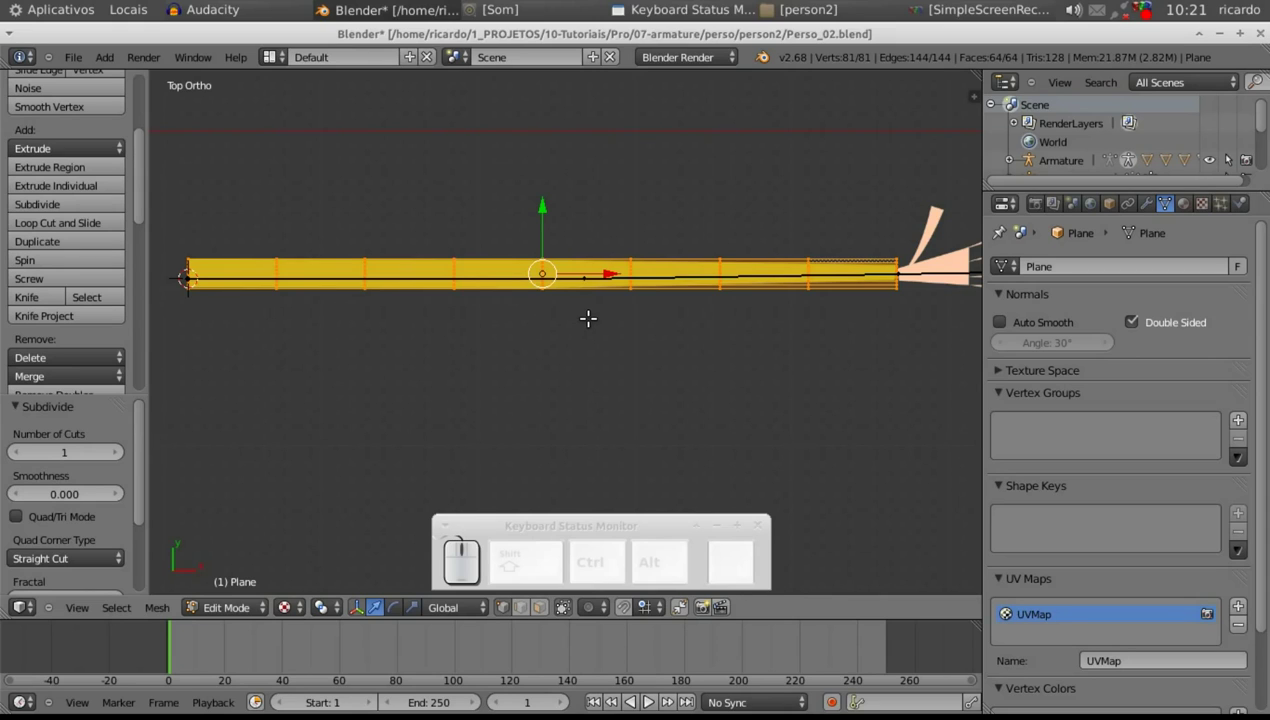
- Undo the subdivisions and knife-cut a few edges across the arm plane near the elbow, then return to object mode
key(a)
key(ctrl+z)
key(z)
key(k)
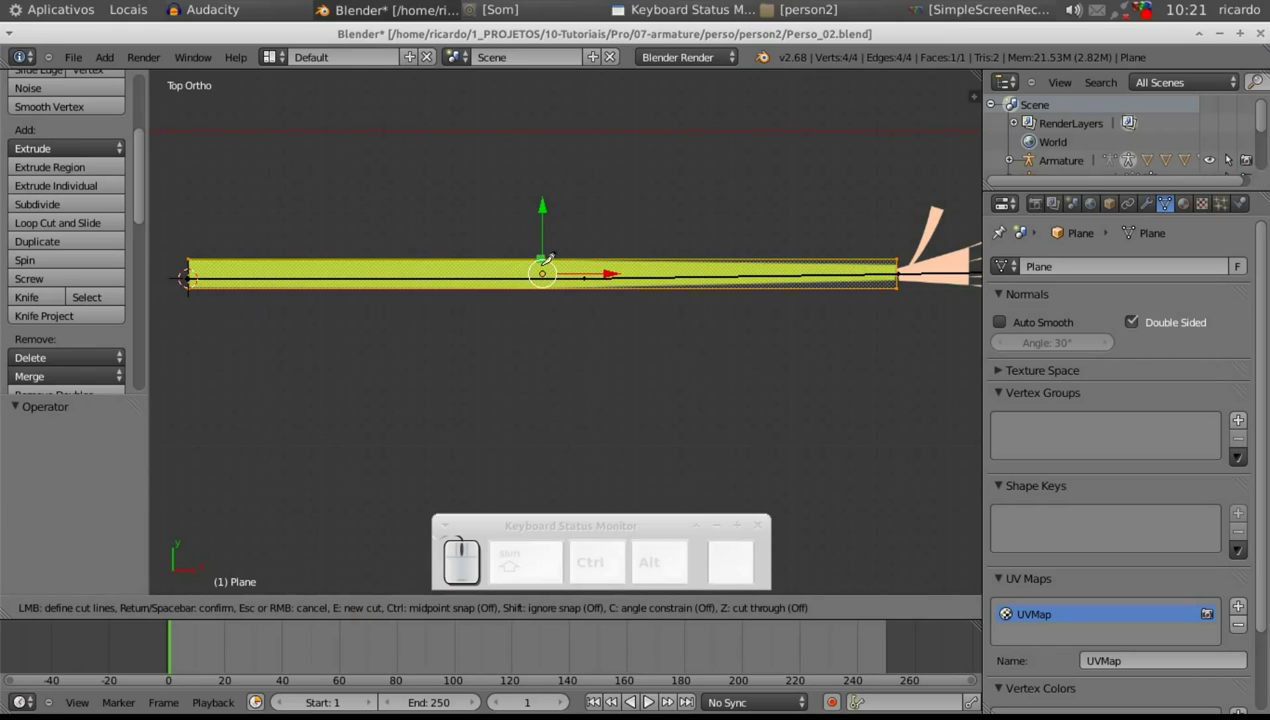
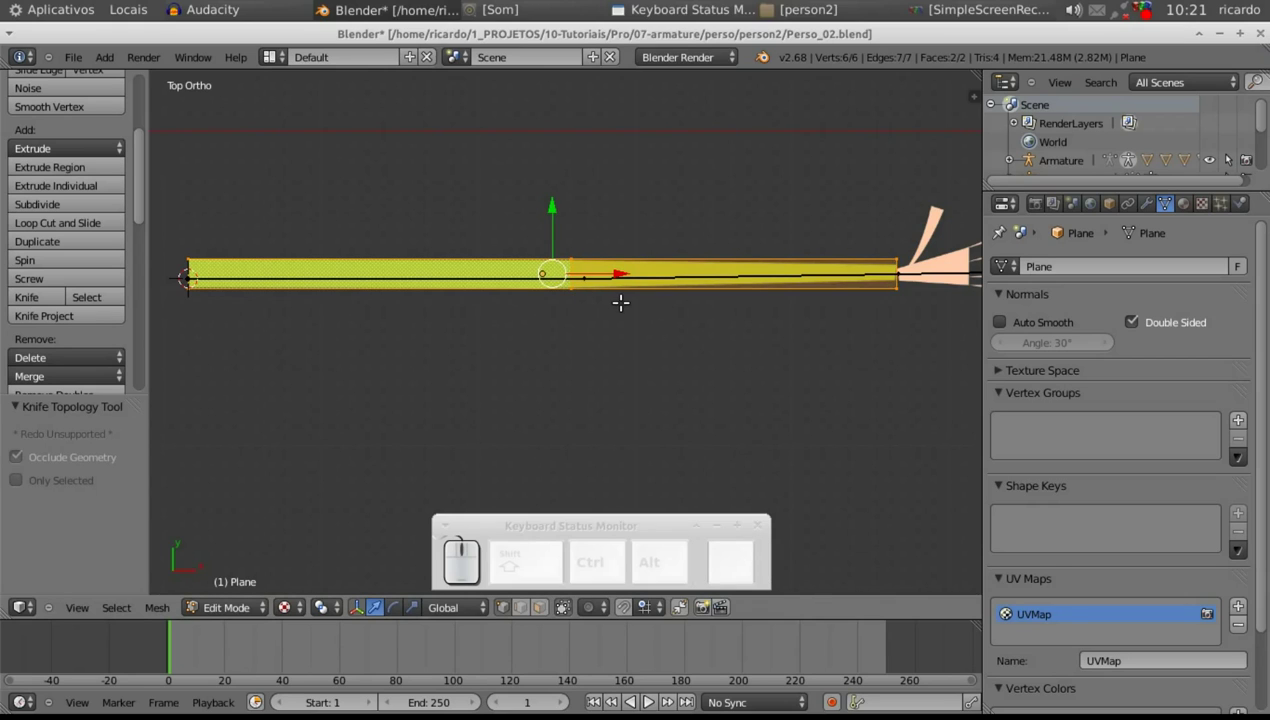
key(k)
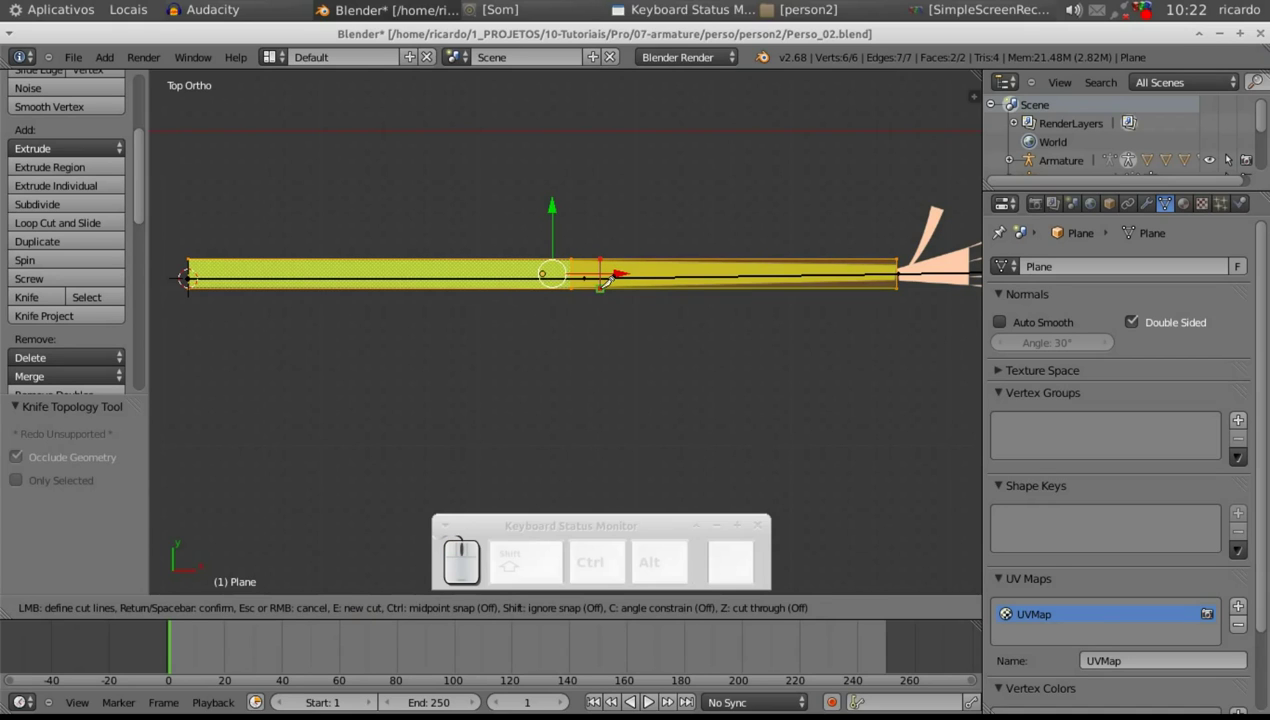
key(Return)
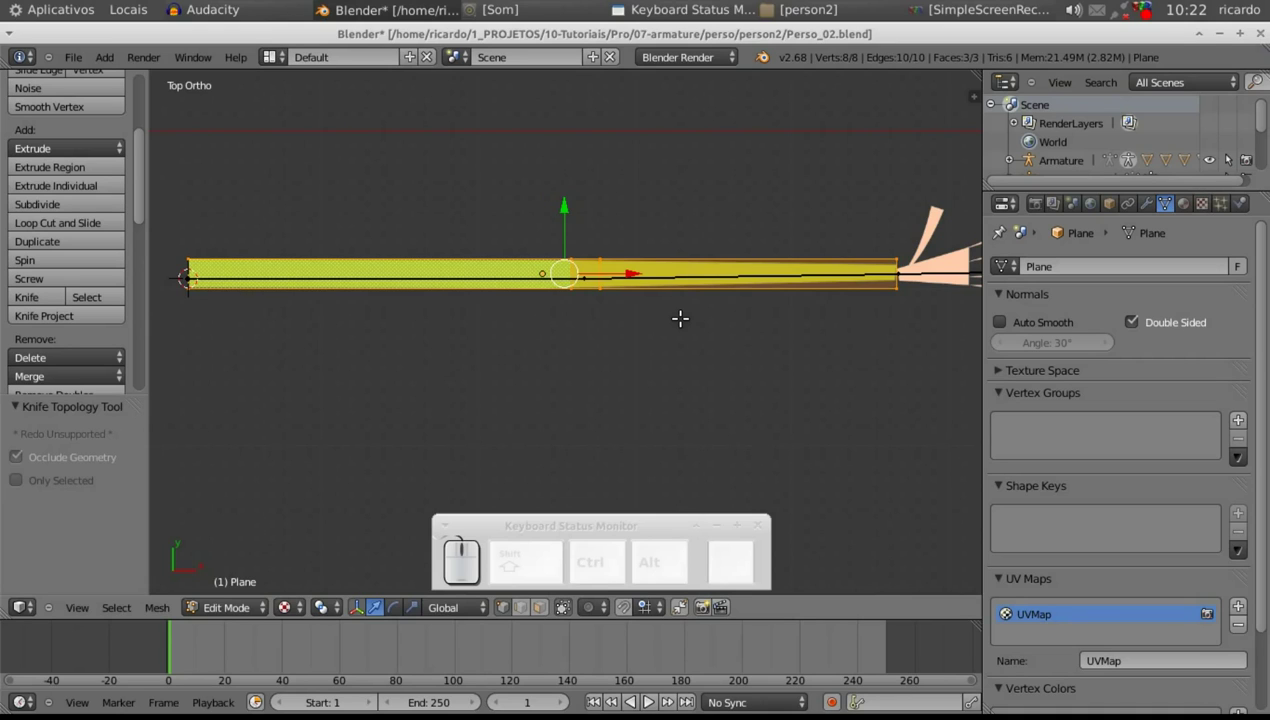
key(k)
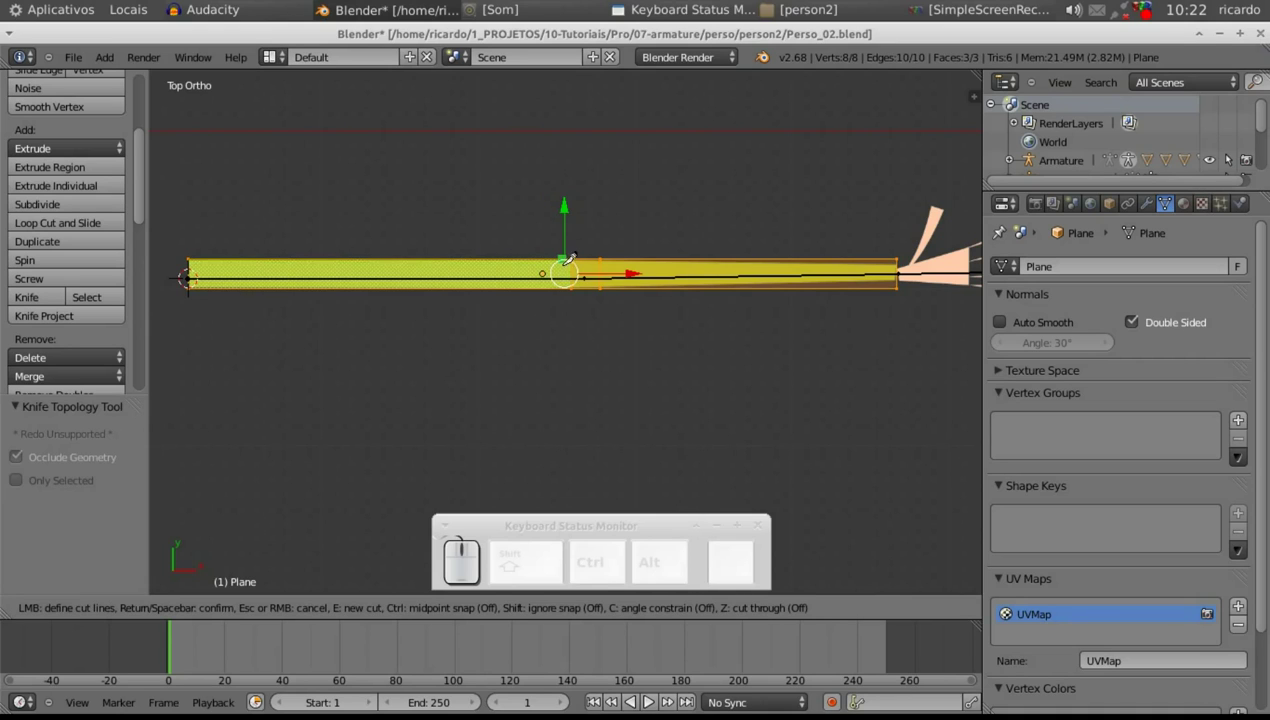
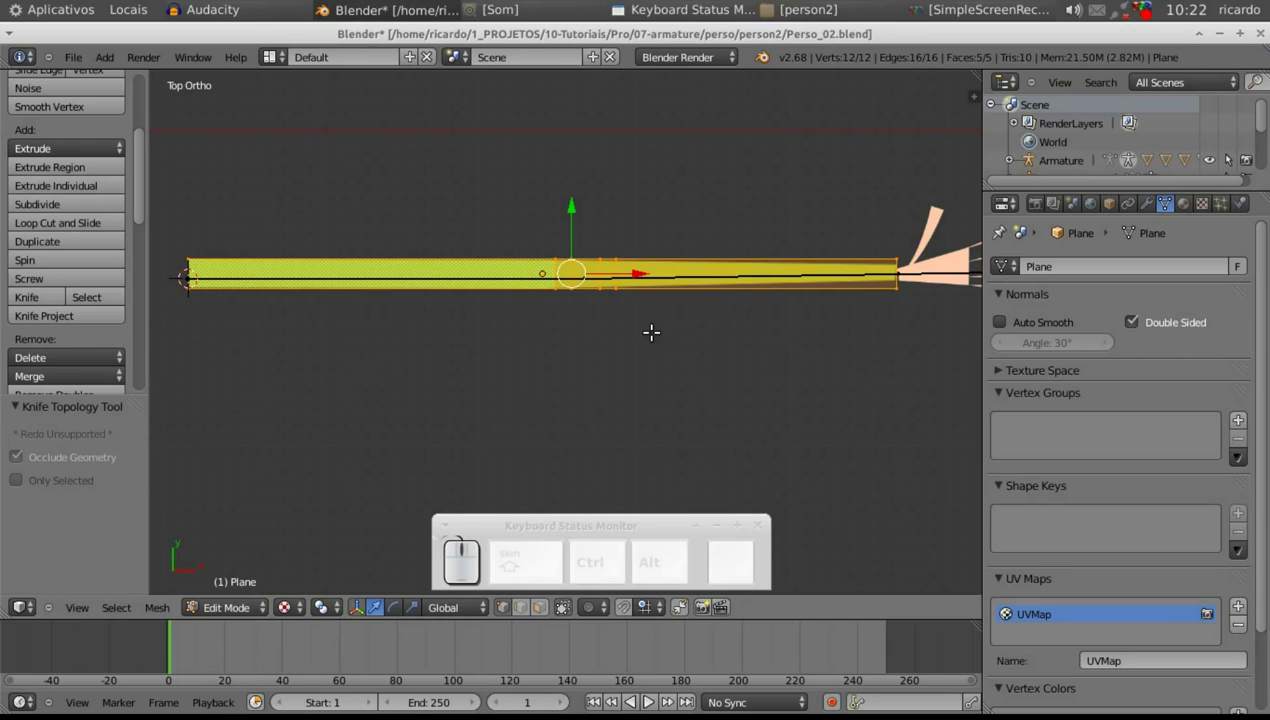
key(Tab)
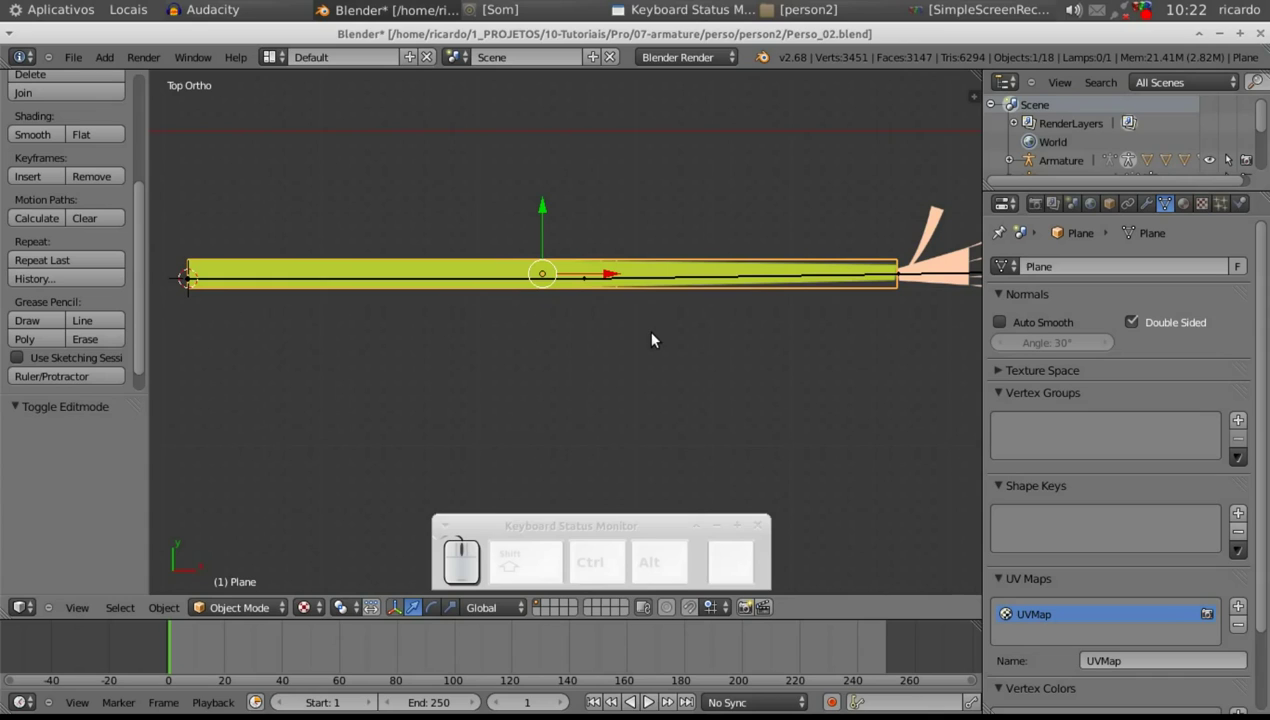
- Add Armature.001 to the selection with the arm plane and bring up the Set Parent To choices
scroll(down, 3)
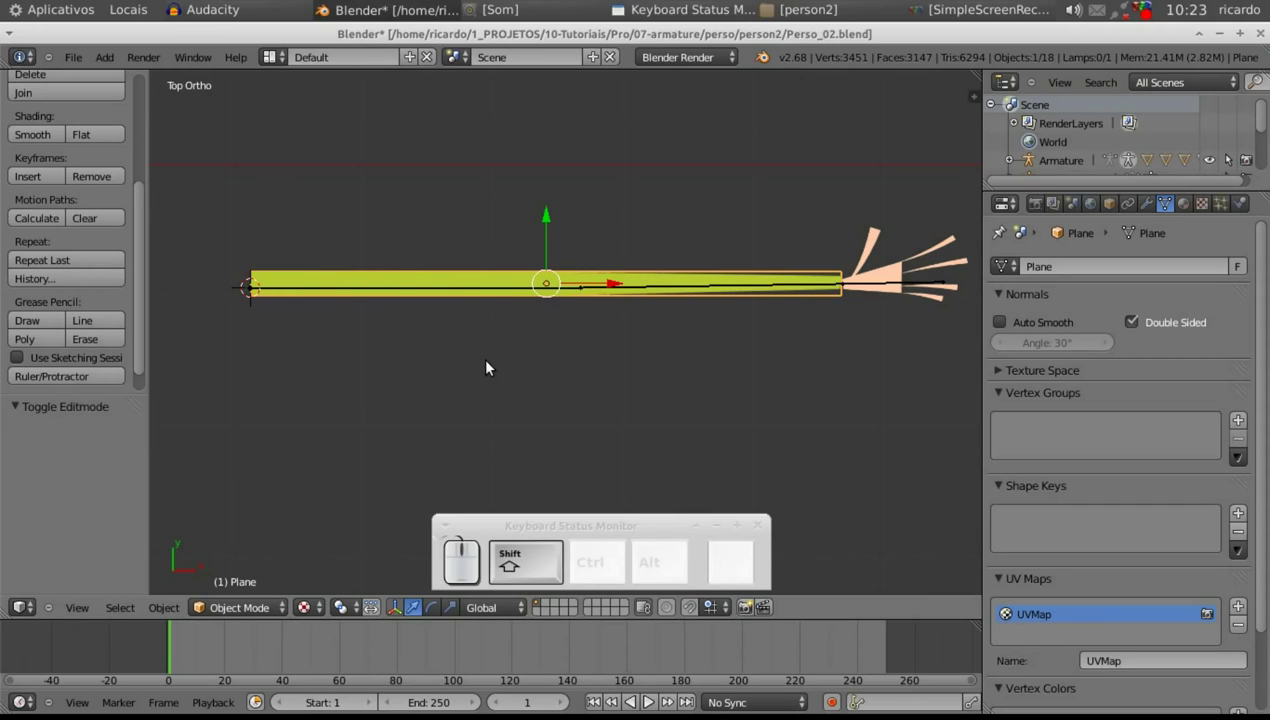
right_click(502, 295)
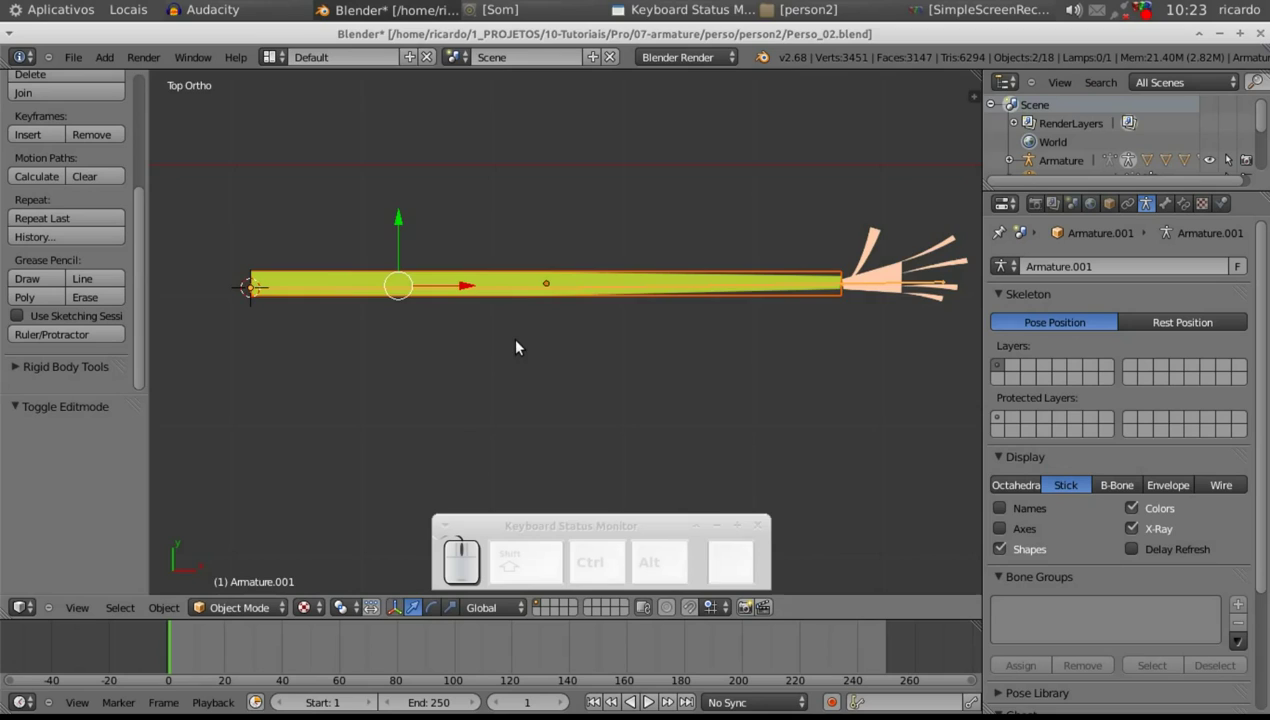
key(p)
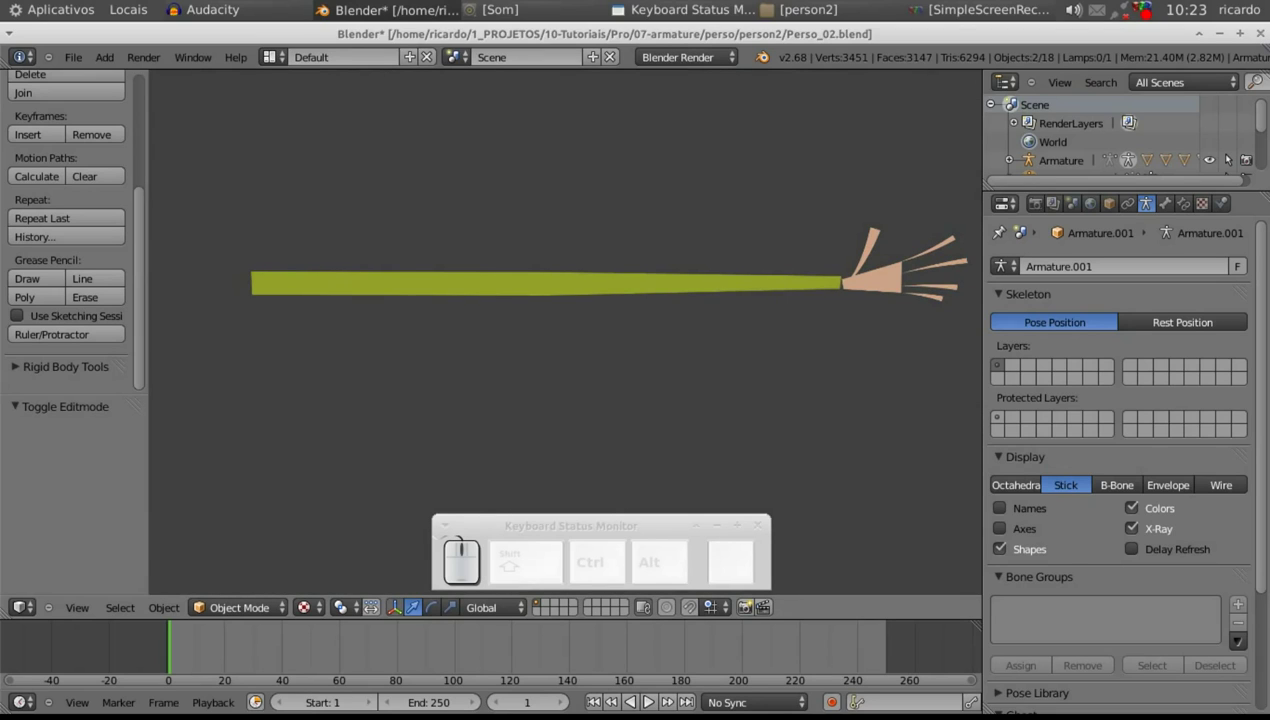
key(Escape)
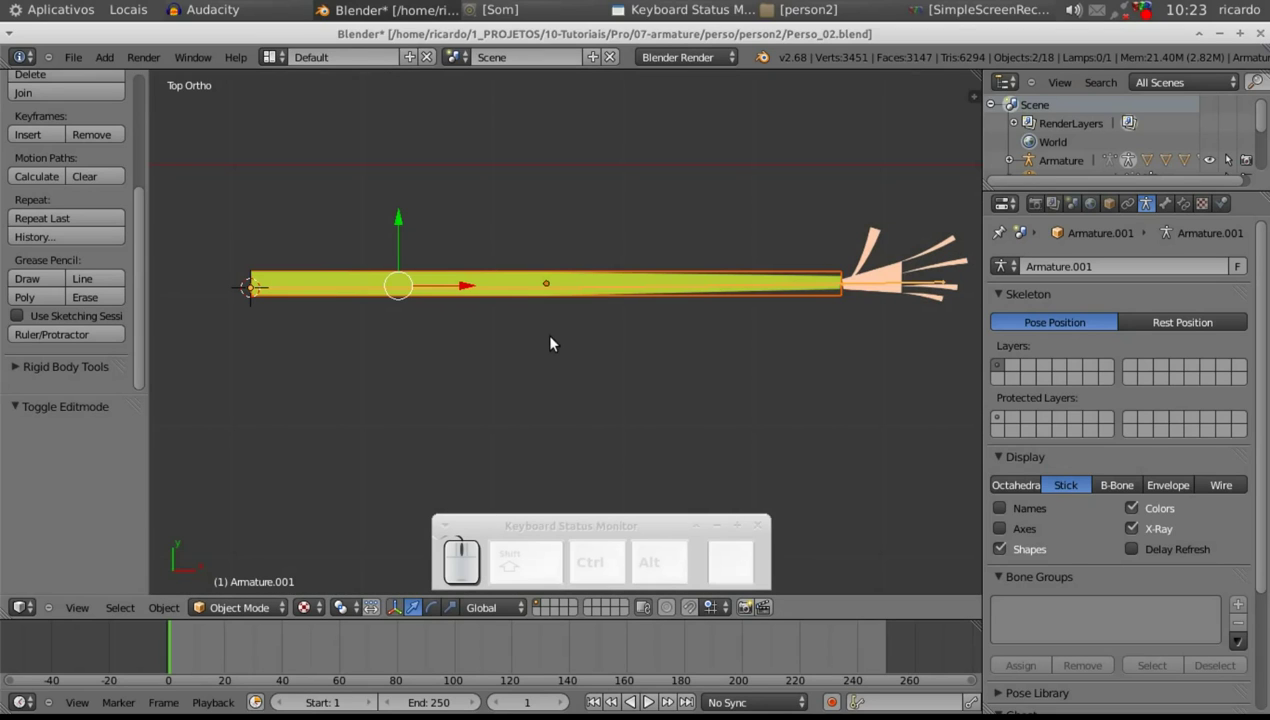
key(ctrl+p)
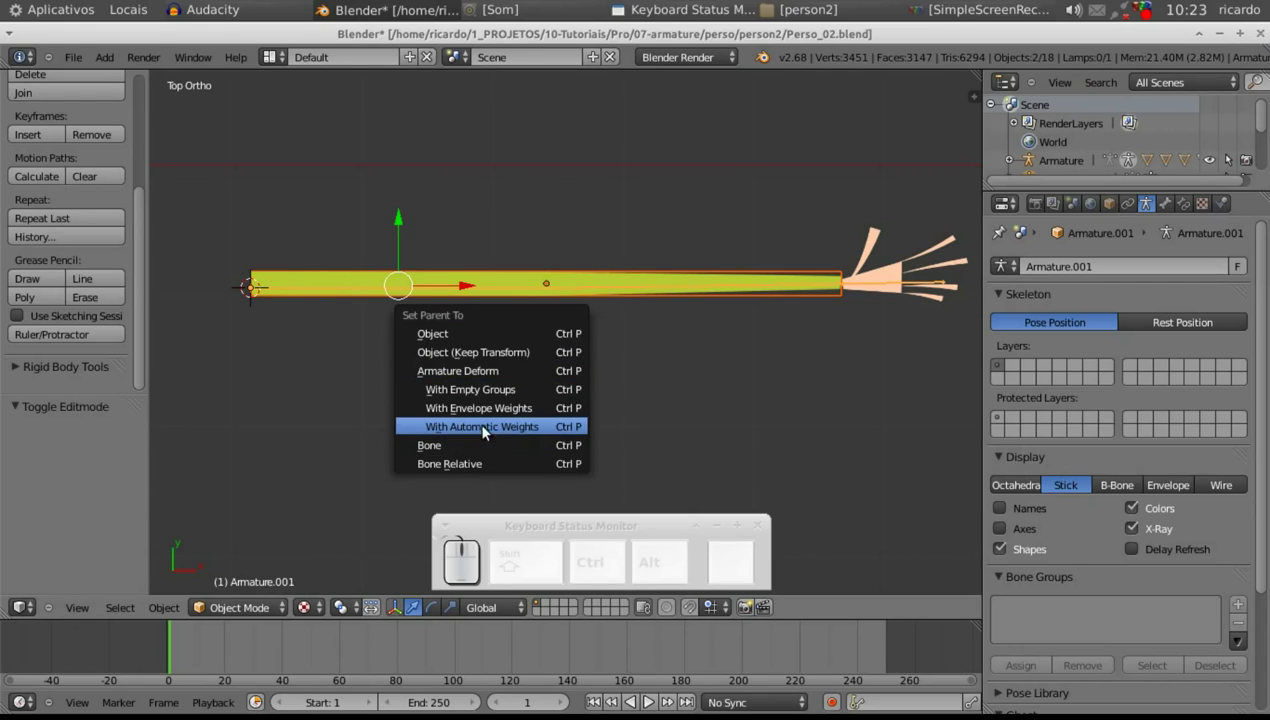
- Skin the arm plane to the armature with automatic weights, then select the hand plane plus the armature
click(483, 426)
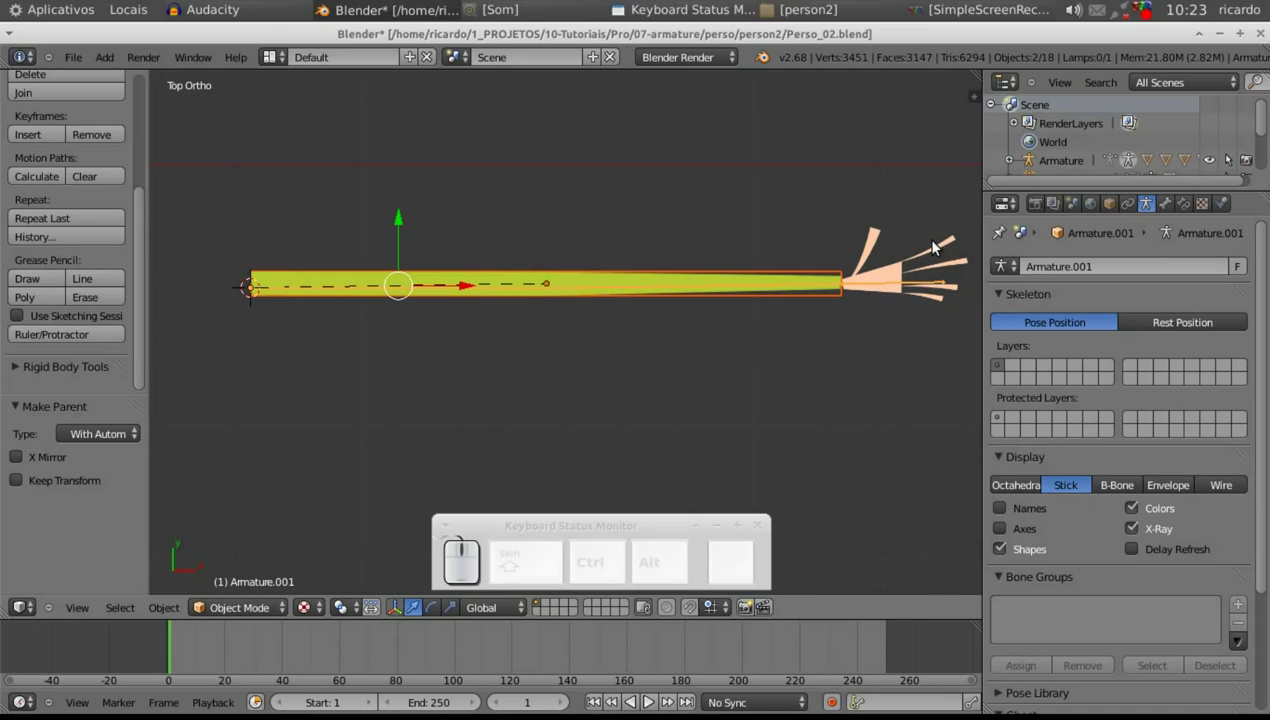
right_click(954, 250)
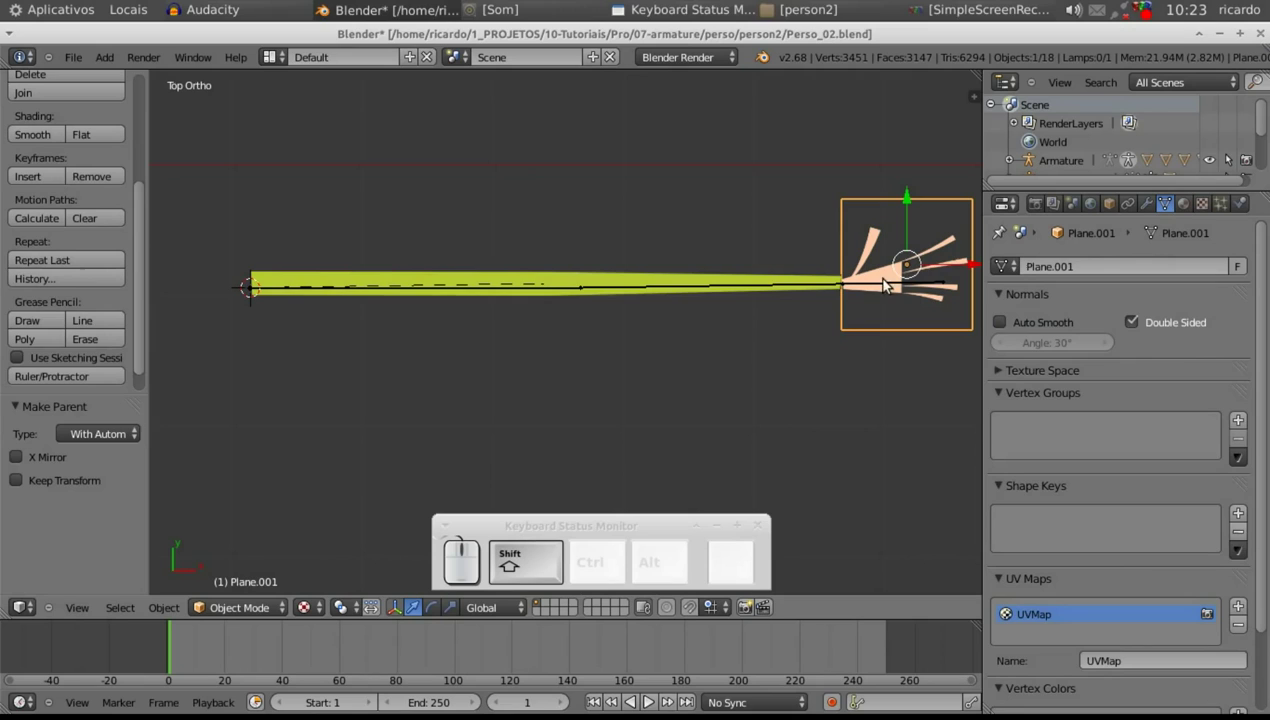
right_click(885, 287)
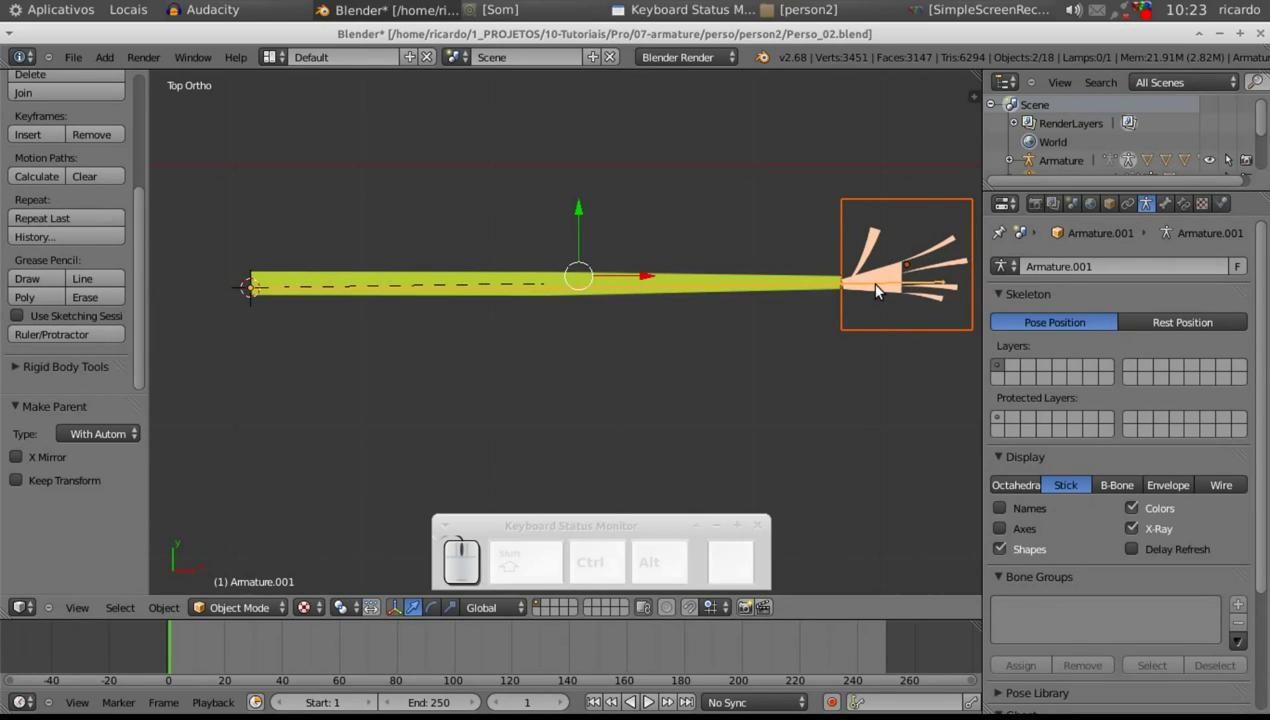
- Cancel the hand plane's parenting choices and deselect everything
key(ctrl+p)
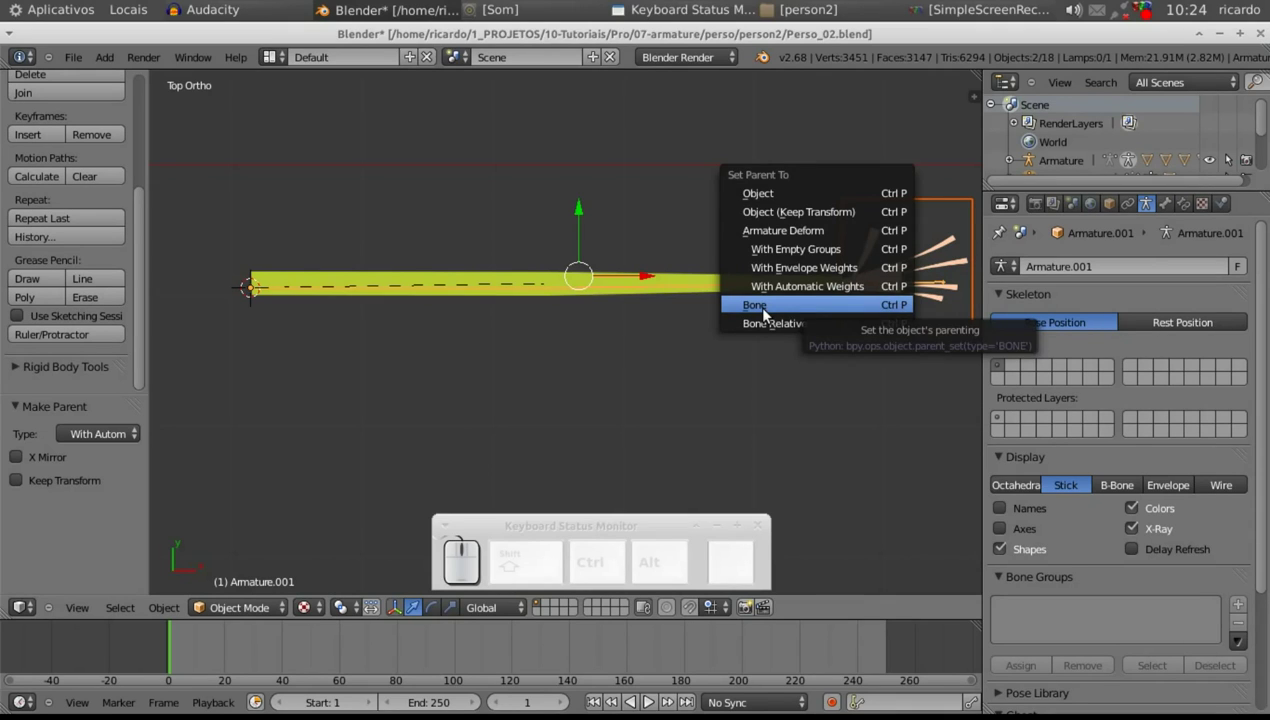
key(Escape)
key(a)
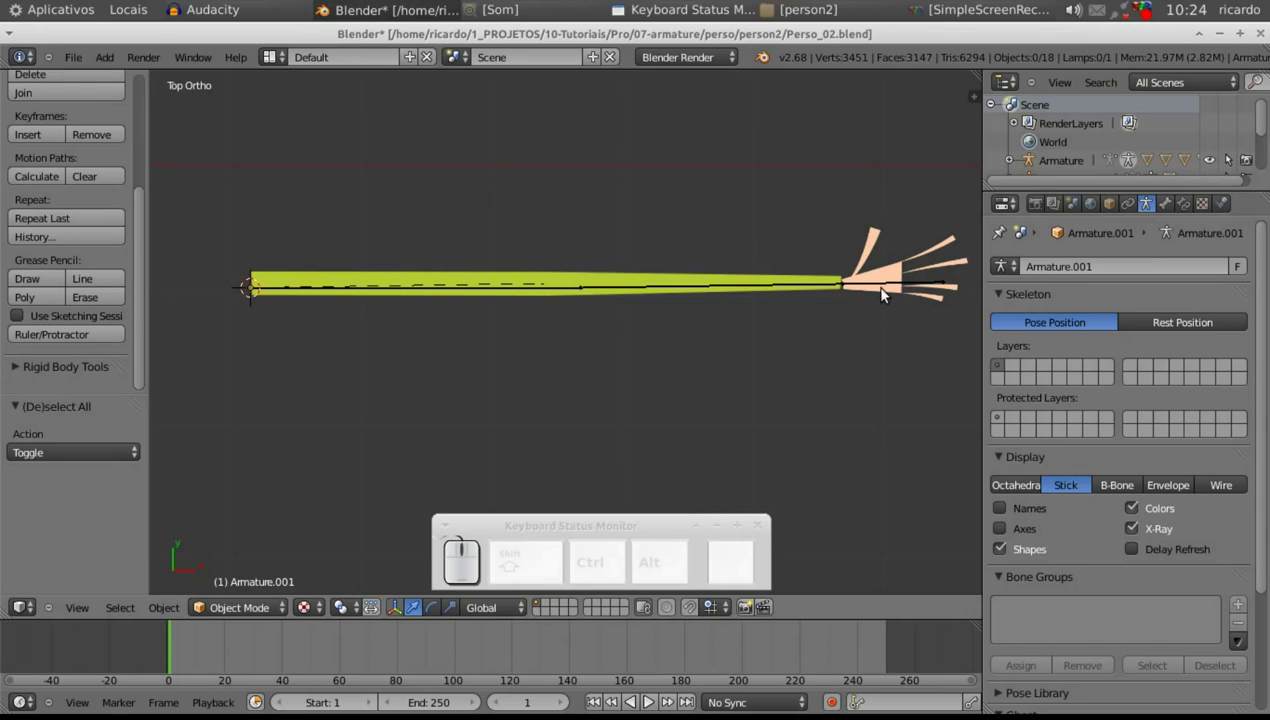
- Select Armature.001 alone and switch it into Pose Mode
right_click(861, 288)
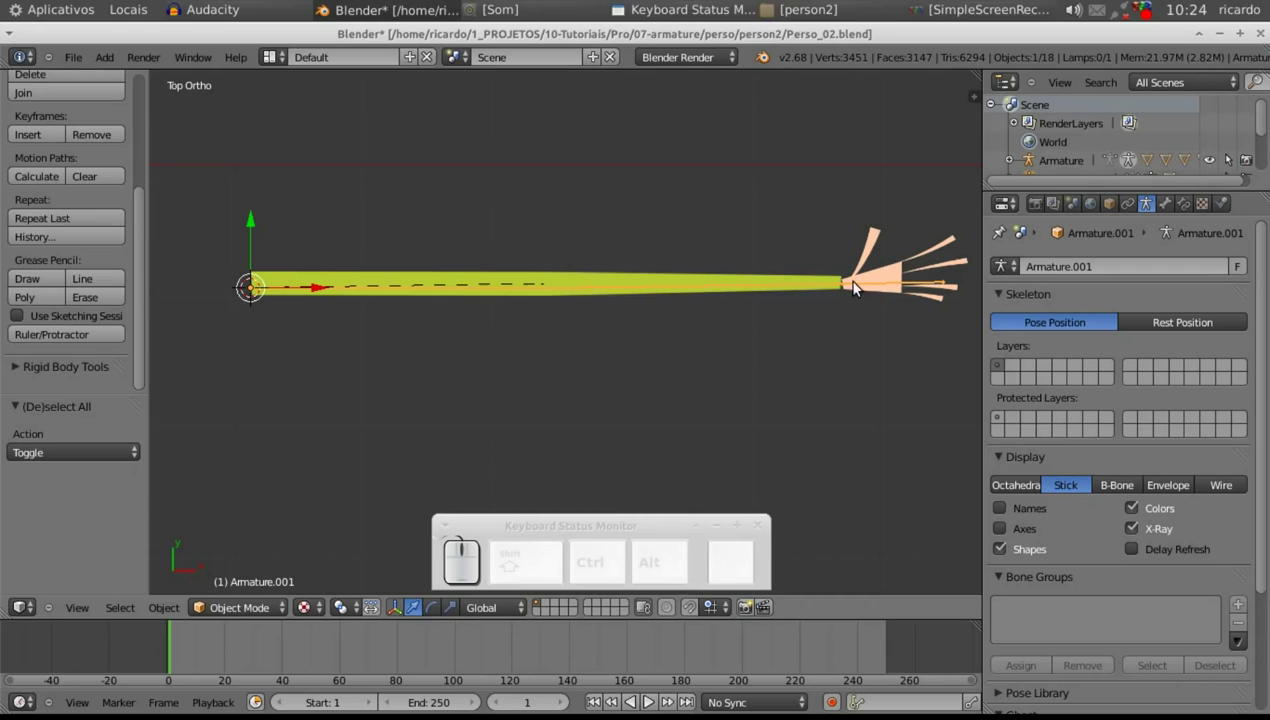
click(265, 611)
click(253, 559)
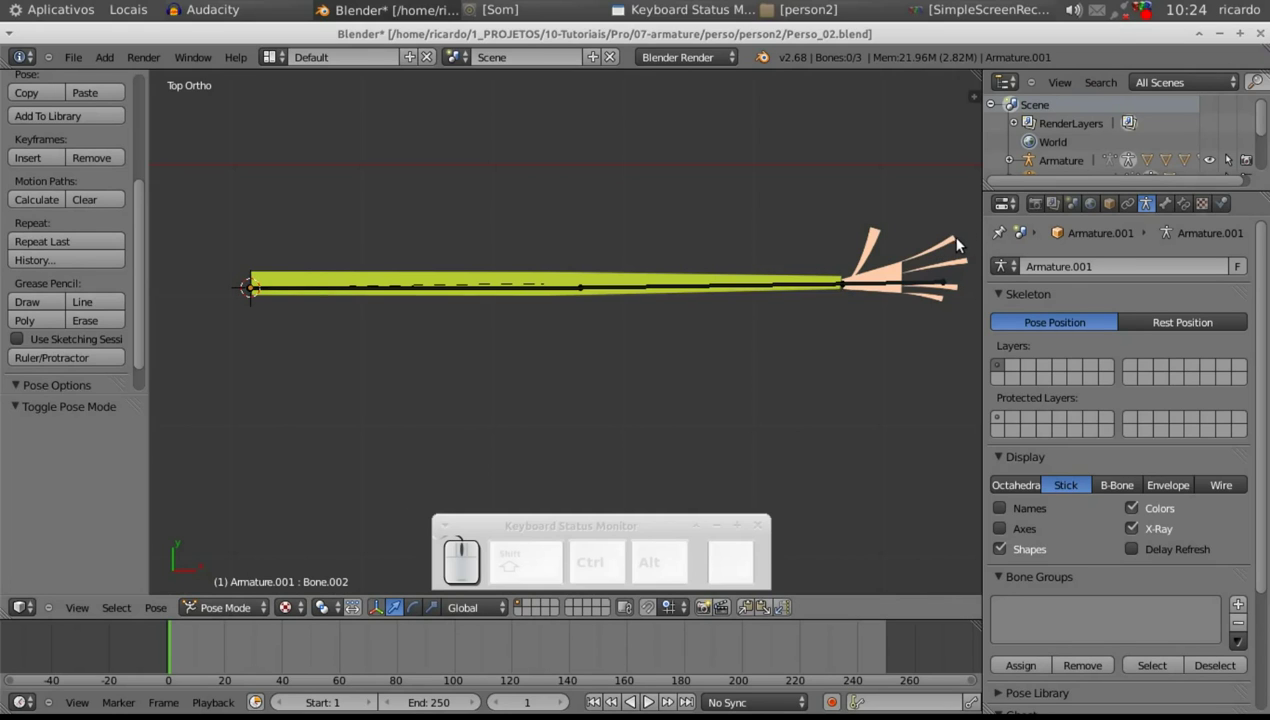
- Parent the hand plane to the hand bone and rotate the bone to check the hand follows
right_click(961, 244)
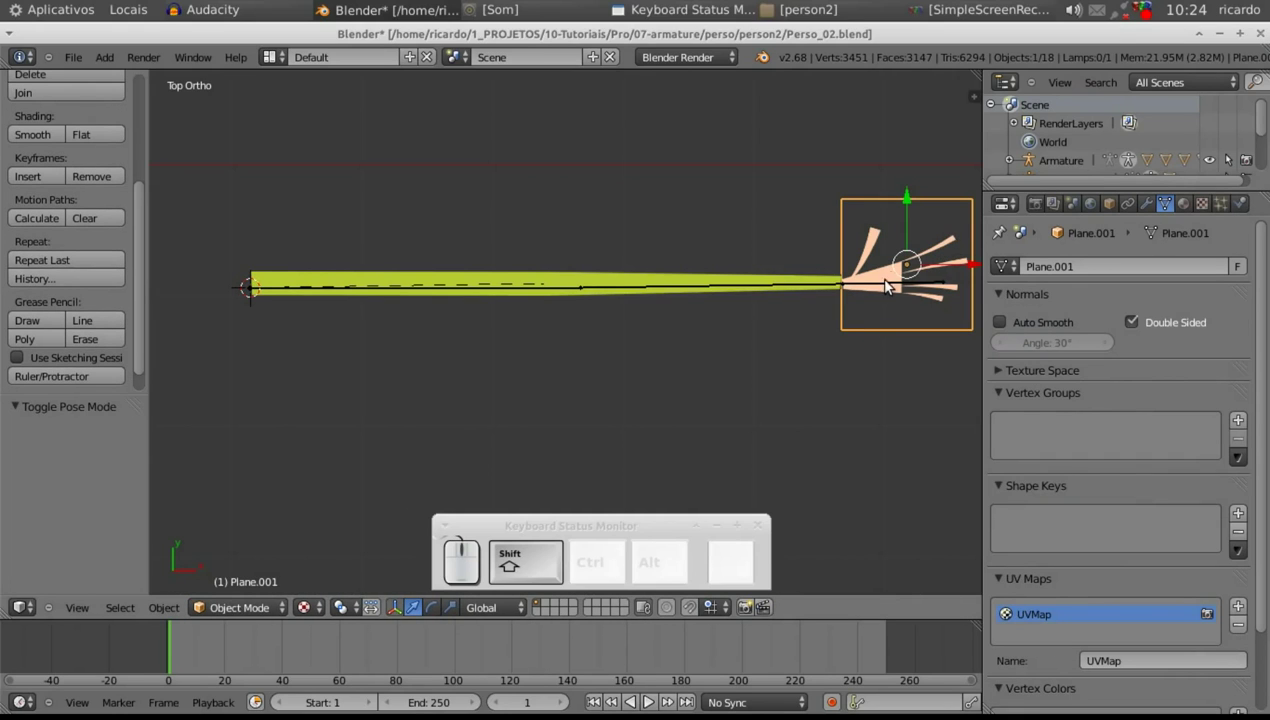
right_click(885, 289)
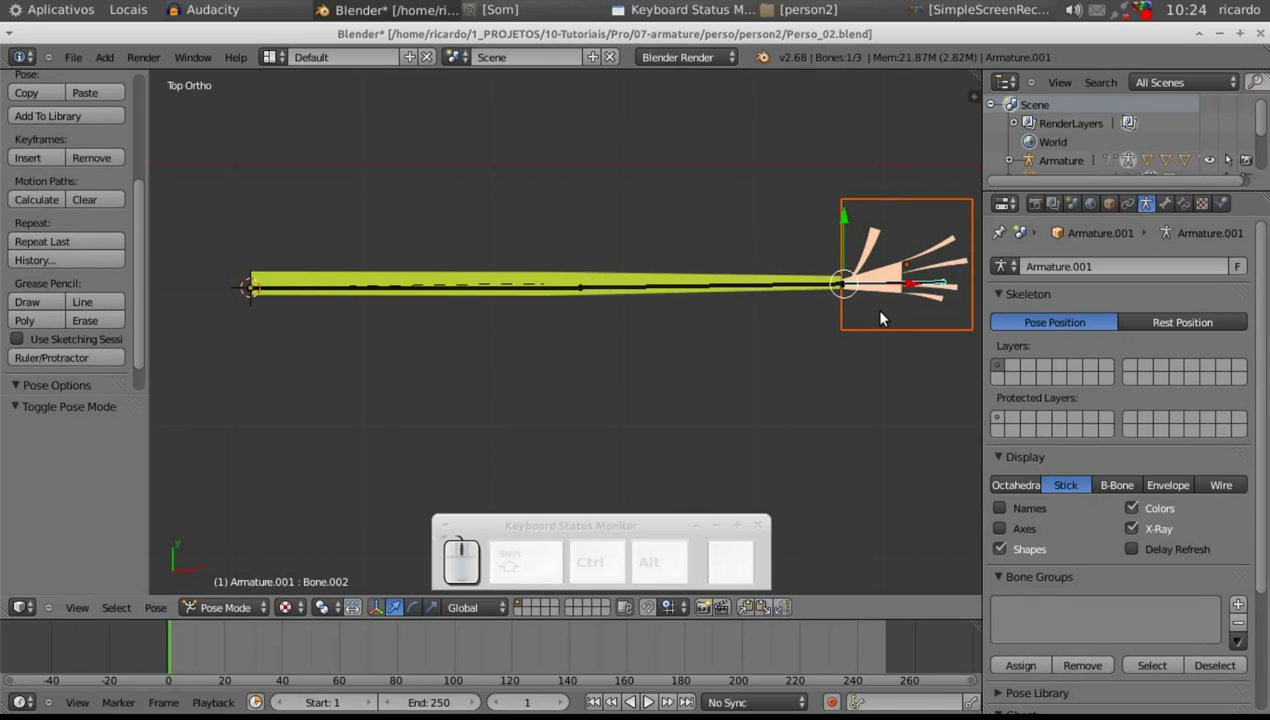
key(ctrl+p)
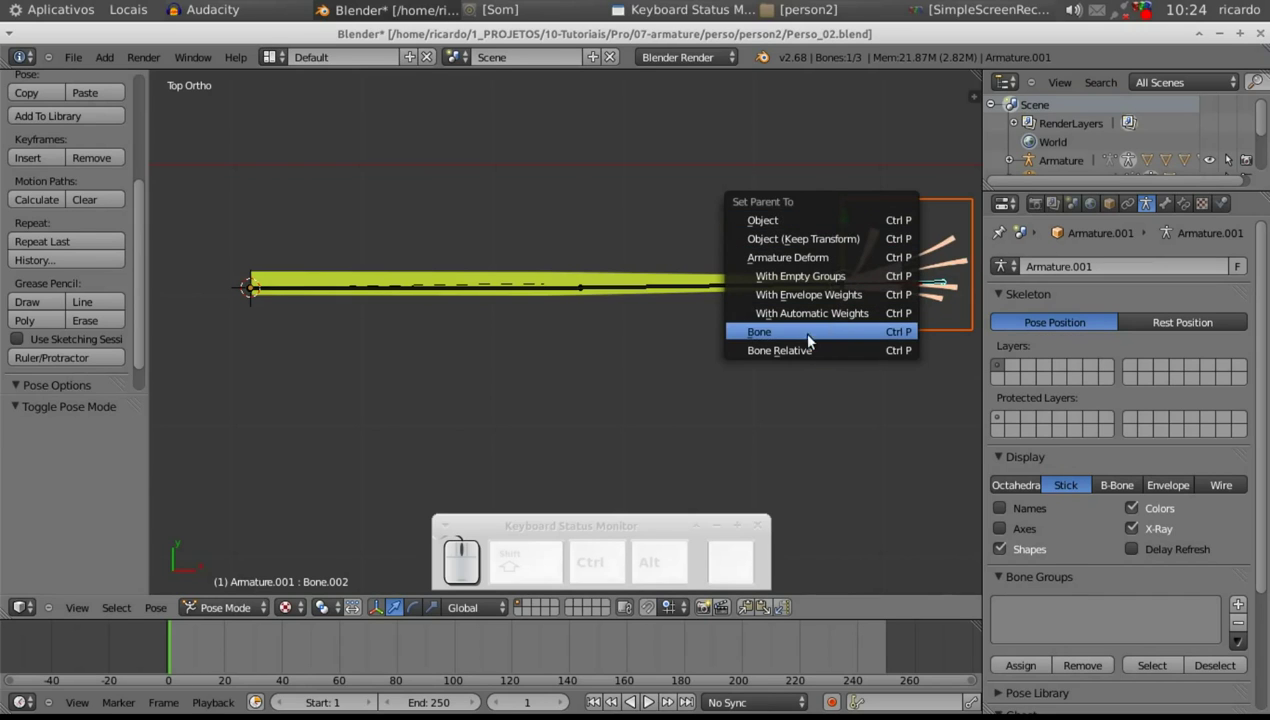
click(784, 342)
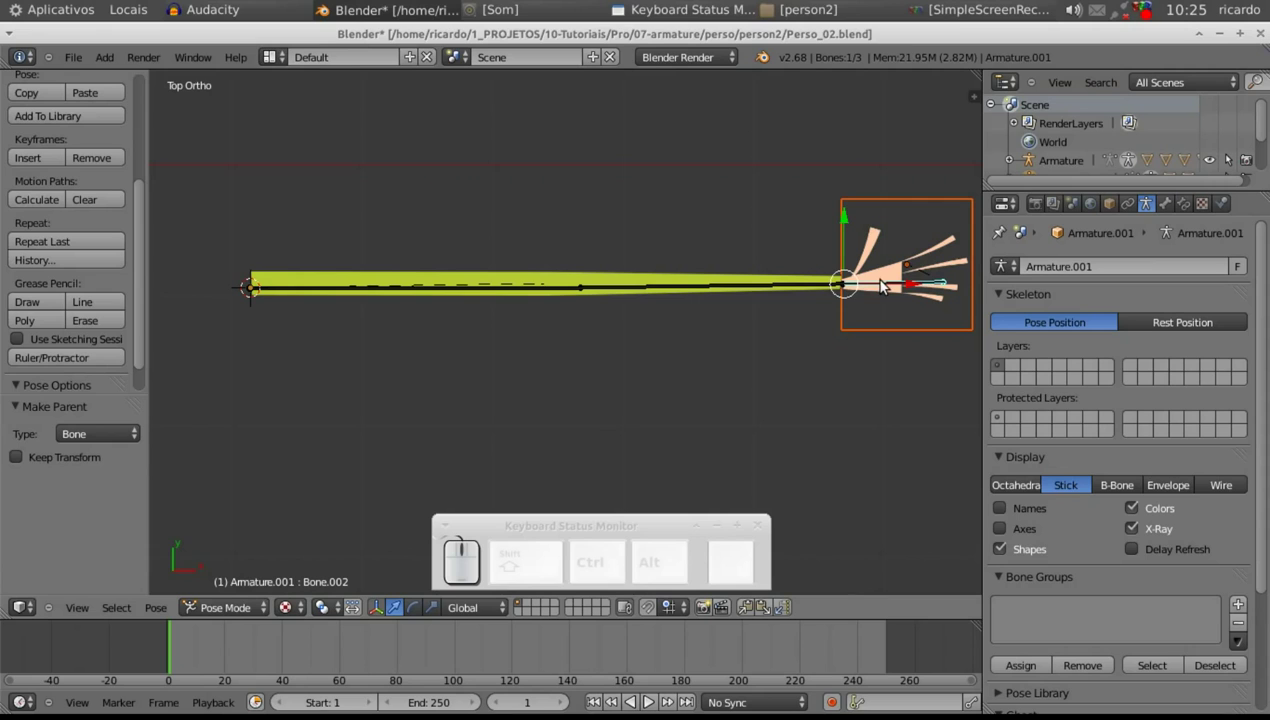
drag(885, 284, 880, 287)
- Cancel the trial rotation and rotate the hand bone again, confirming it
right_click(880, 287)
key(r)
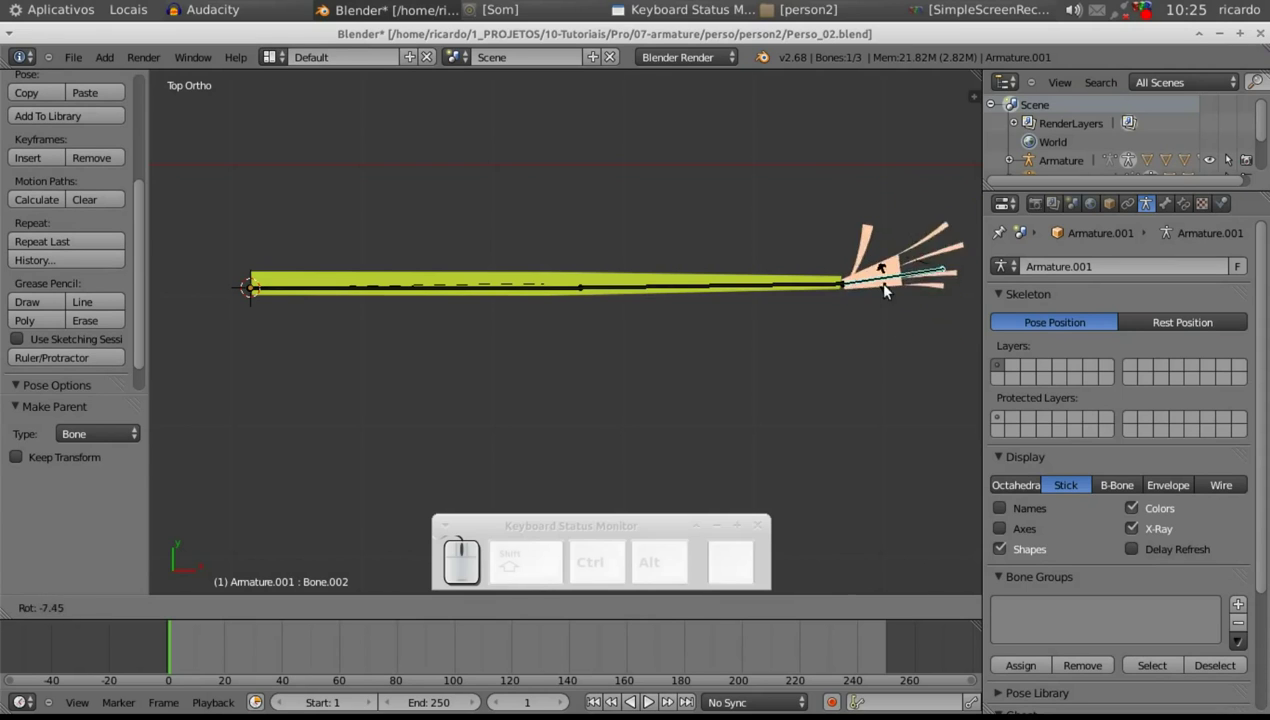
click(889, 292)
- Rotate the forearm bone about 49° so the arm image bends at the elbow
right_click(615, 289)
key(r)
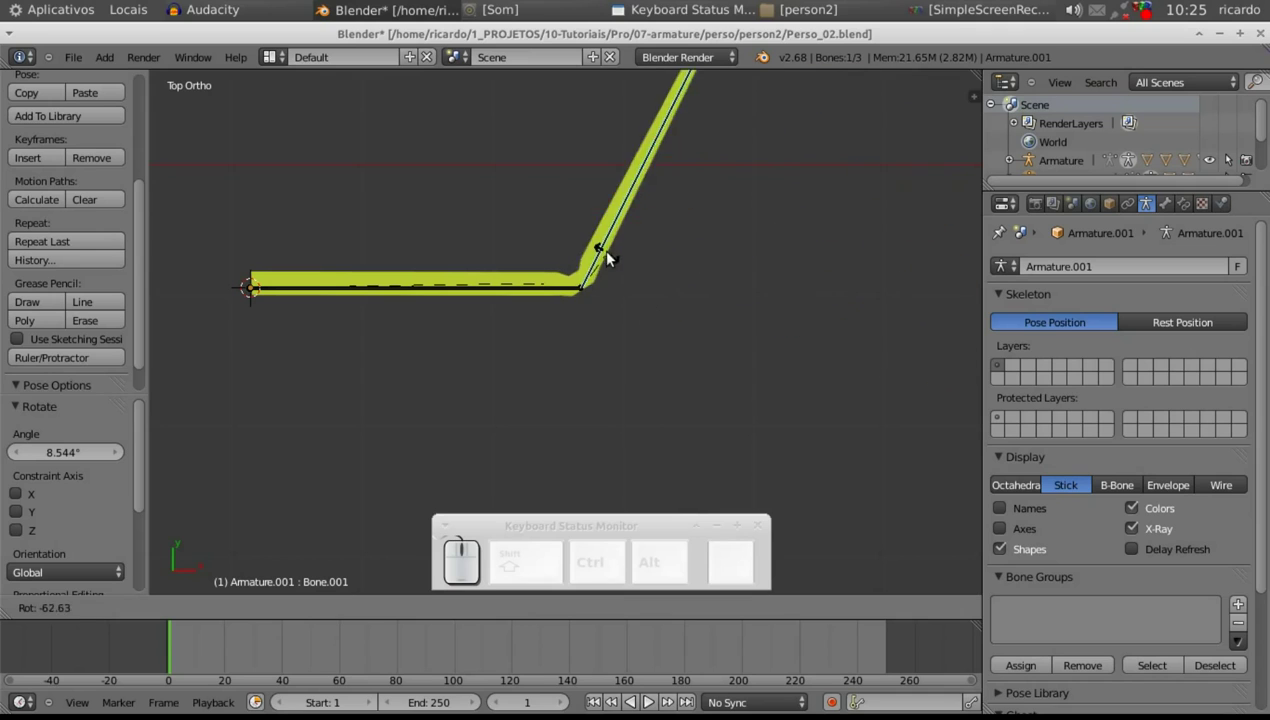
click(622, 260)
drag(817, 199, 627, 359)
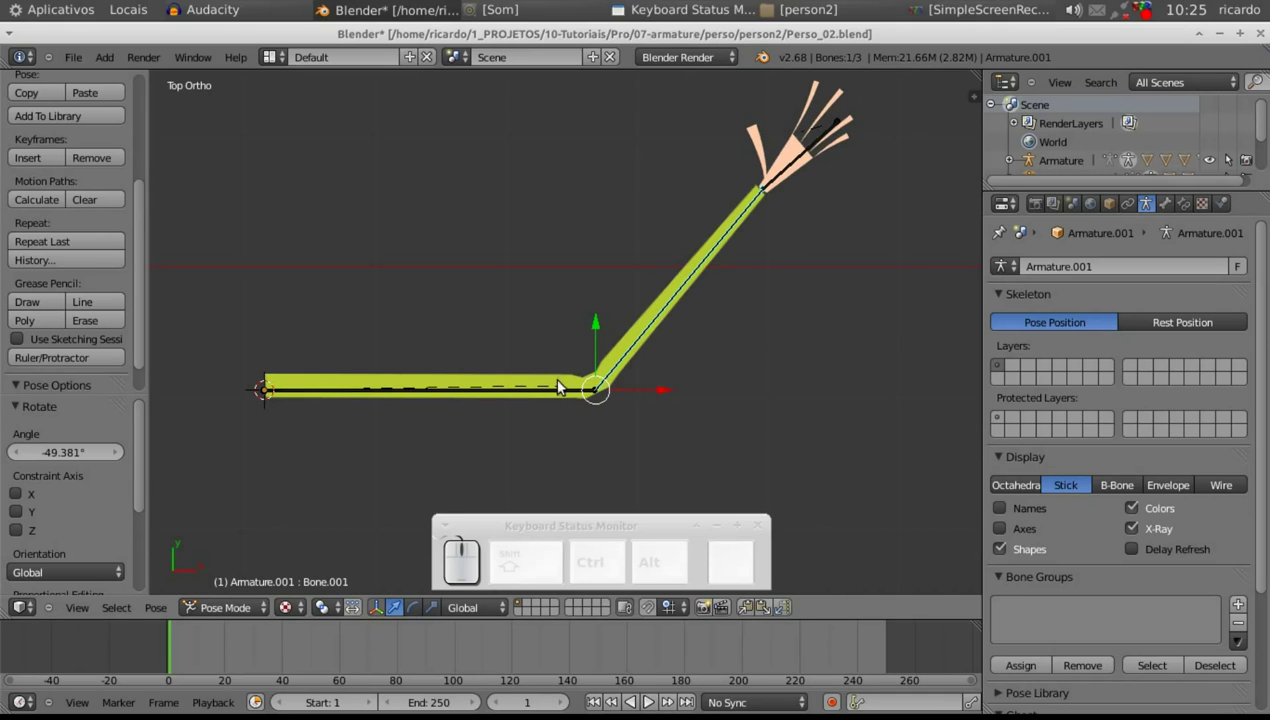
- Select the arm plane, enter Edit Mode and check the bend back in object mode
right_click(562, 374)
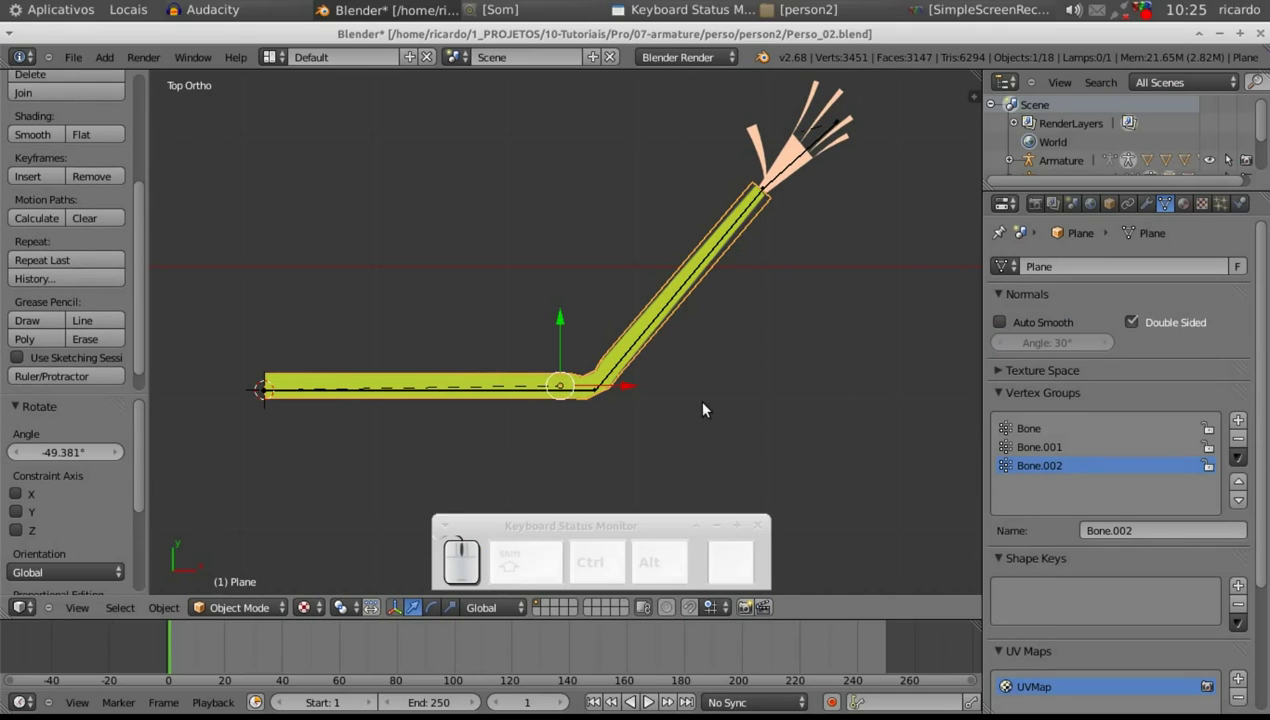
click(250, 608)
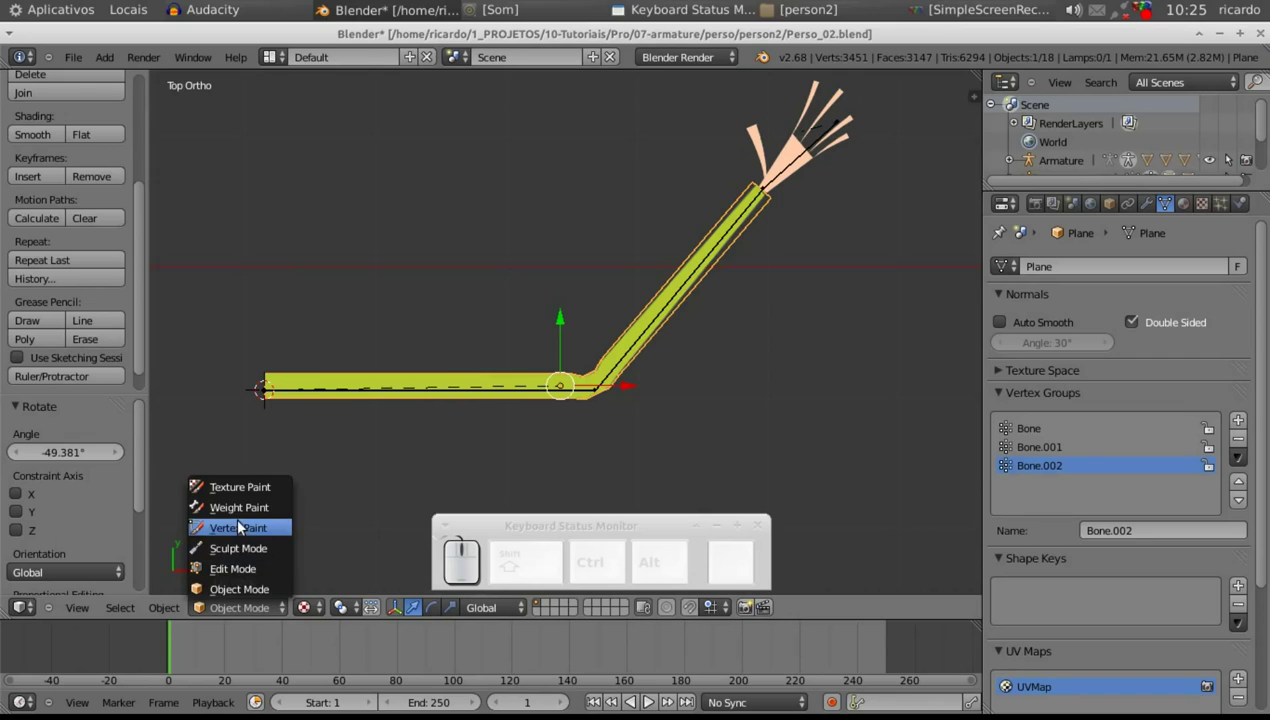
click(243, 566)
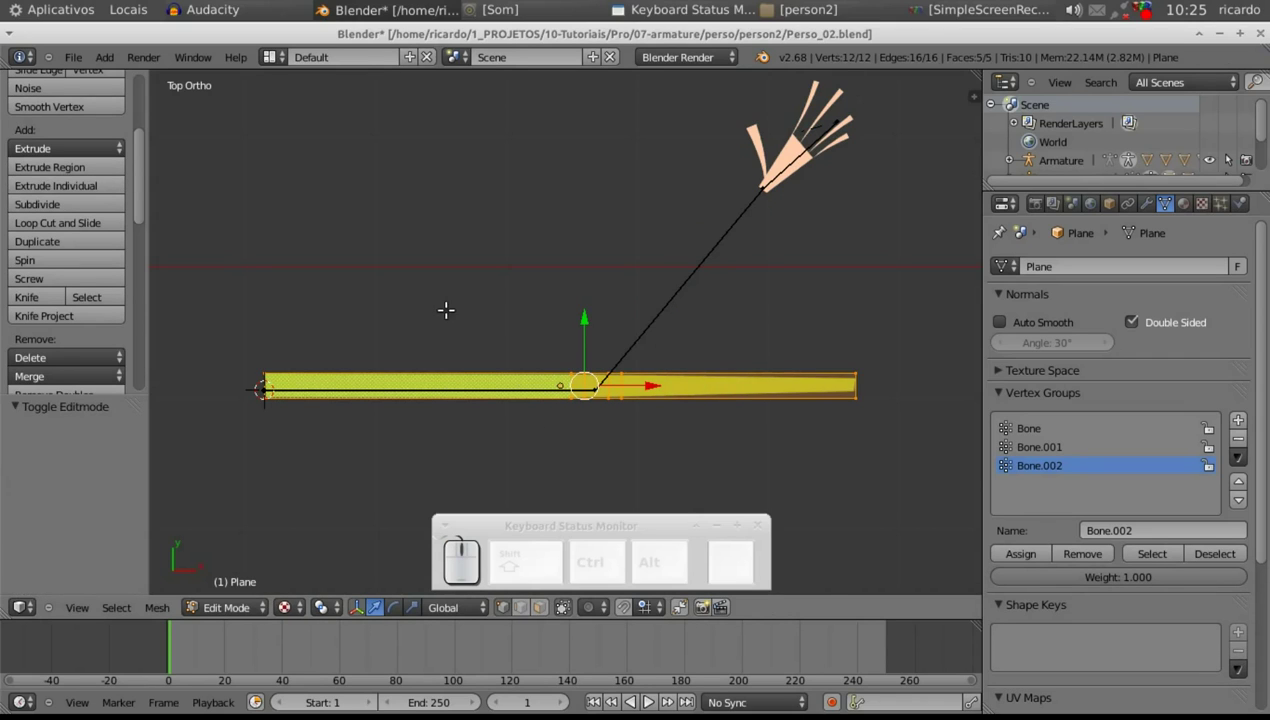
click(61, 211)
key(Tab)
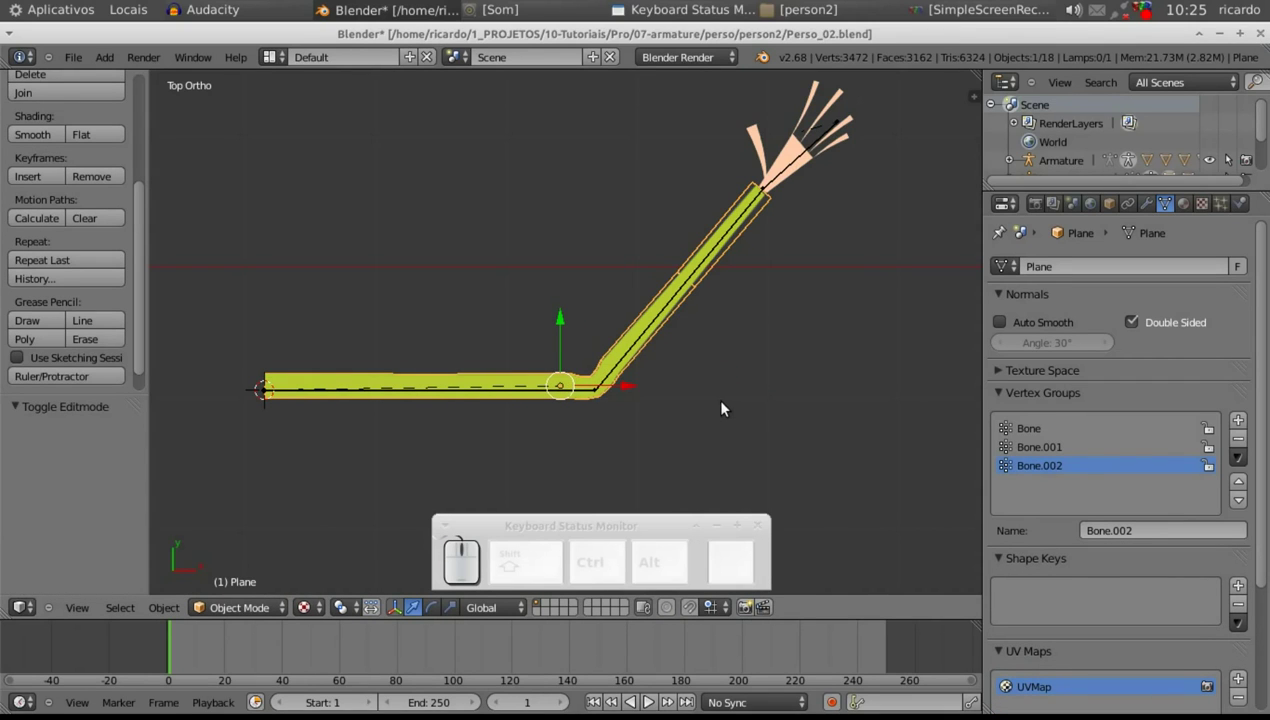
- Add extra edge loops near the elbow so the arm plane bends more smoothly
key(Tab)
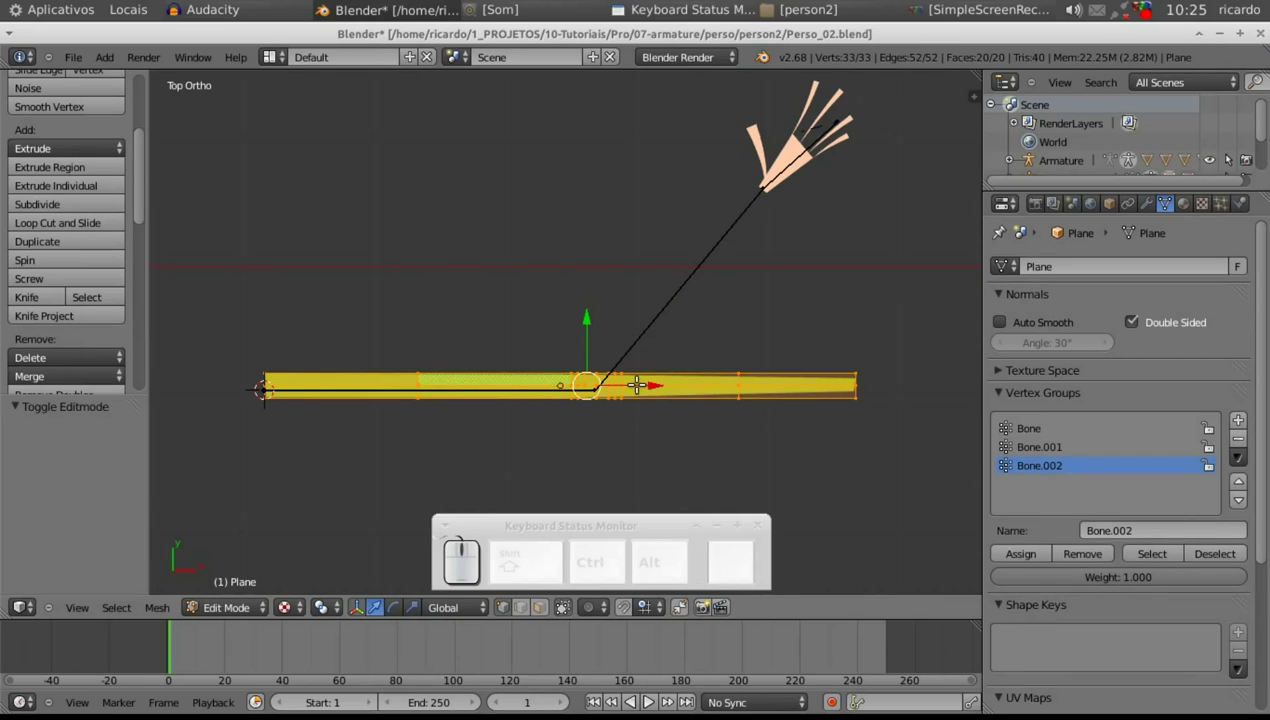
scroll(up, 3)
scroll(down, 3)
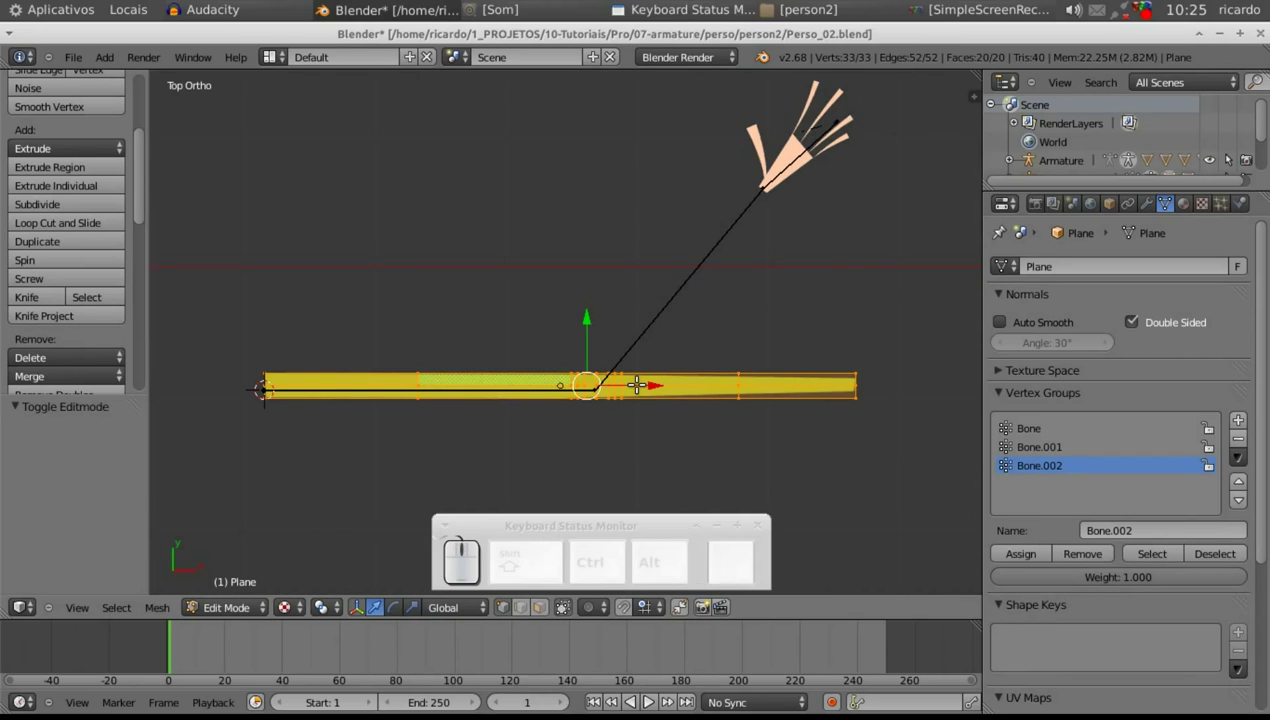
click(85, 202)
key(Tab)
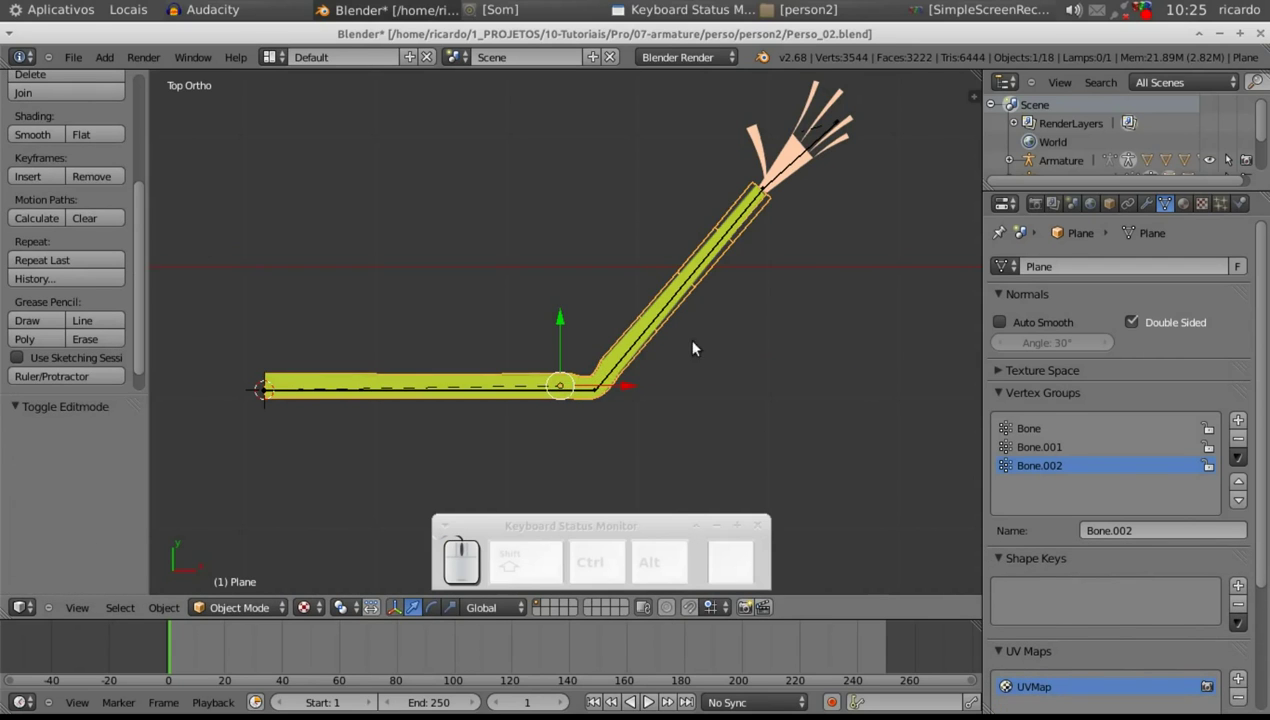
- Rotate the forearm bone several times to check the arm bends smoothly
right_click(690, 296)
key(r)
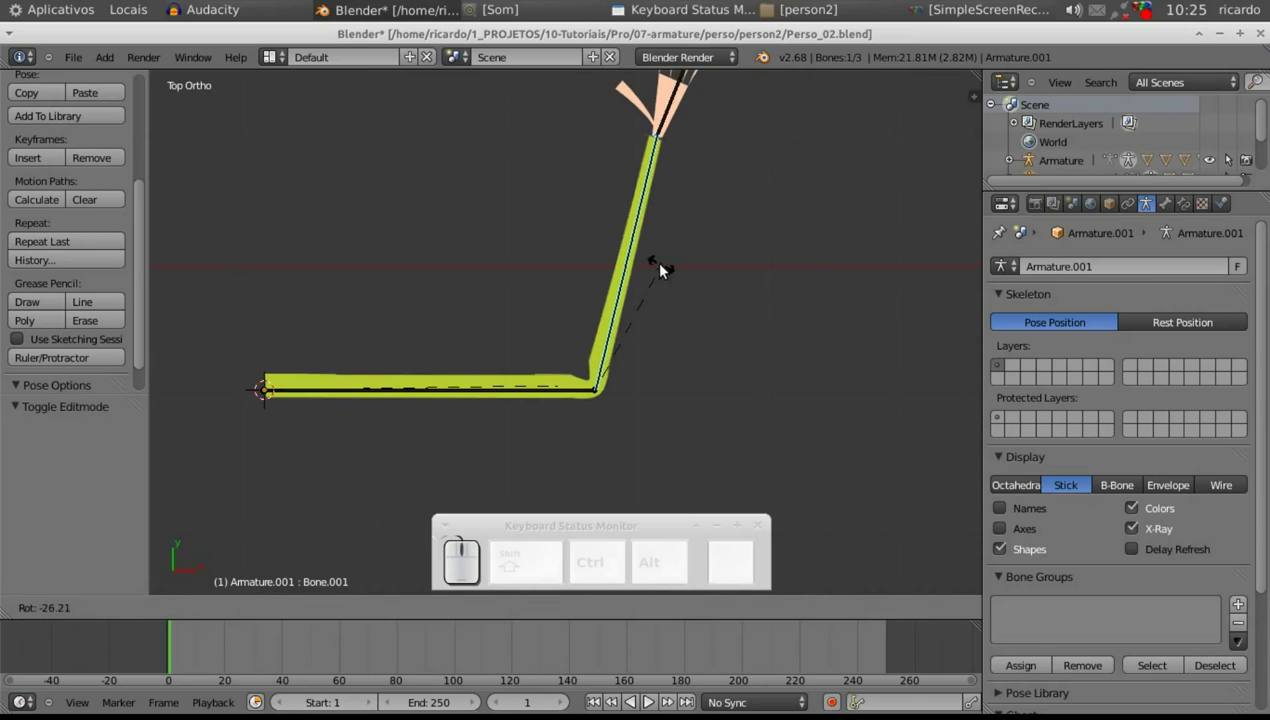
click(663, 265)
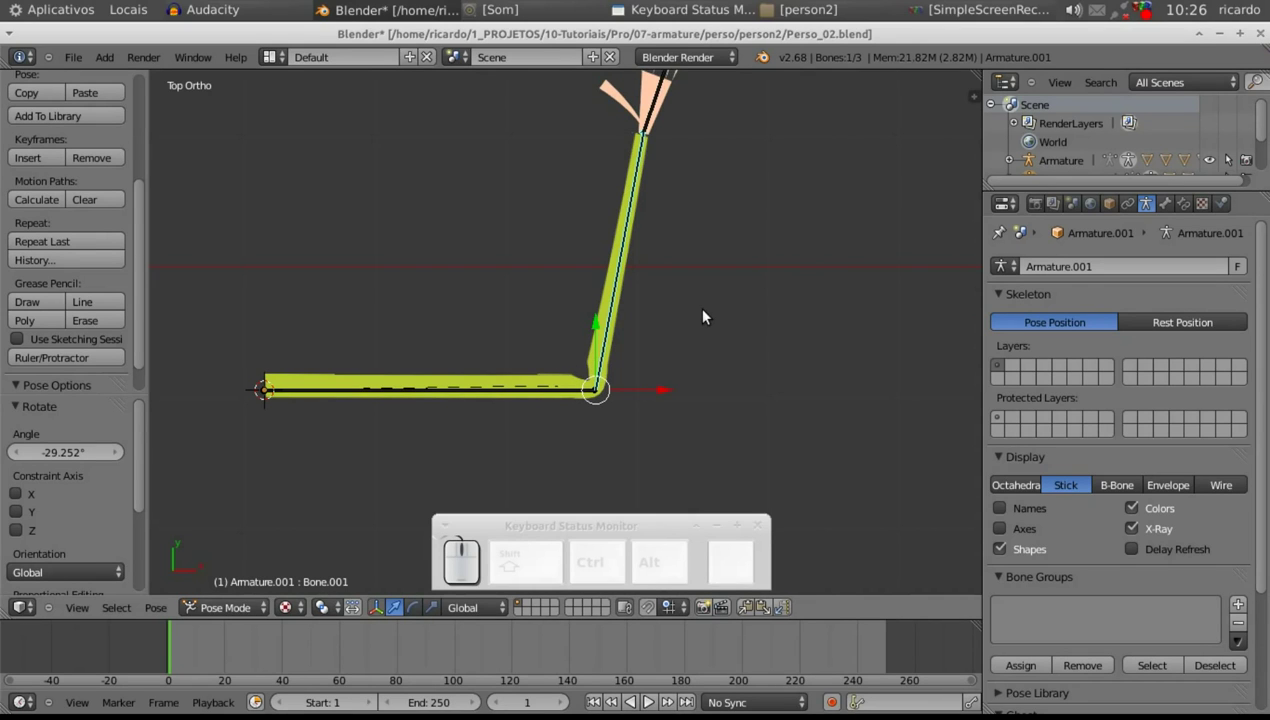
key(r)
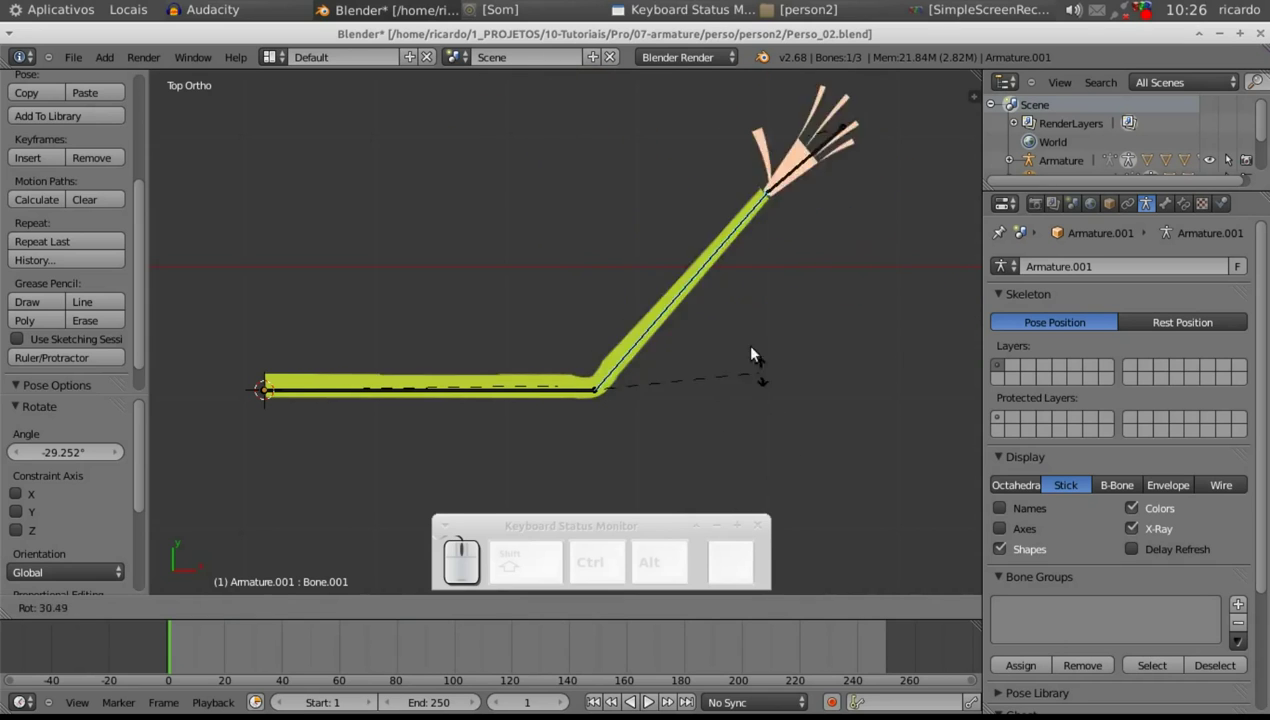
click(833, 442)
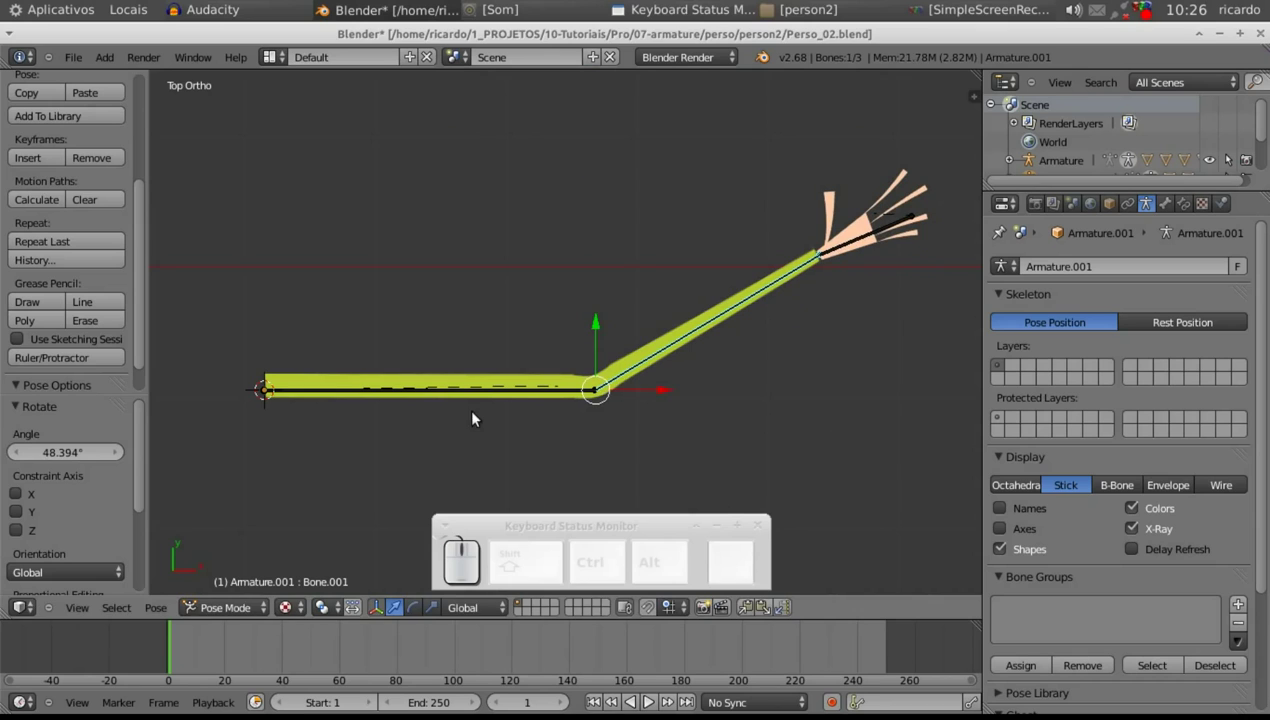
key(r)
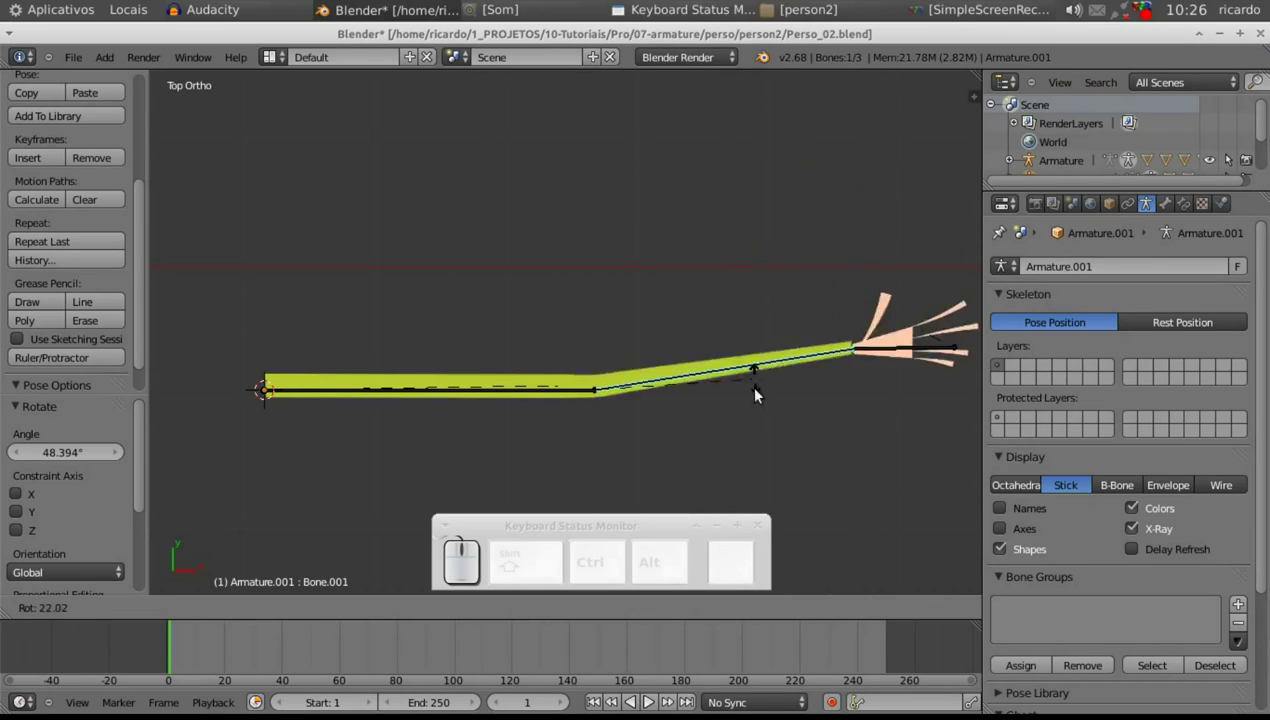
click(728, 314)
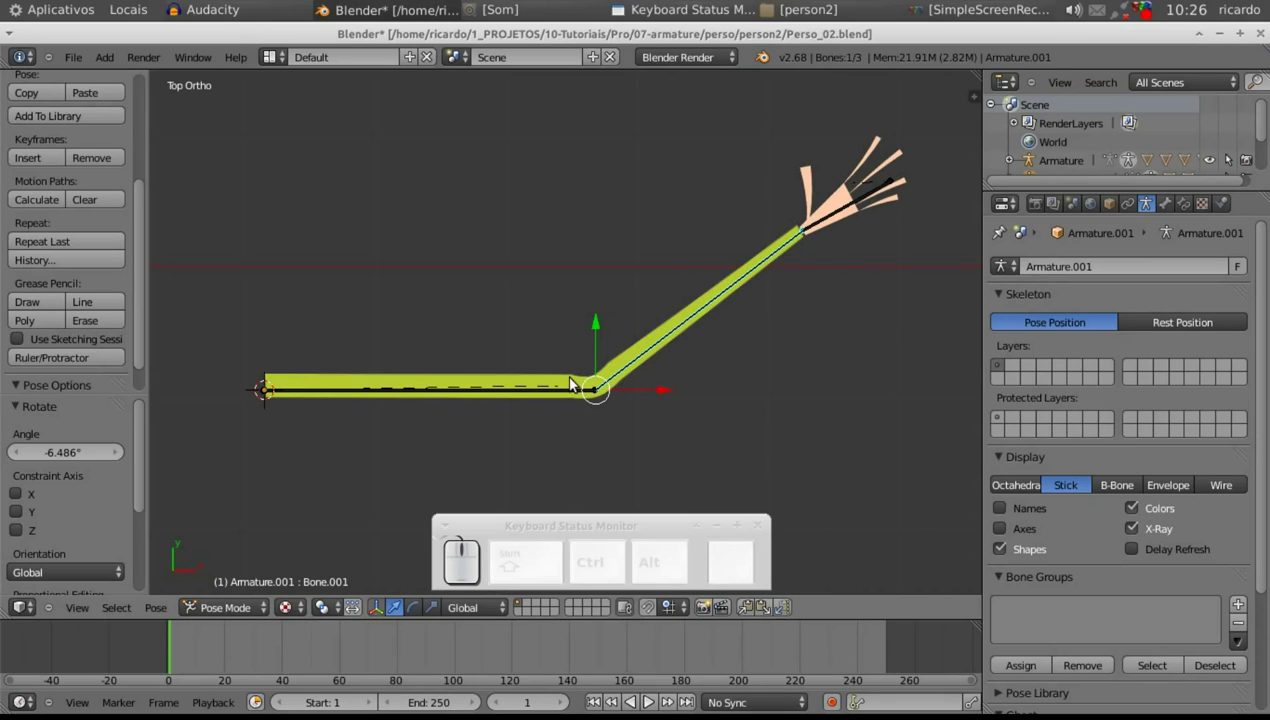
- Rotate the hand bone at the wrist to about -68° so the hand points upward
right_click(842, 220)
key(r)
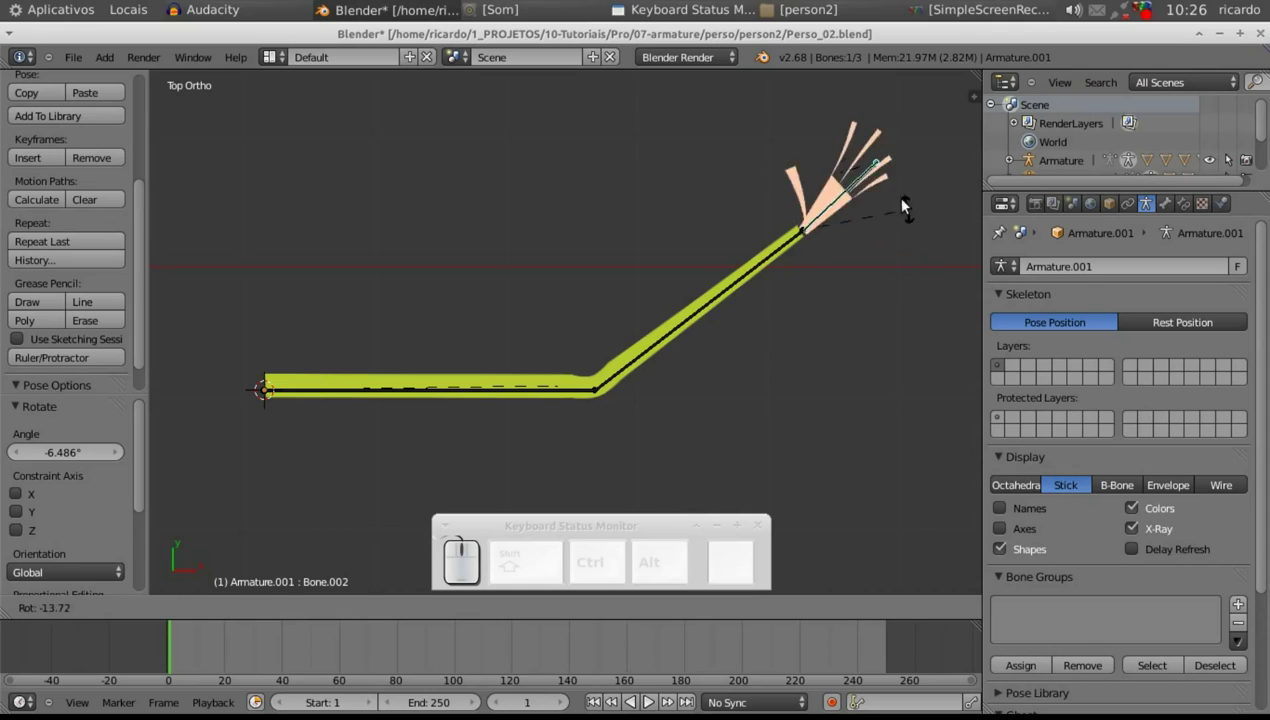
click(885, 288)
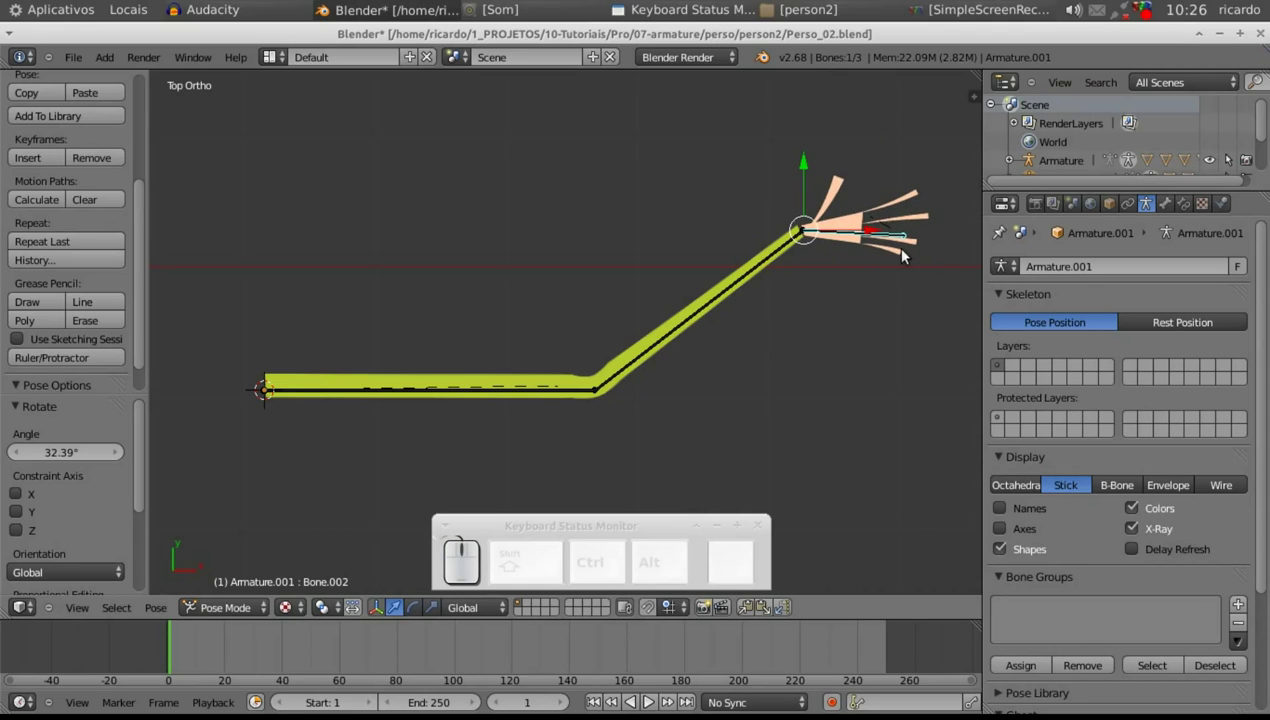
key(r)
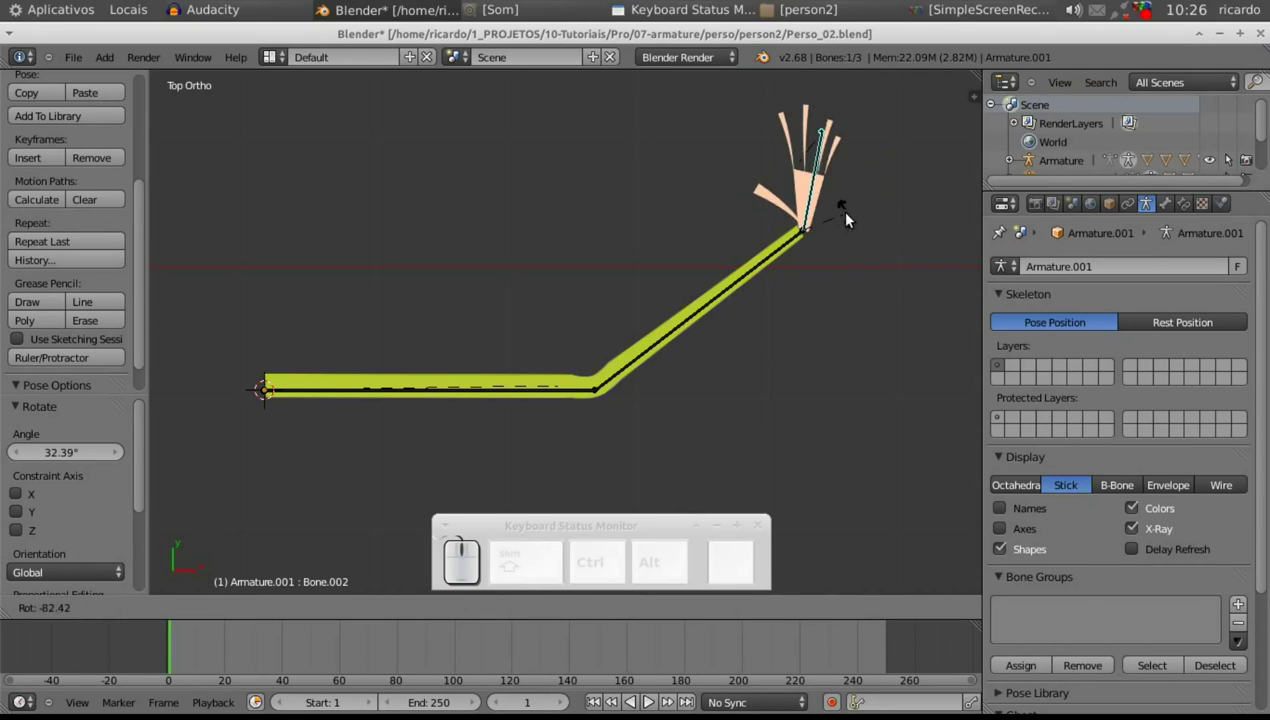
click(866, 229)
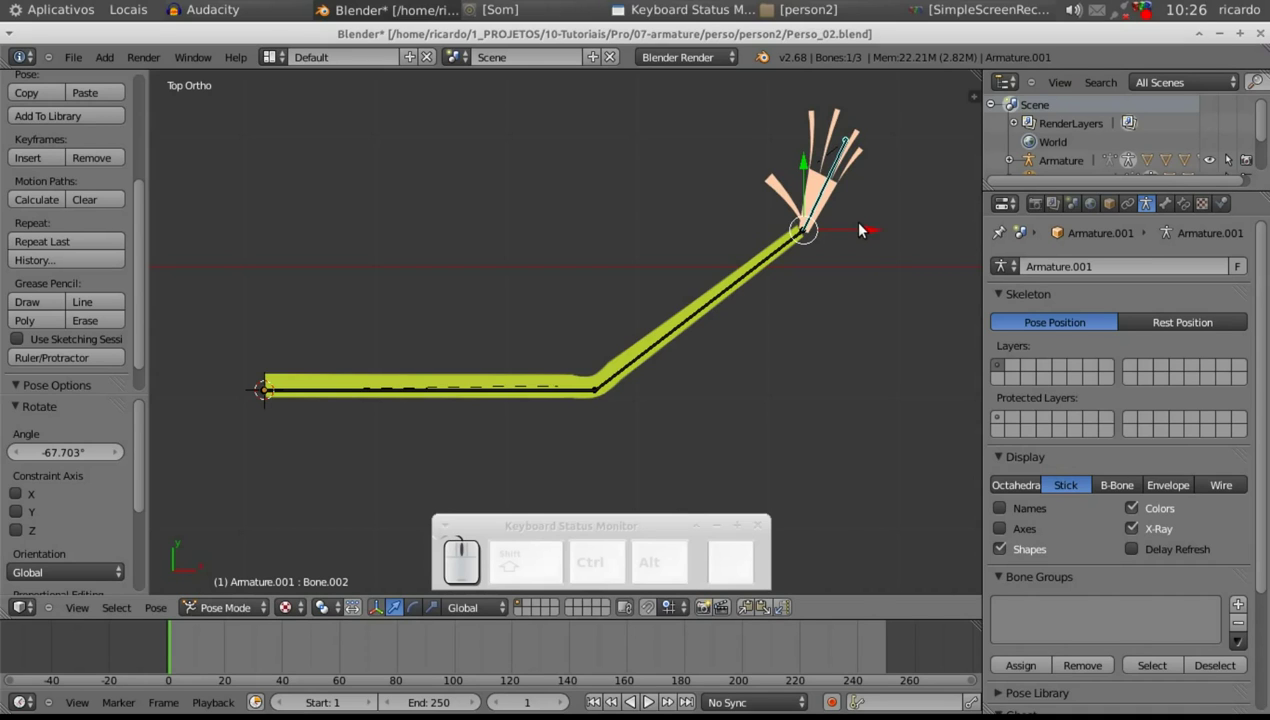
- Show the hand plane's texture settings with the image //imagens/maosD/mao00.png and switch its source type
right_click(789, 183)
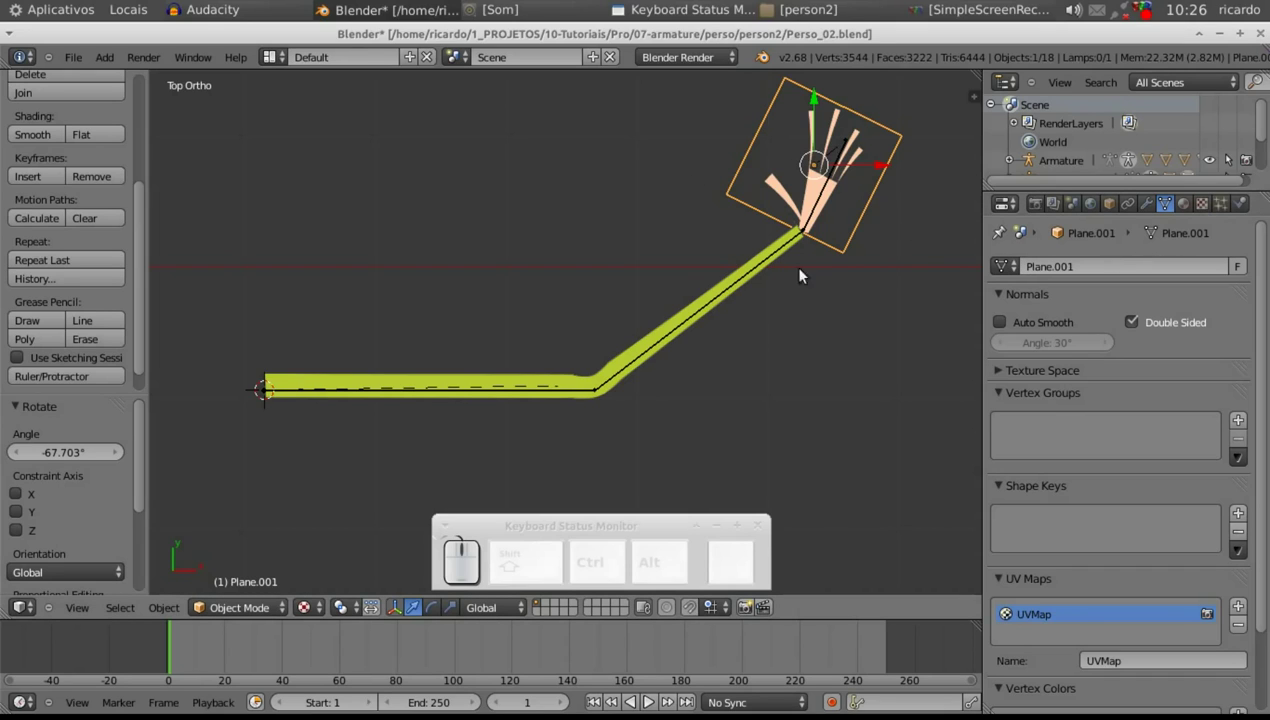
click(1212, 205)
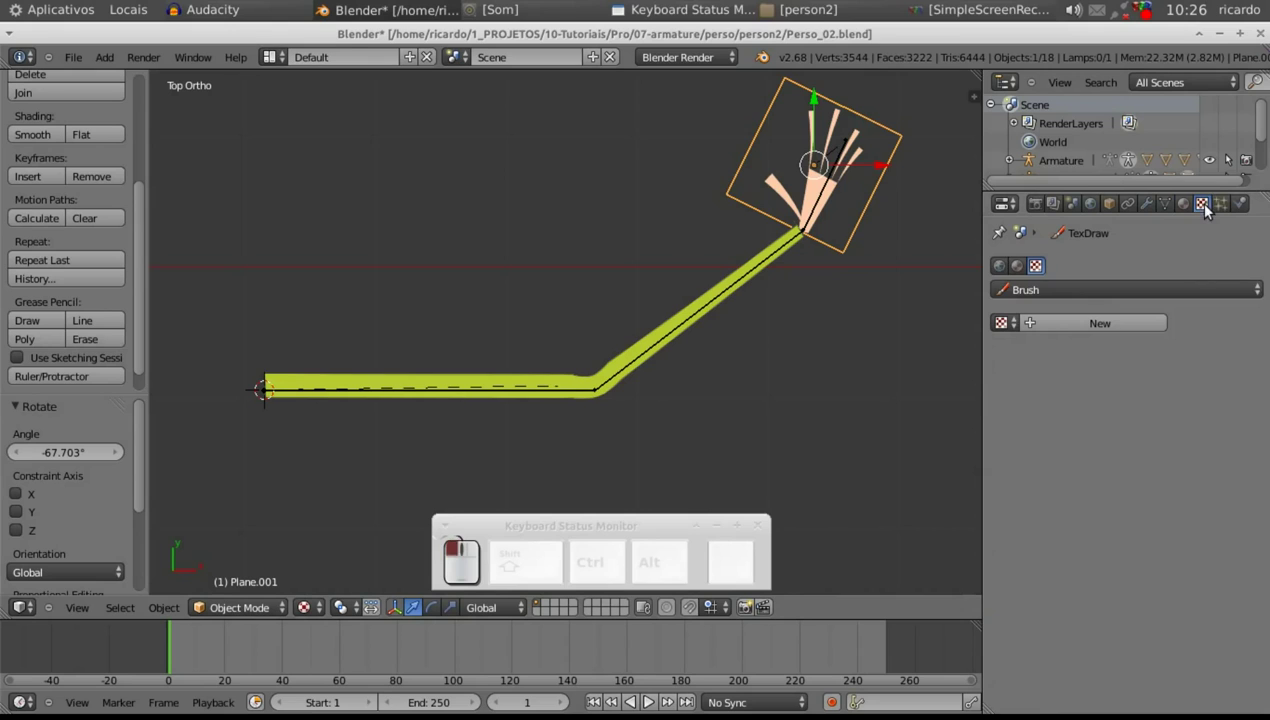
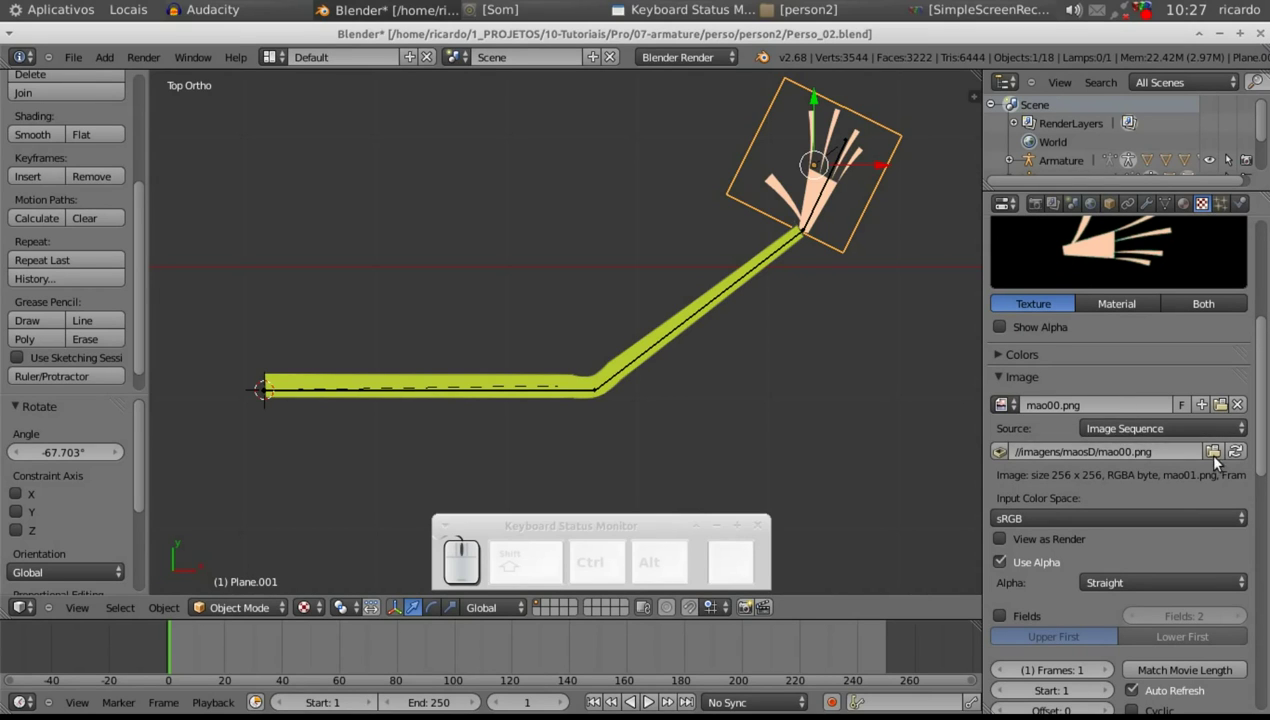
scroll(down, 3)
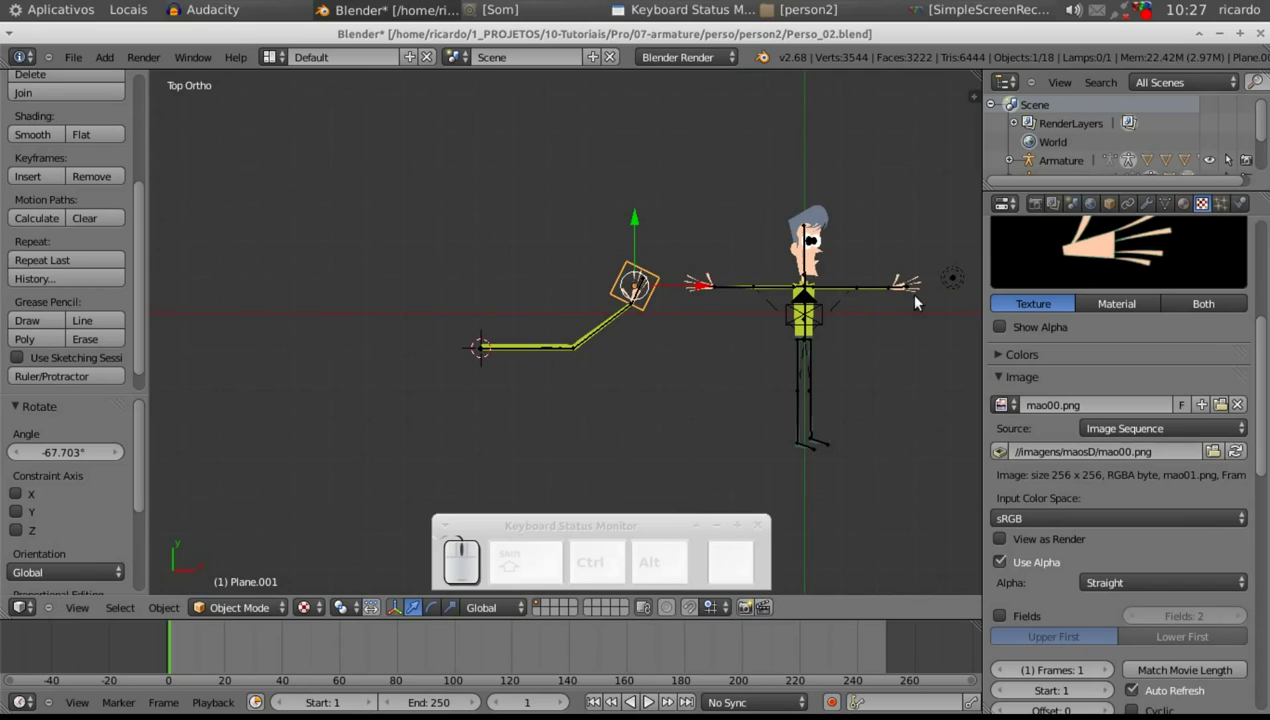
scroll(up, 3)
drag(1127, 435, 1138, 409)
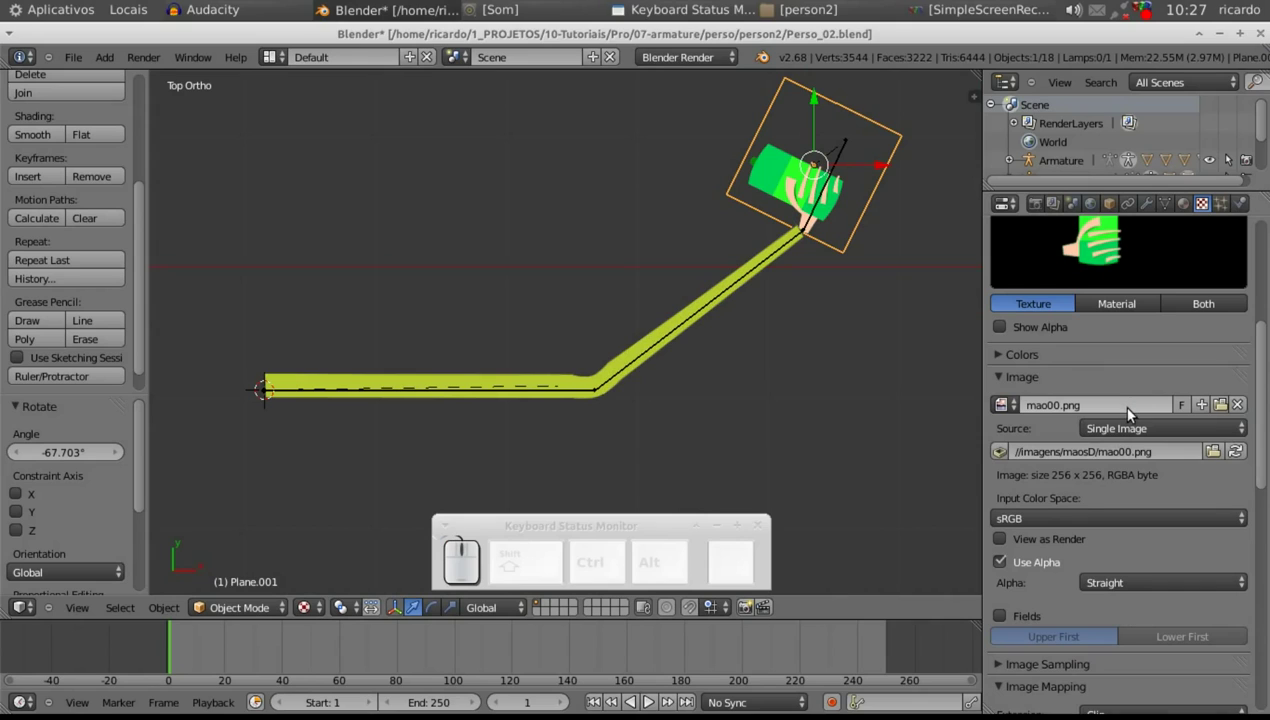
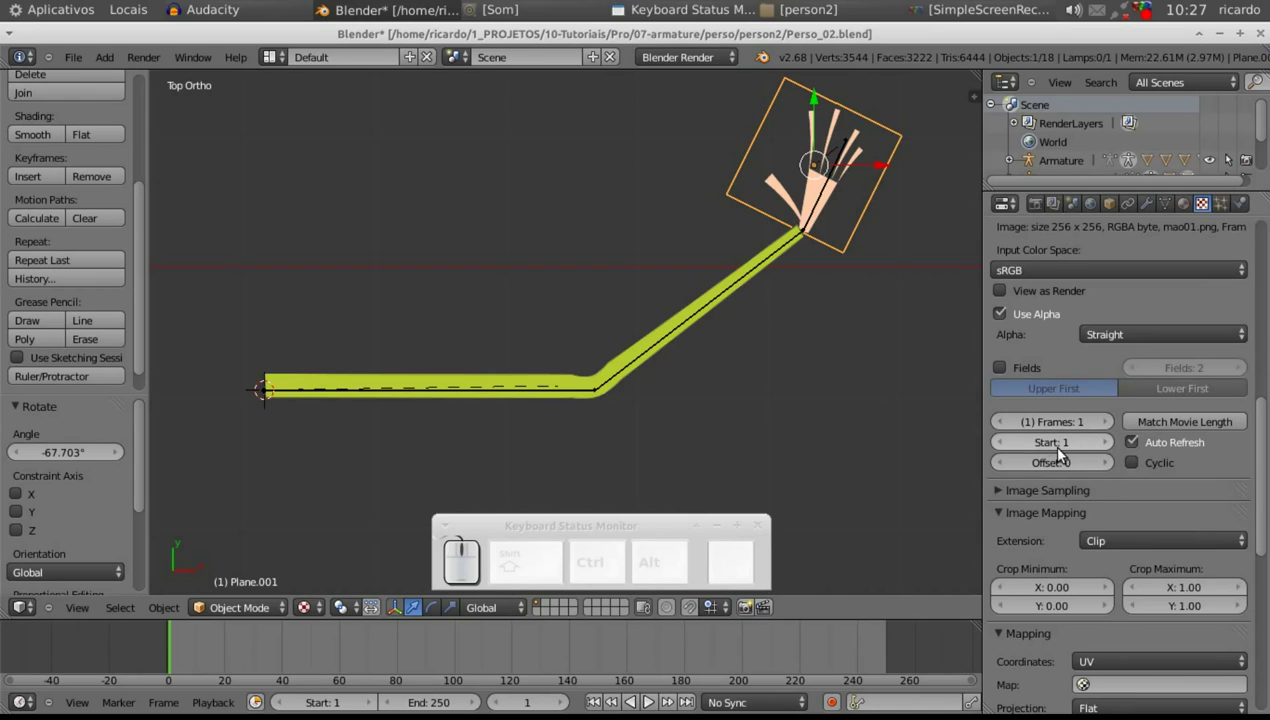
- Step the image sequence Offset through several hand drawings and back to 0 on the open hand
click(1107, 467)
click(1006, 466)
click(1111, 470)
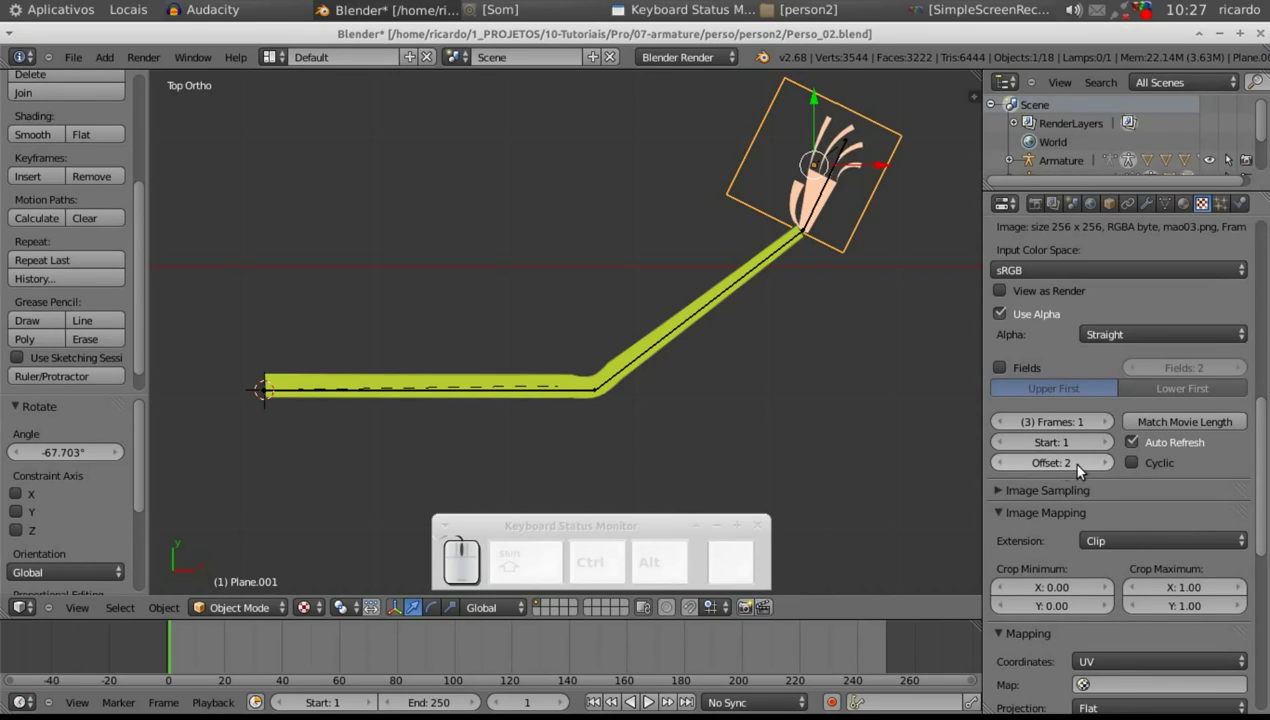
click(1007, 467)
click(1113, 467)
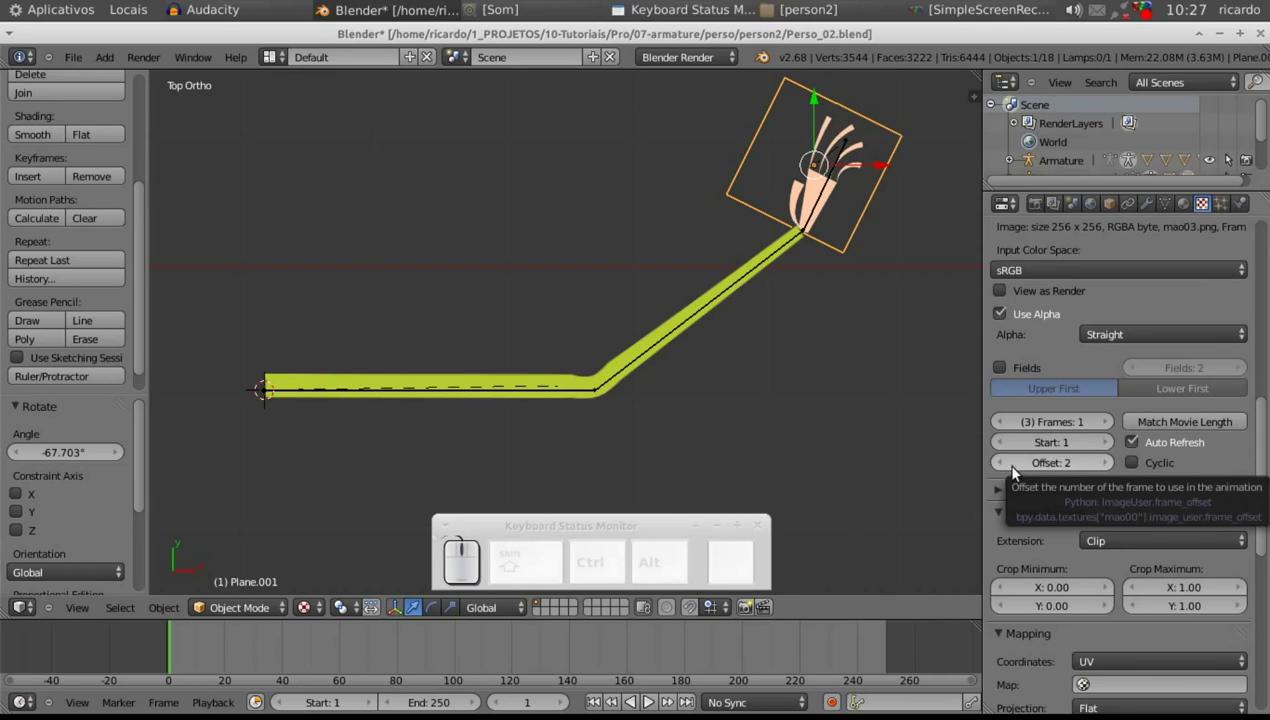
click(1007, 467)
click(1112, 466)
click(1006, 465)
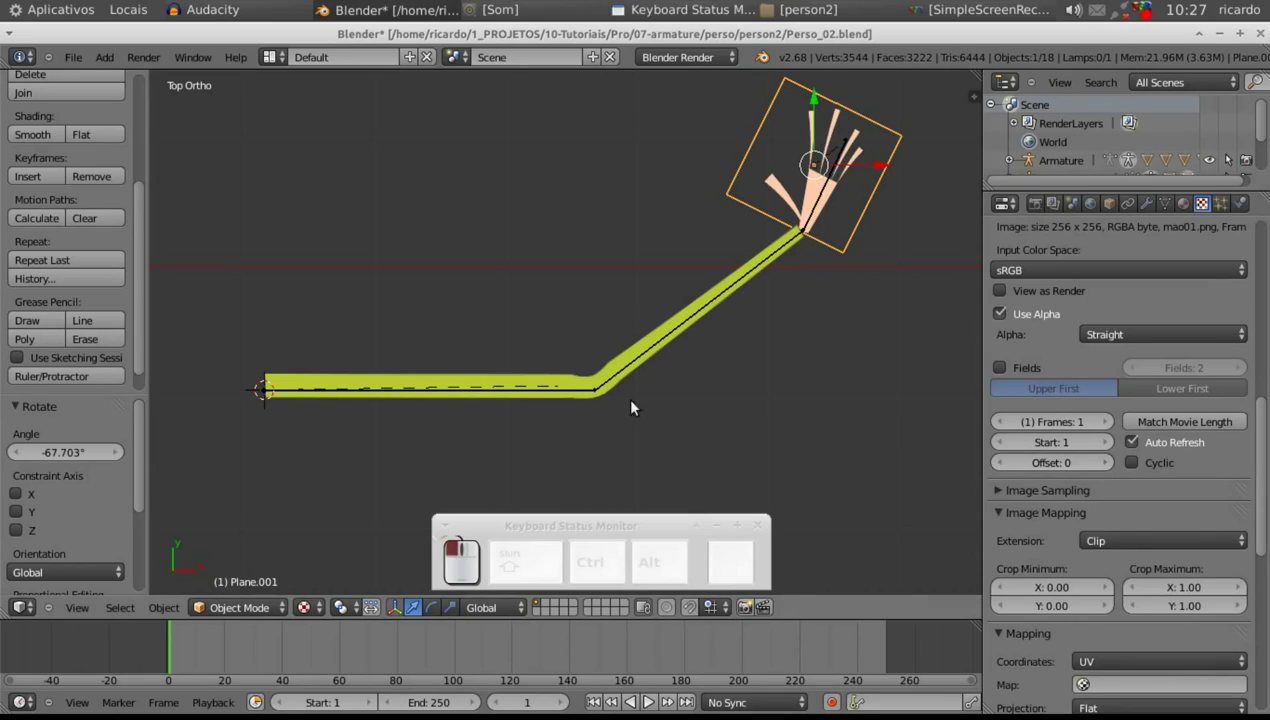
- Rotate the forearm and hand bones so the arm lies nearly straight with the hand pointing right
right_click(627, 376)
key(r)
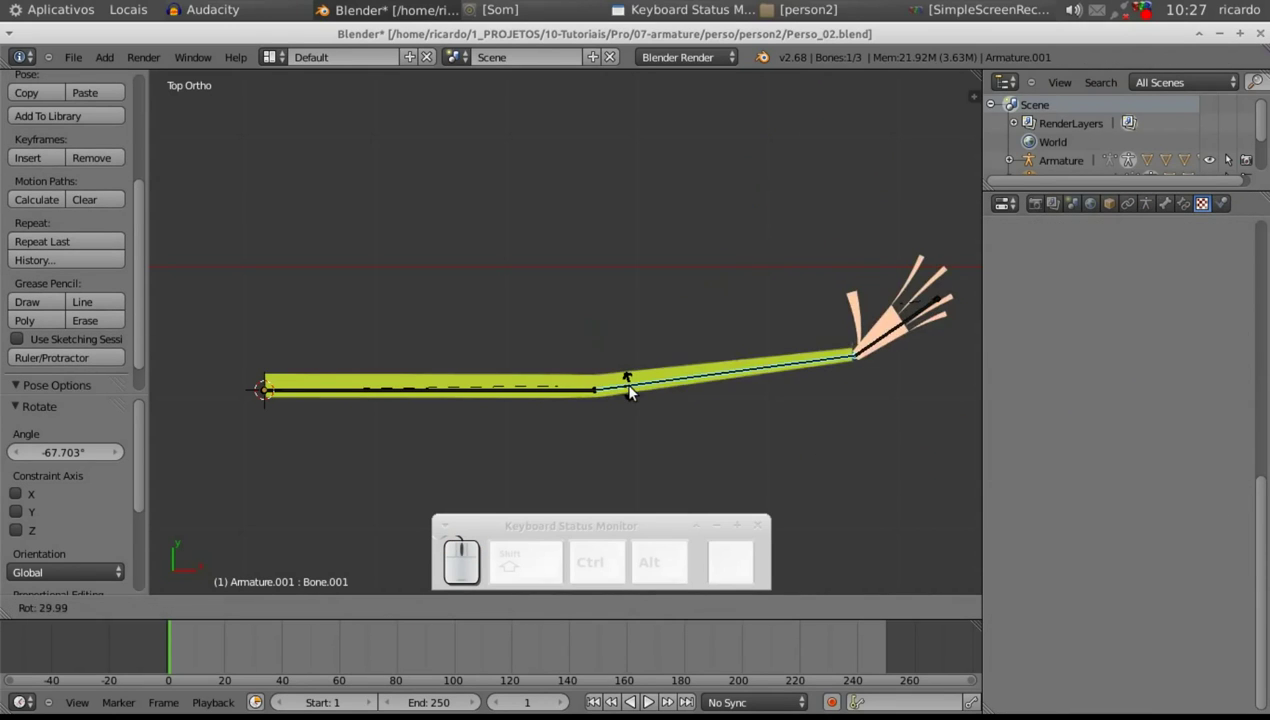
click(637, 394)
right_click(896, 373)
key(r)
click(905, 392)
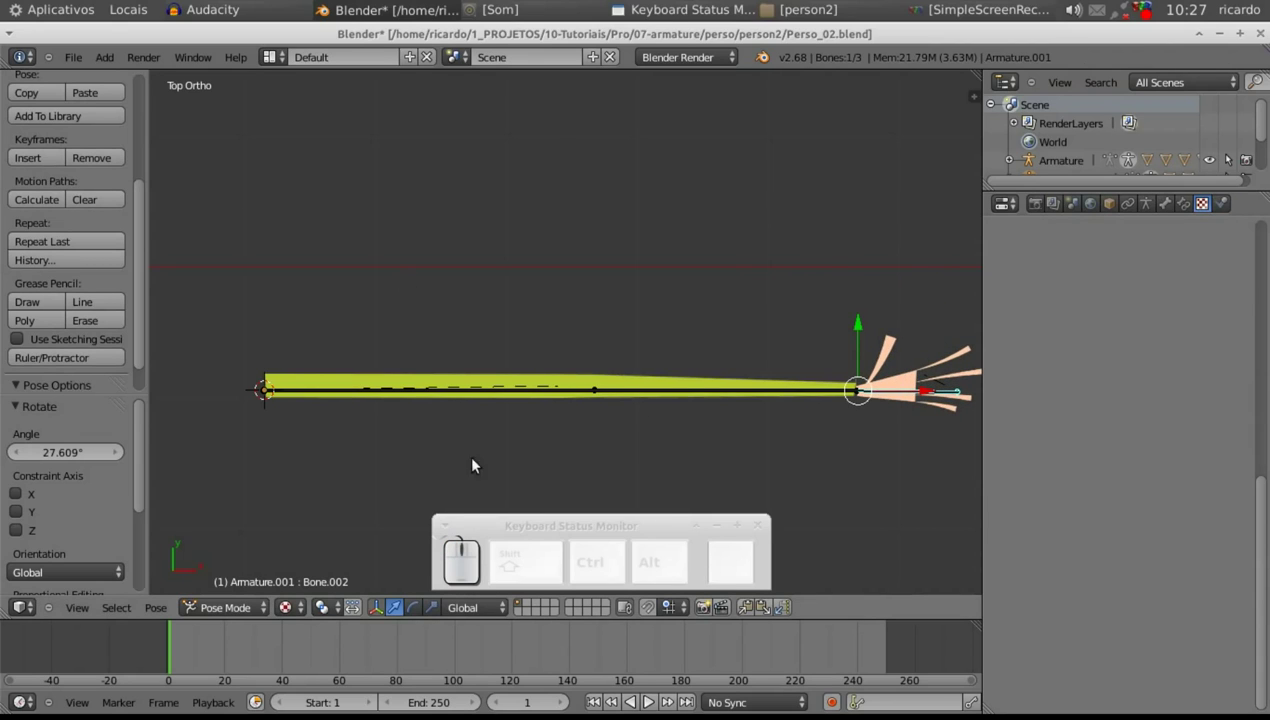